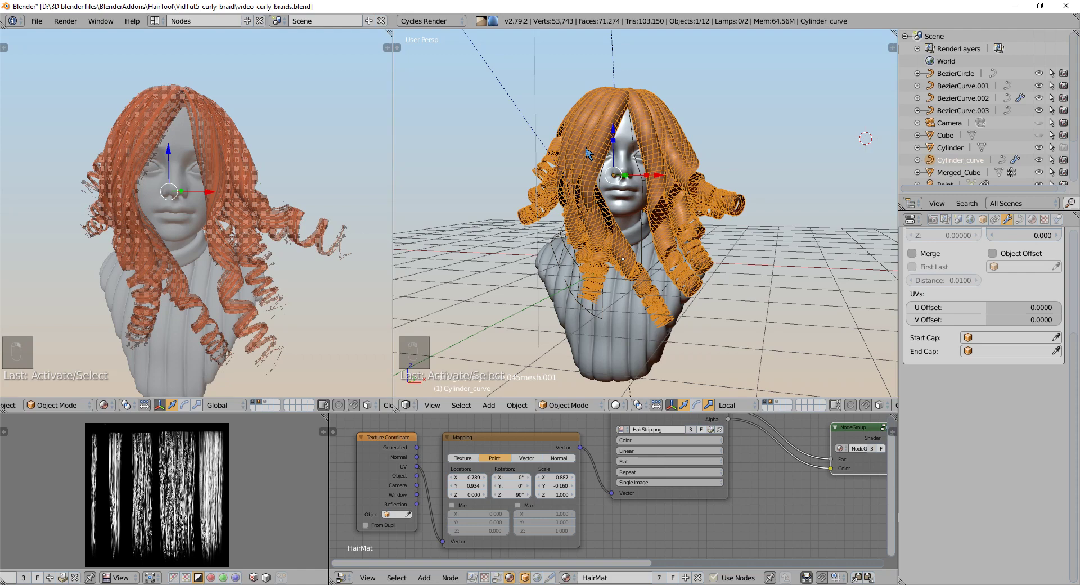
# - Delete the Cylinder_curve hair object and isolate the hair grid mesh in see-through local view
pyautogui.press('x')
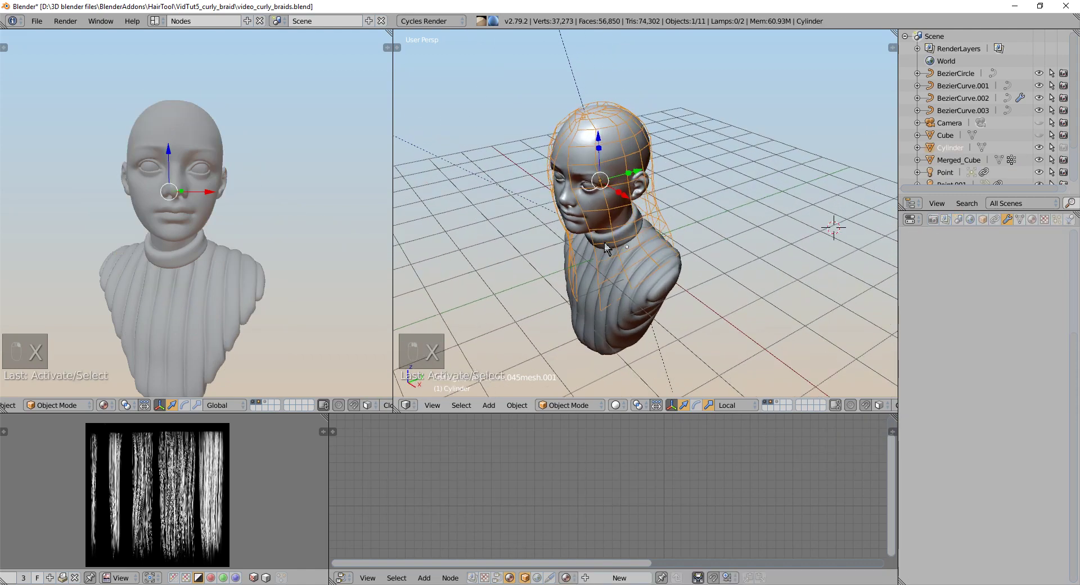
pyautogui.press('Tab')
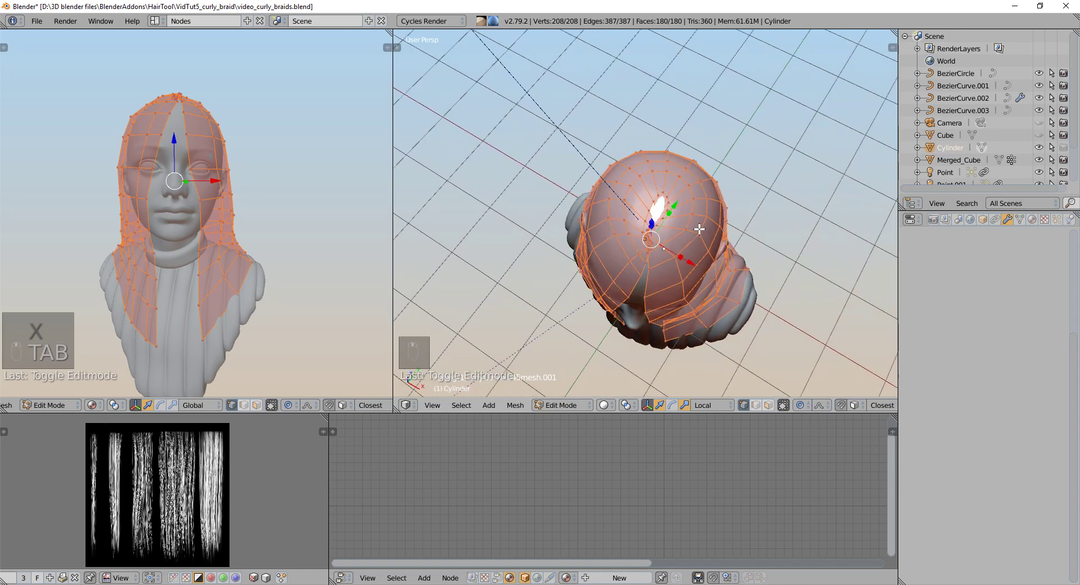
pyautogui.press('KP_Divide')
pyautogui.press('a')
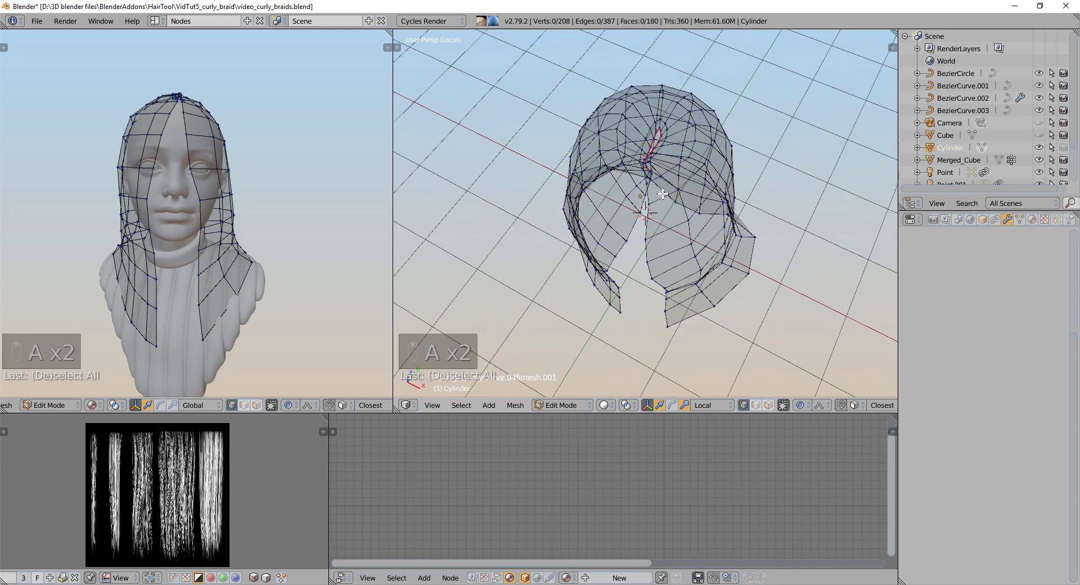
# - Select the parting seam vertices along the crown of the hair cap, then return to the full scene in object mode
pyautogui.press('2')
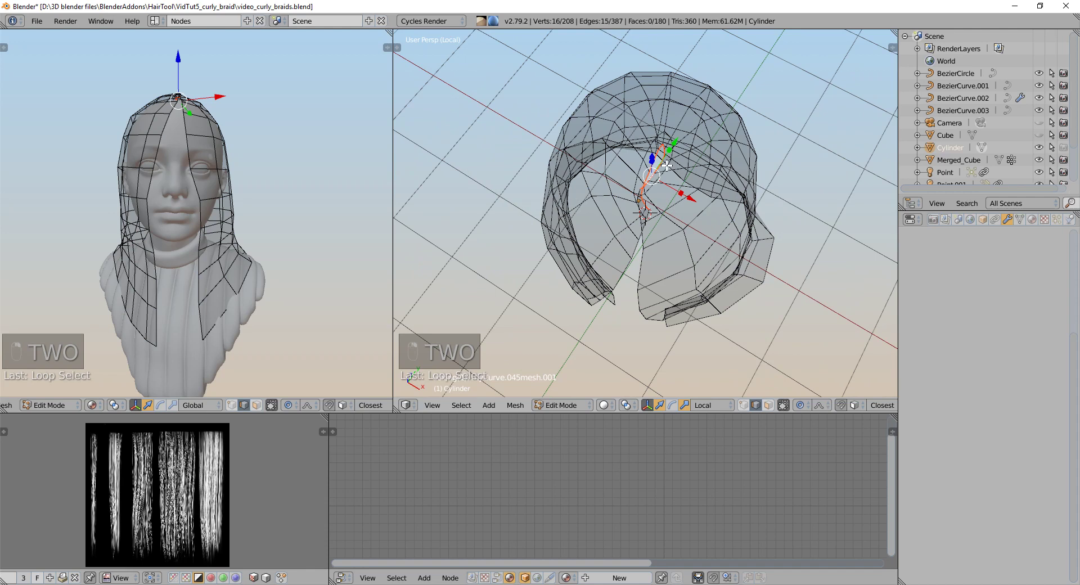
pyautogui.press('a')
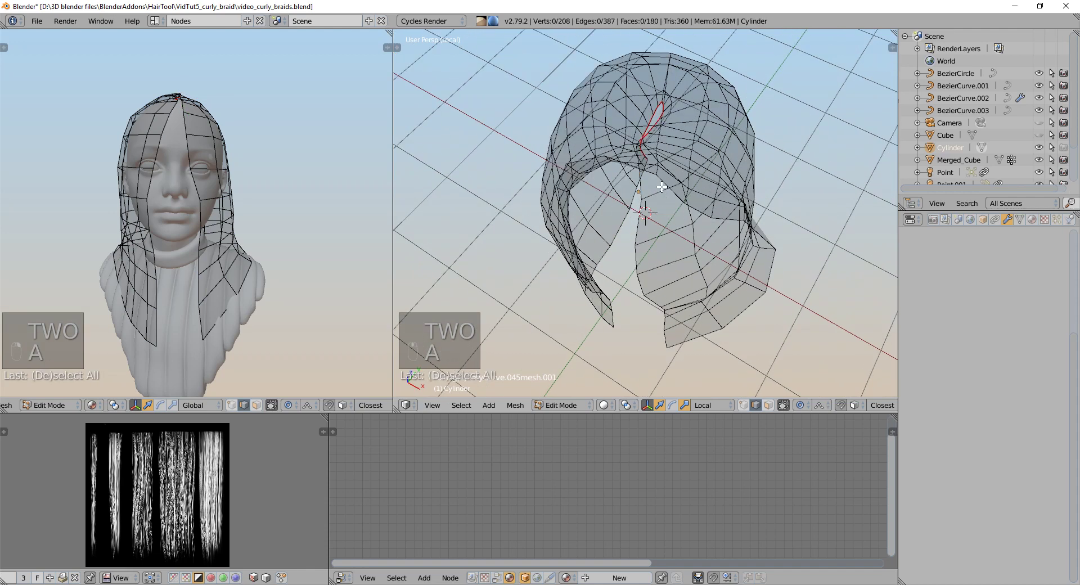
pyautogui.press('z')
pyautogui.press('KP_Divide')
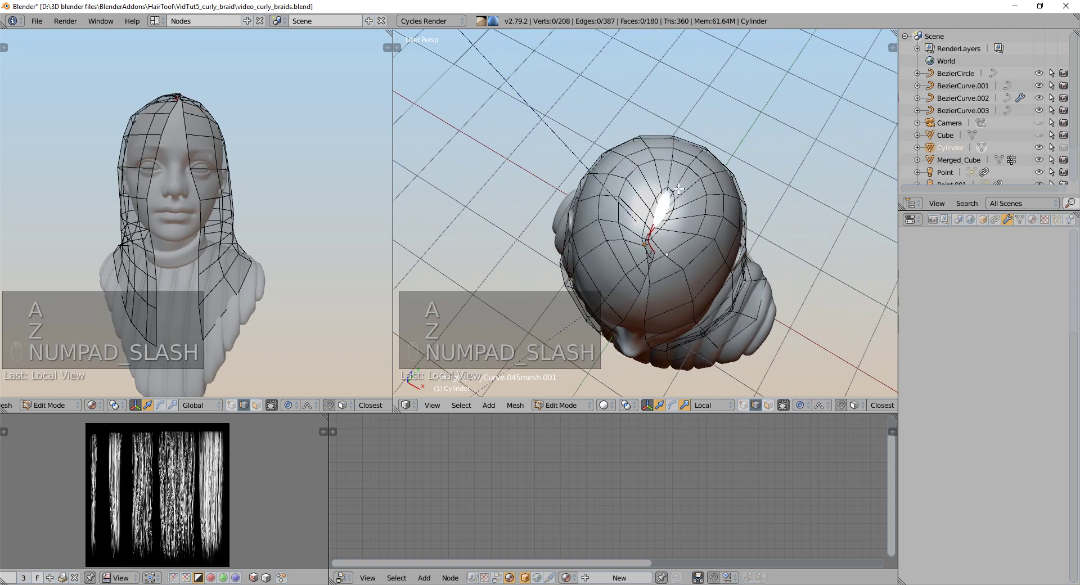
pyautogui.press('Tab')
# - Run Hair Tool's Curves from grid surface on the head's hair grid
pyautogui.press('Tab')
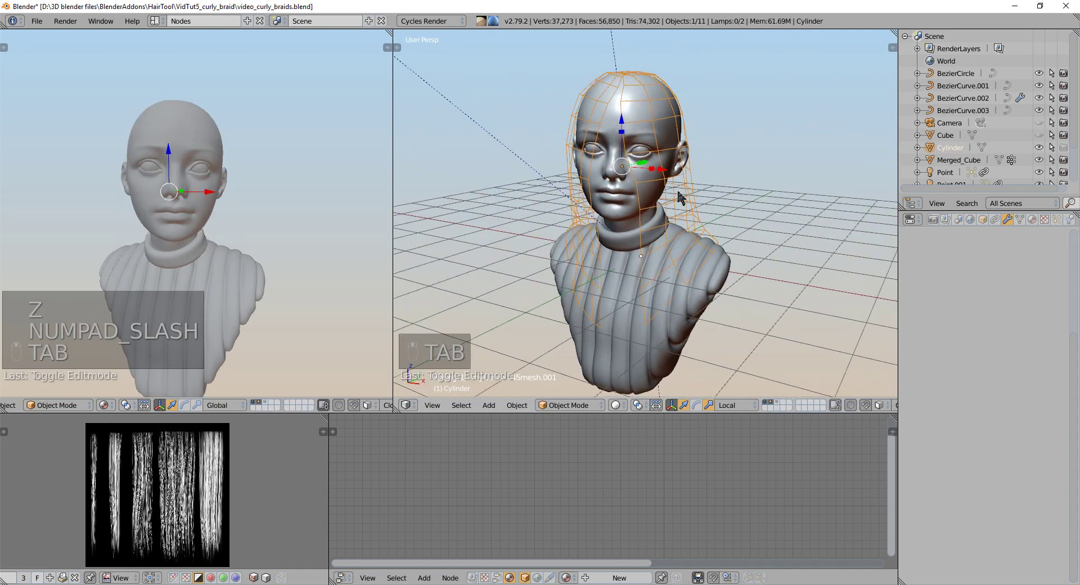
pyautogui.press('ctrl+shift+h')
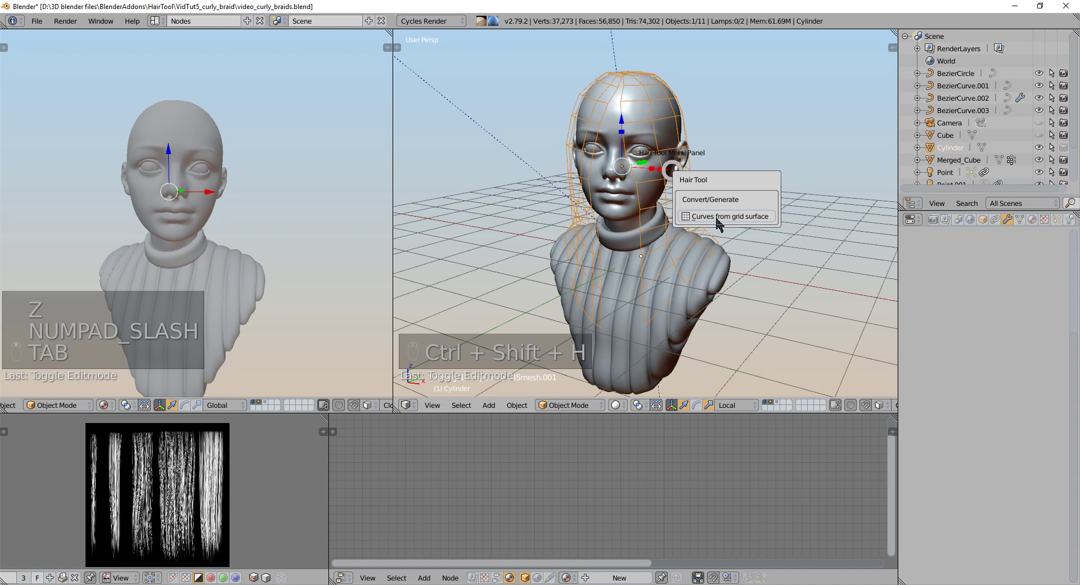
pyautogui.press('ctrl+shift+h')
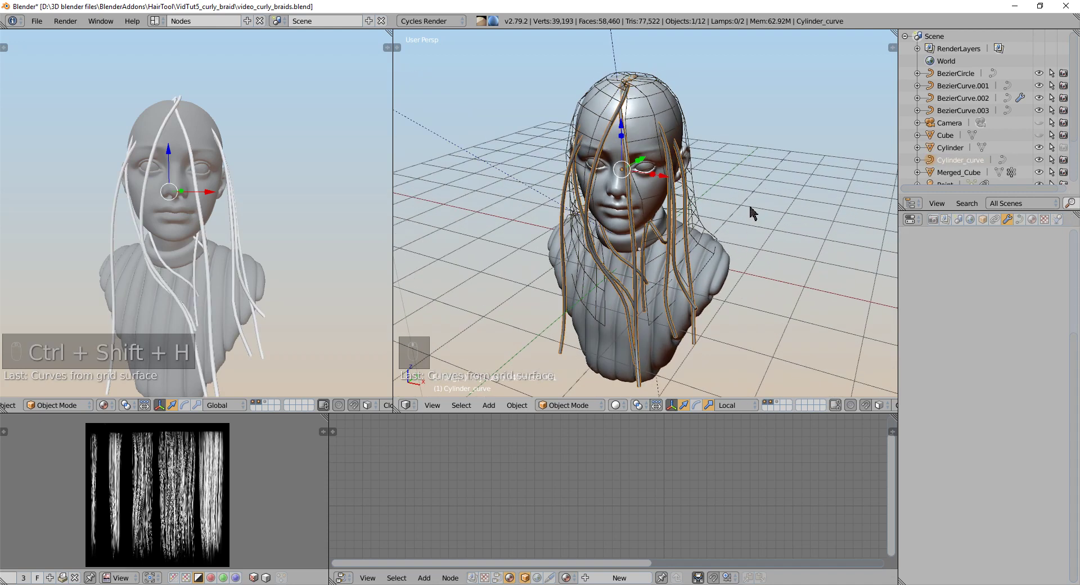
# - Set 35 strands, noise seed 349, Generate Ribbons on and strand width 2.21, tweaking noise falloff
pyautogui.press('F6')
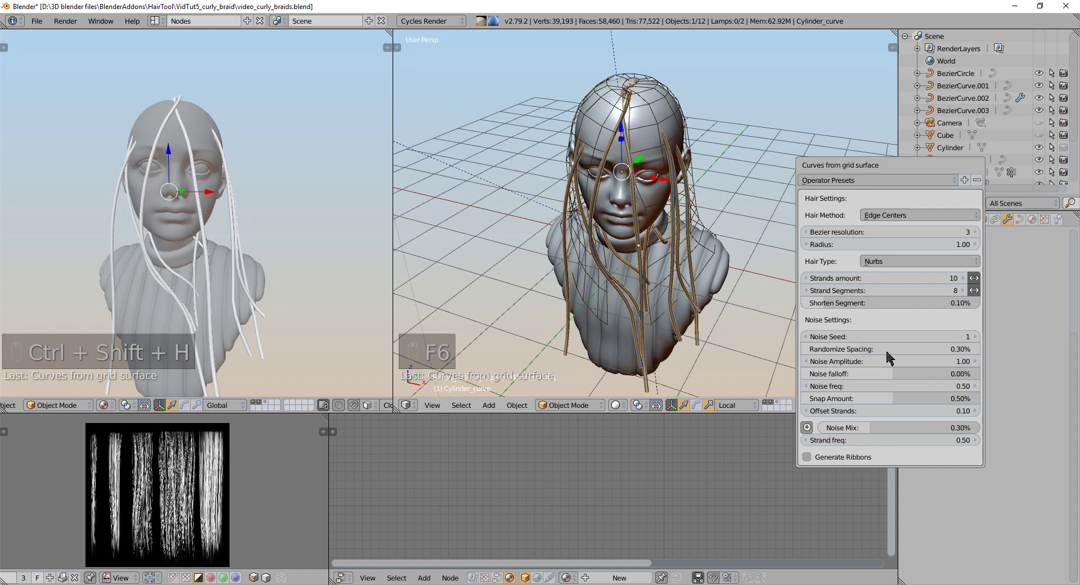
pyautogui.press('F6')
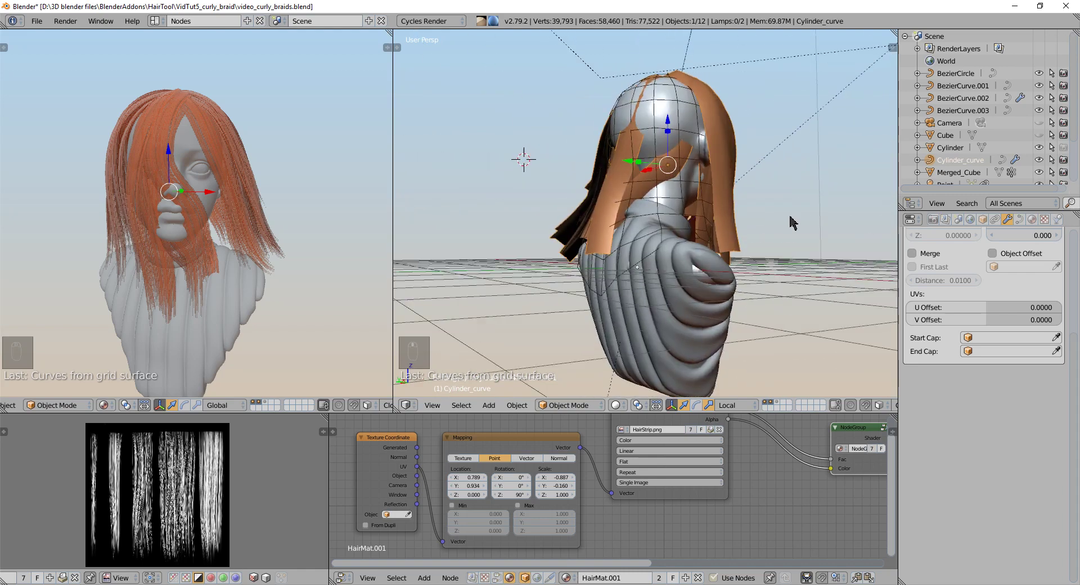
pyautogui.press('F6')
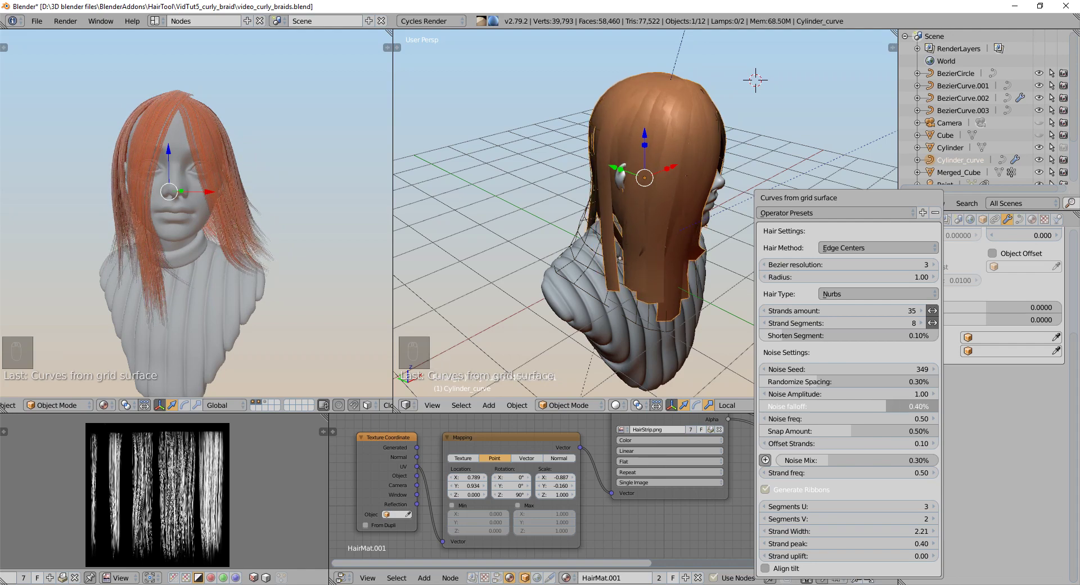
pyautogui.moveTo(630, 251); pyautogui.dragTo(604, 229)
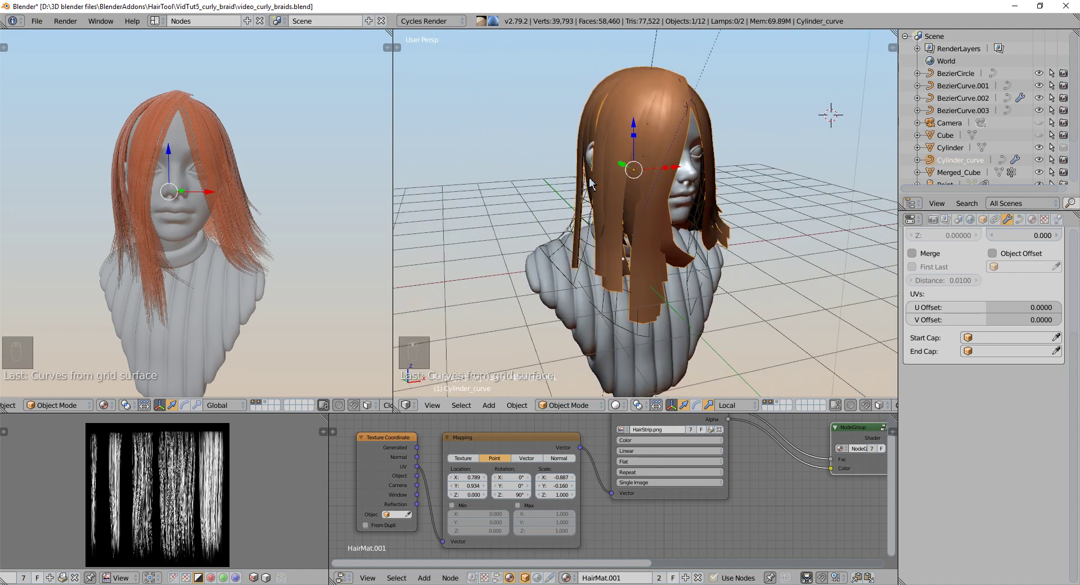
# - Edit the Cylinder_curve strands and grab points so the locks fall differently around the face
pyautogui.press('Tab')
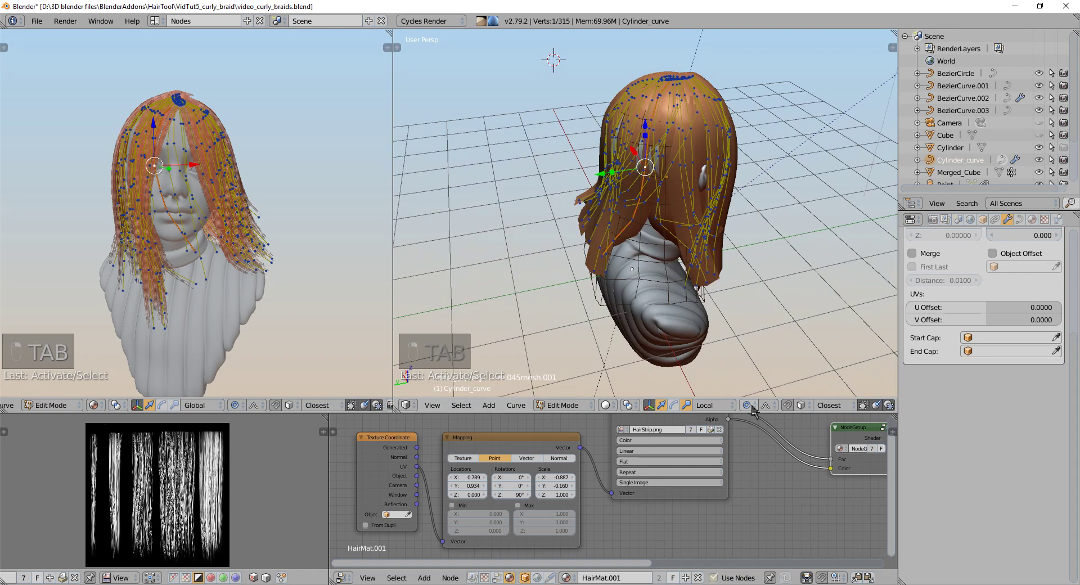
pyautogui.press('g')
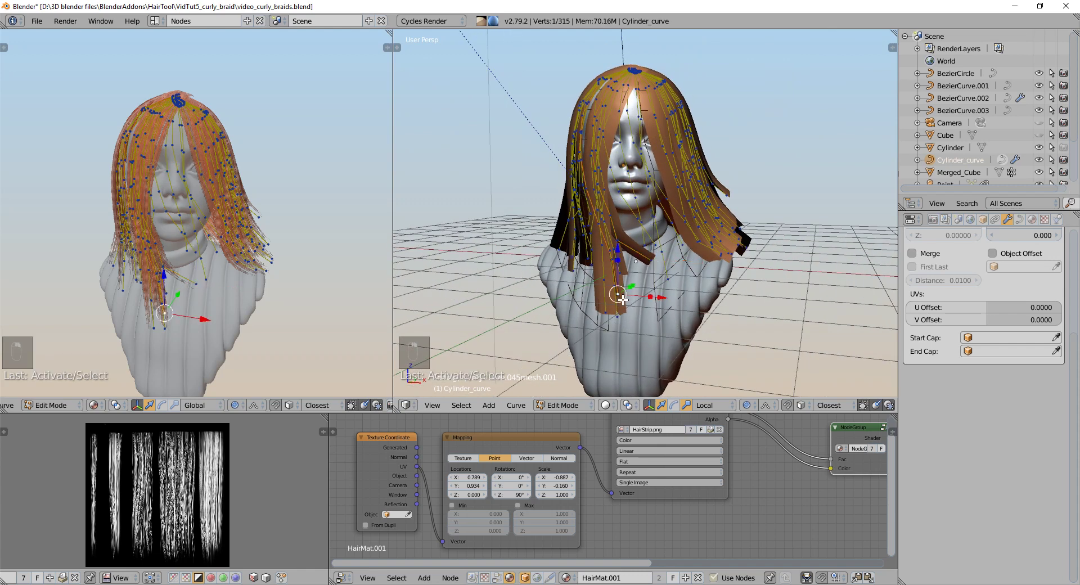
pyautogui.press('g')
pyautogui.press('a')
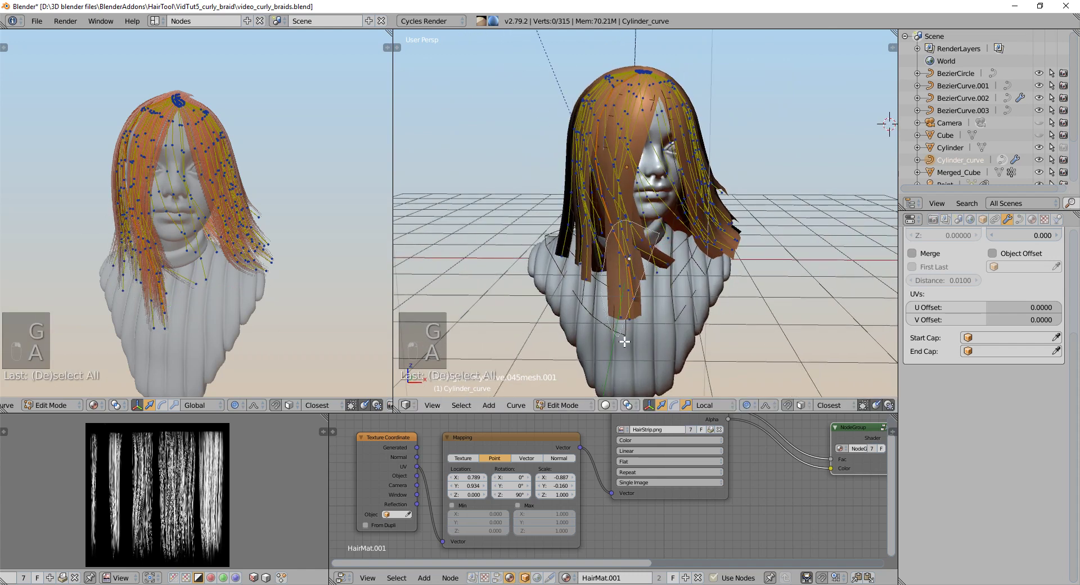
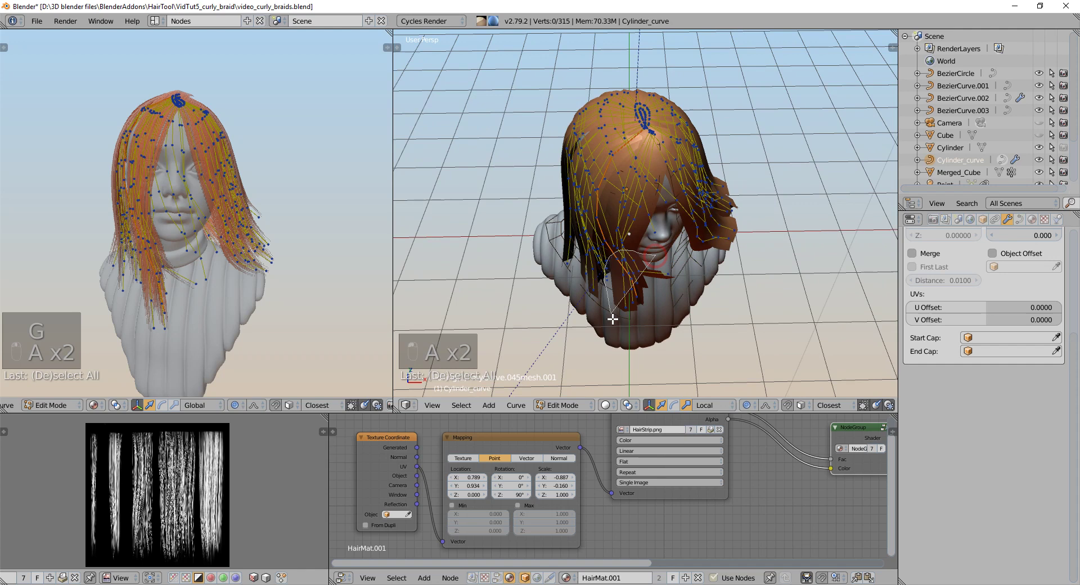
# - Grow the point selection along the strands and twist them with the Hair Tool modal, then leave edit mode
pyautogui.press('ctrl+KP_Add')
pyautogui.press('ctrl+KP_Add')
pyautogui.press('ctrl+KP_Add')
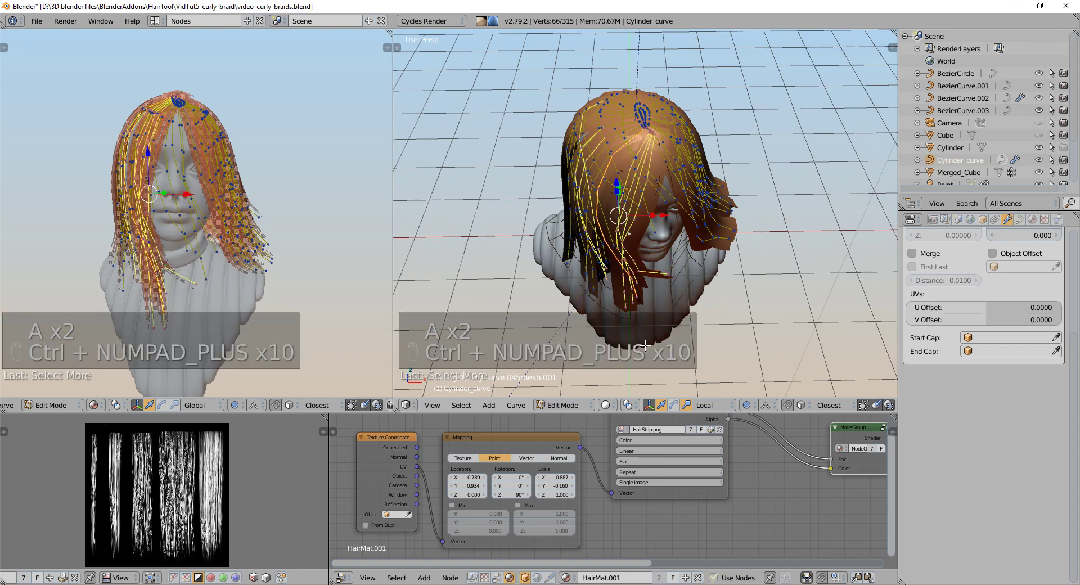
pyautogui.press('ctrl+d')
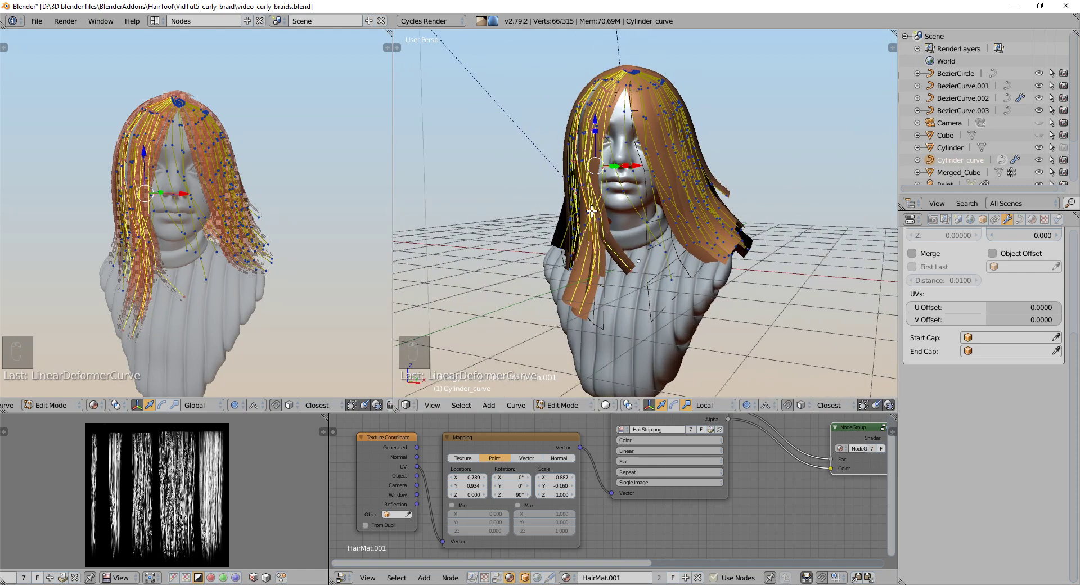
pyautogui.press('ctrl+d')
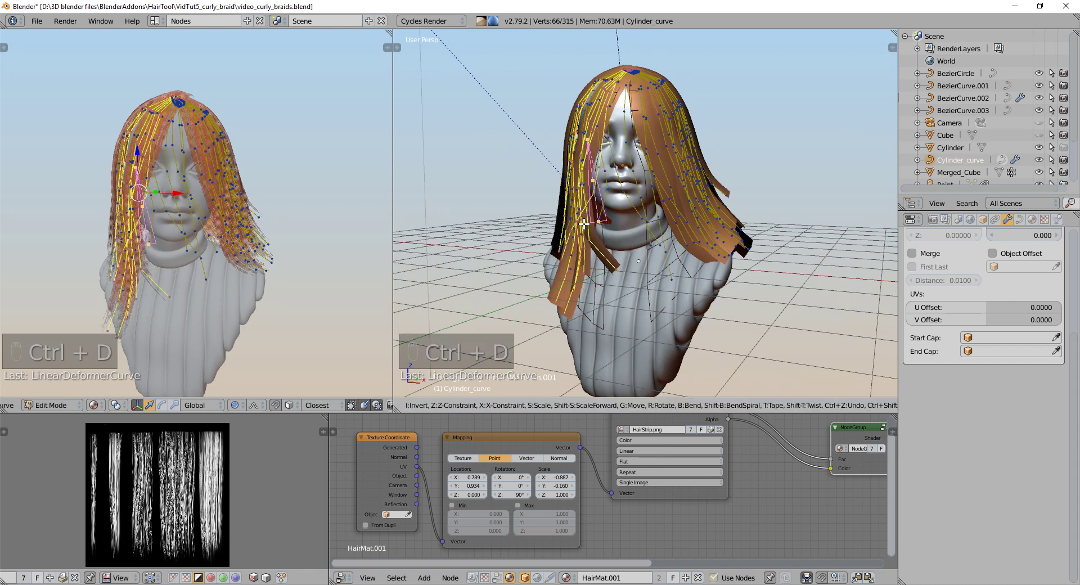
pyautogui.press('Tab')
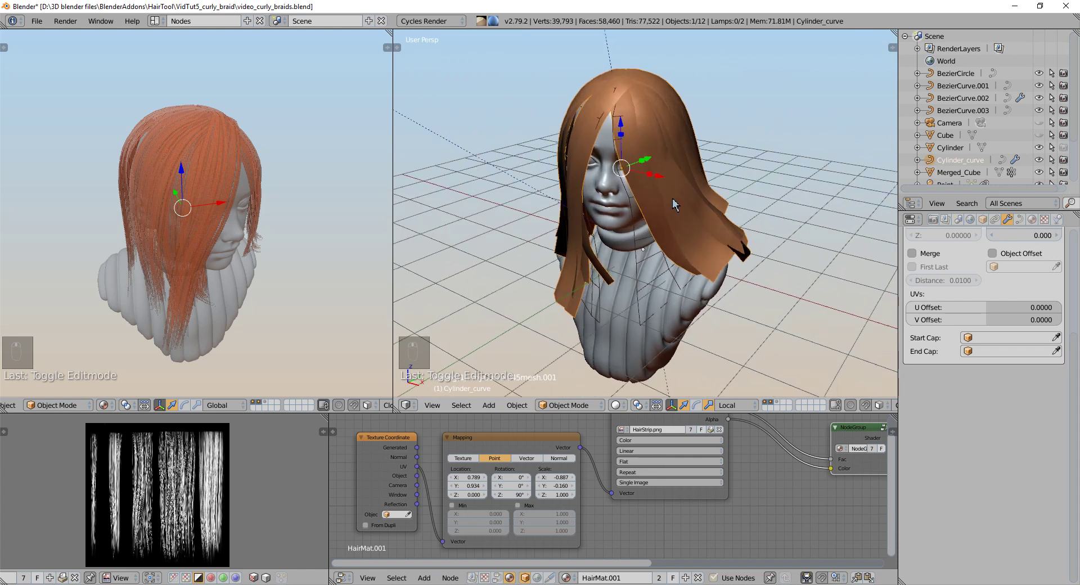
# - Start Hair Tool's Edit curve Profile and isolate the profile curve in local view
pyautogui.press('ctrl+shift+h')
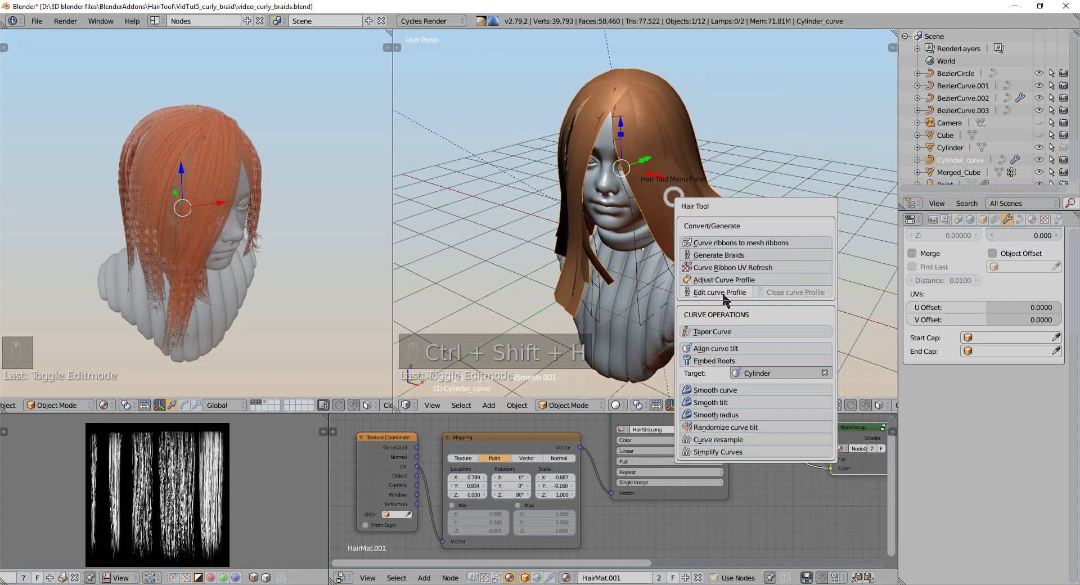
pyautogui.press('ctrl+shift+h')
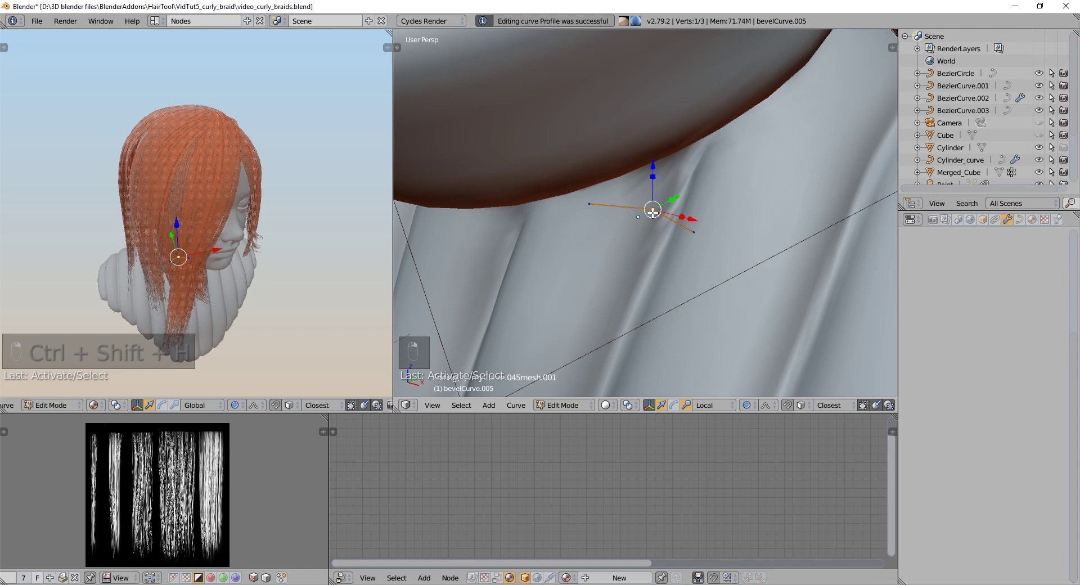
pyautogui.press('KP_Divide')
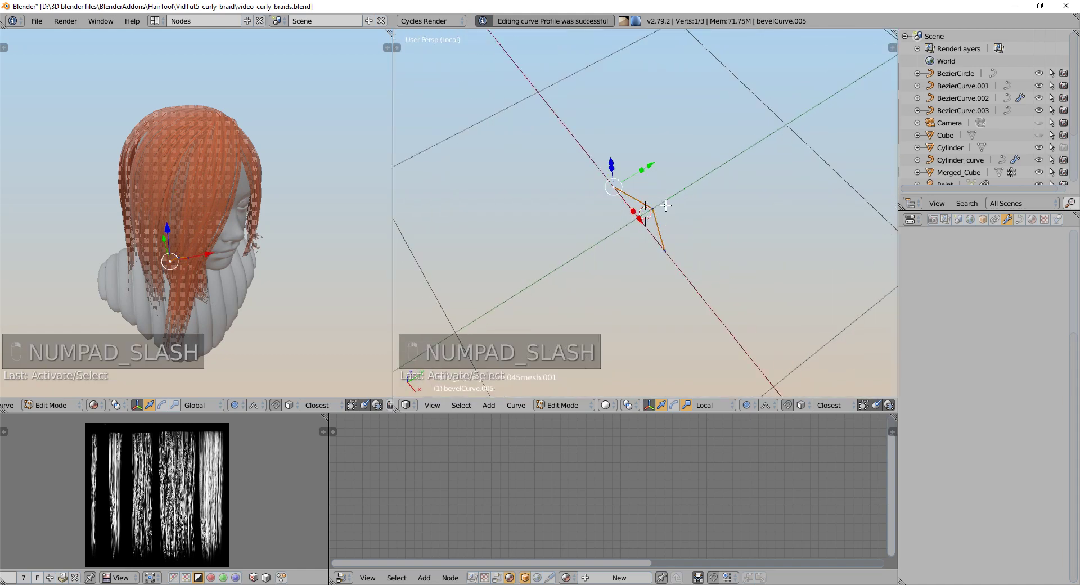
# - Move and extrude the profile points into an open five-point cross-section shape
pyautogui.press('g')
pyautogui.press('g')
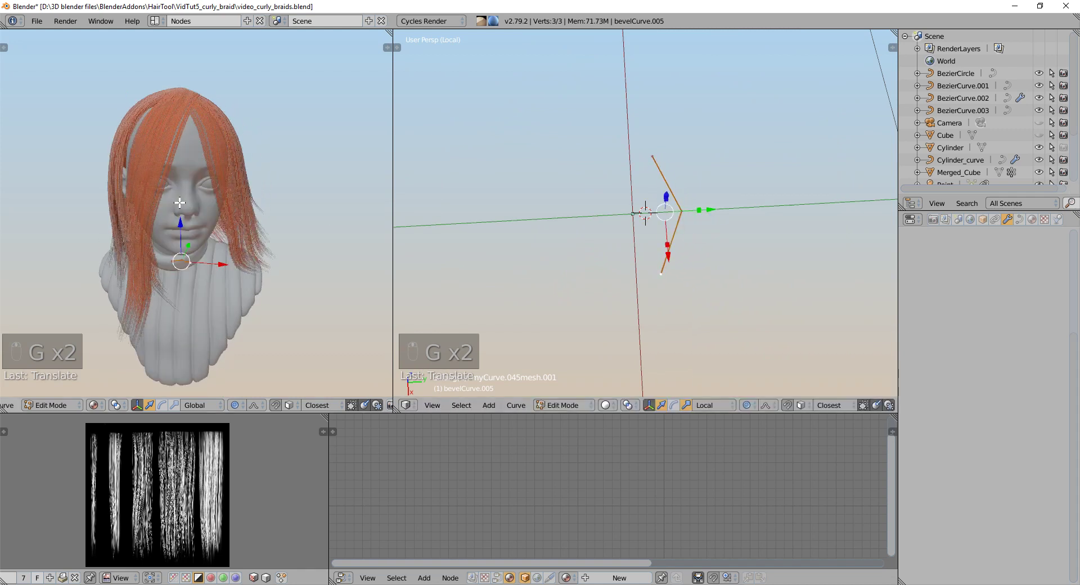
pyautogui.press('g')
pyautogui.press('z')
pyautogui.press('z')
pyautogui.press('e')
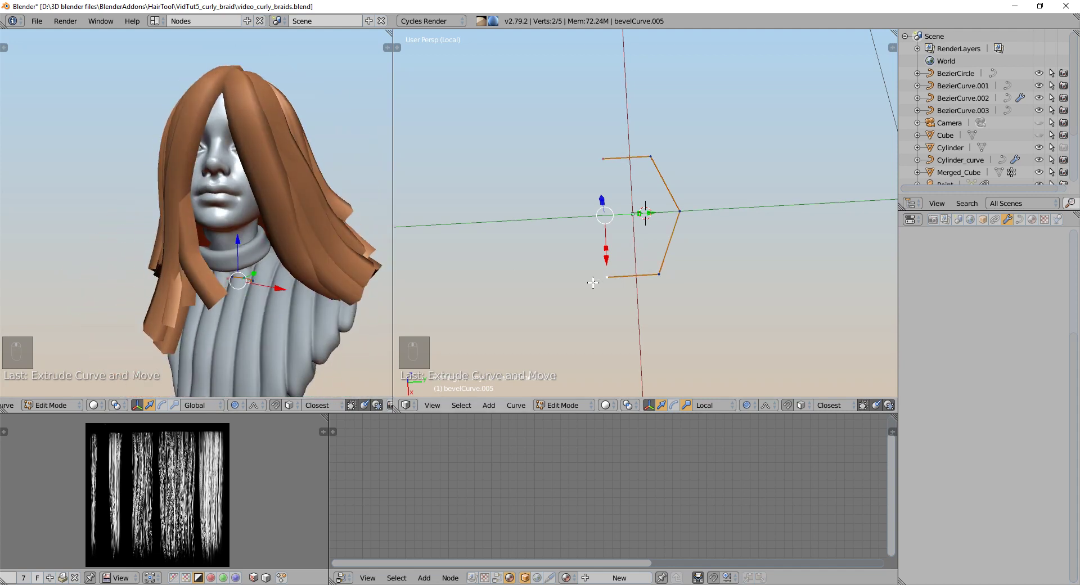
# - Adjust and select the profile curve points to prepare a rounded loop
pyautogui.press('g')
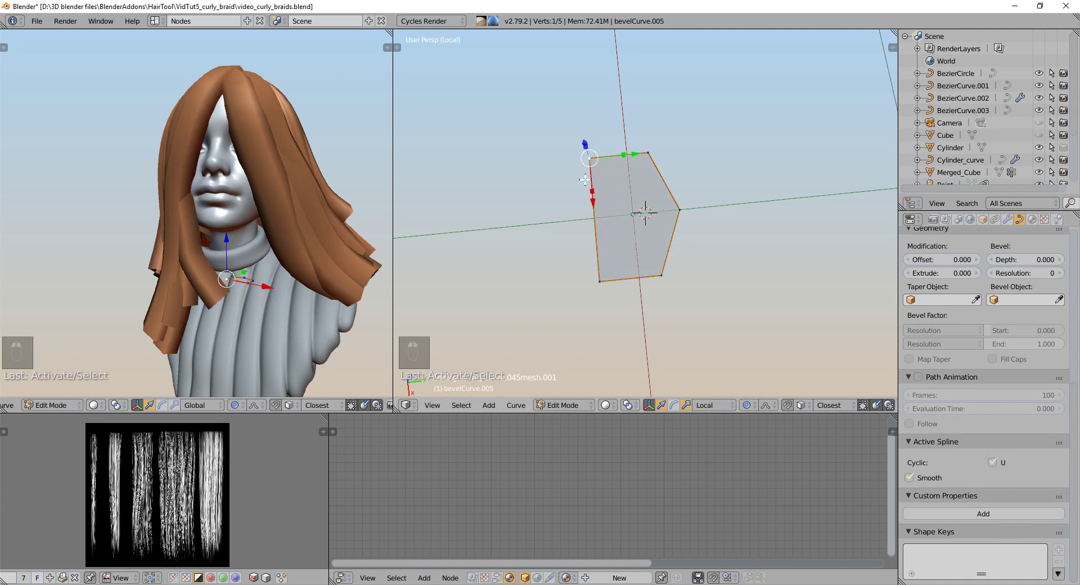
pyautogui.press('w')
pyautogui.press('g')
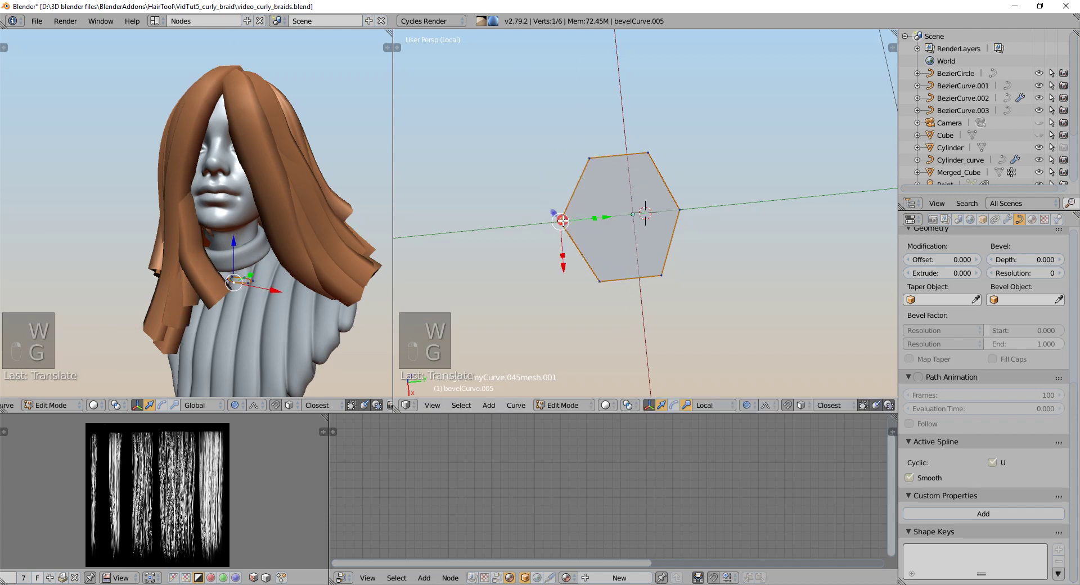
pyautogui.press('a')
pyautogui.press('a')
pyautogui.press('w')
pyautogui.press('w')
pyautogui.press('w')
# - Repeat the last edit many times to build the profile into a rounded twelve-point loop
pyautogui.press('shift+r')
pyautogui.press('shift+r')
pyautogui.press('shift+r')
pyautogui.press('shift+r')
pyautogui.press('shift+r')
pyautogui.press('shift+r')
pyautogui.press('shift+r')
pyautogui.press('shift+r')
pyautogui.press('shift+r')
pyautogui.press('shift+r')
pyautogui.press('shift+r')
pyautogui.press('shift+r')
pyautogui.press('shift+r')
pyautogui.press('shift+r')
pyautogui.press('shift+r')
pyautogui.press('shift+r')
pyautogui.press('shift+r')
pyautogui.press('shift+r')
# - Scale up the tube profile circle so the strands become thicker locks, then leave edit mode
pyautogui.press('s')
pyautogui.press('g')
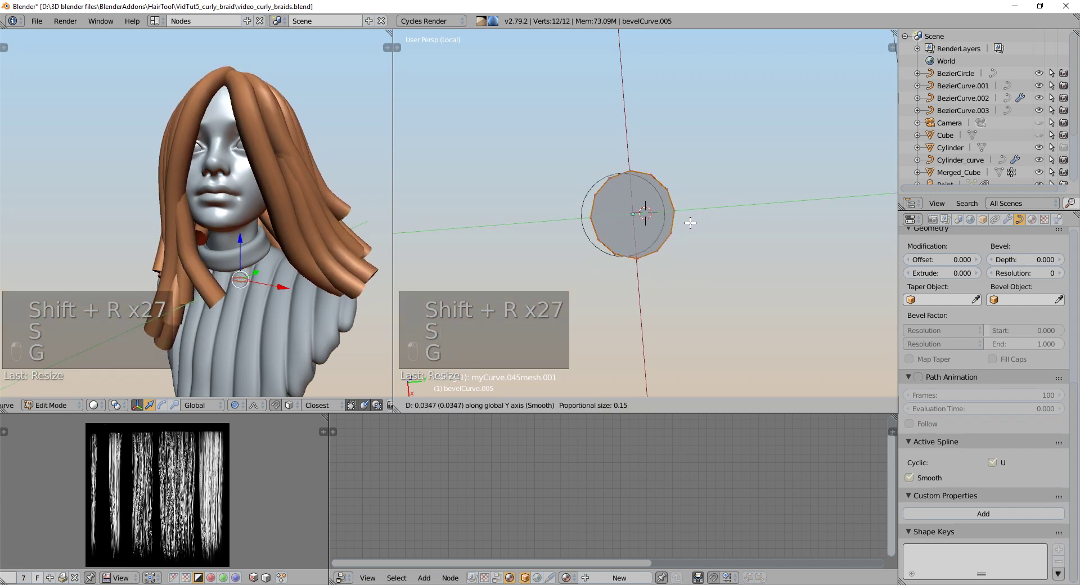
pyautogui.press('s')
pyautogui.press('s')
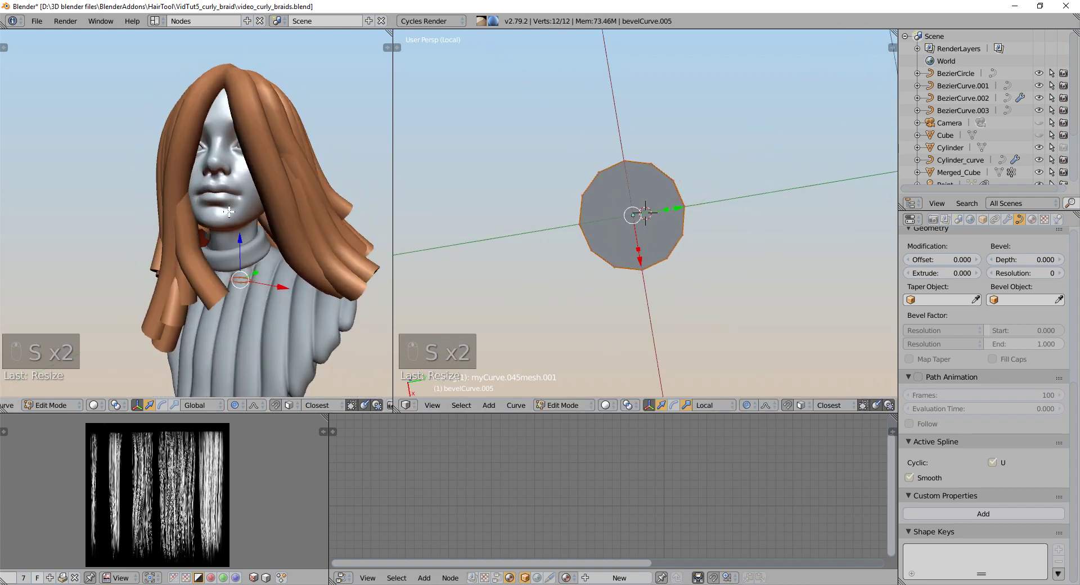
pyautogui.press('Tab')
pyautogui.press('ctrl+shift+h')
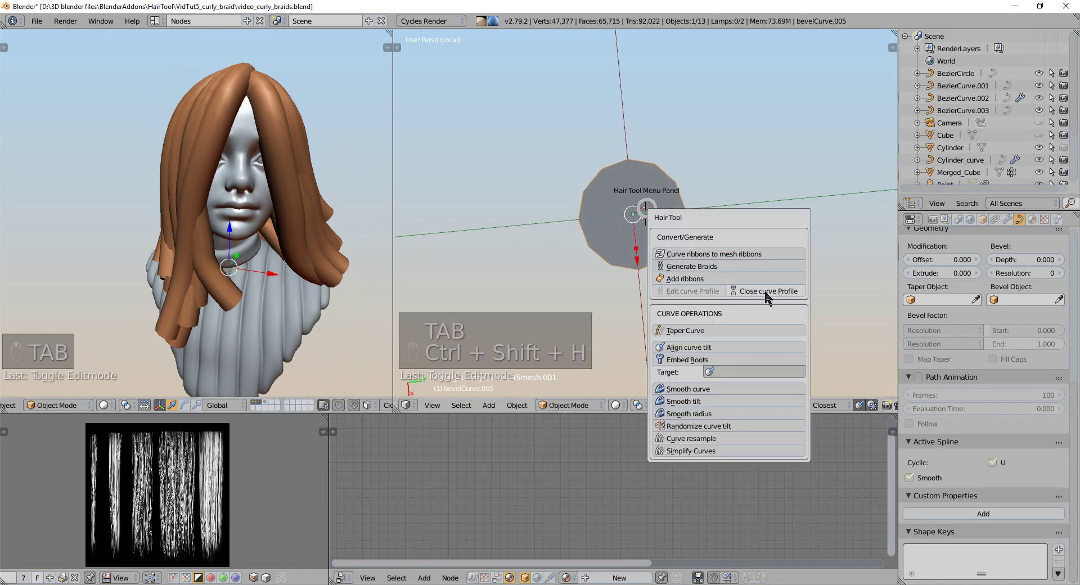
# - Close the curve profile, return to the full scene and check the tube-shaped locks in rendered preview
pyautogui.press('KP_Divide')
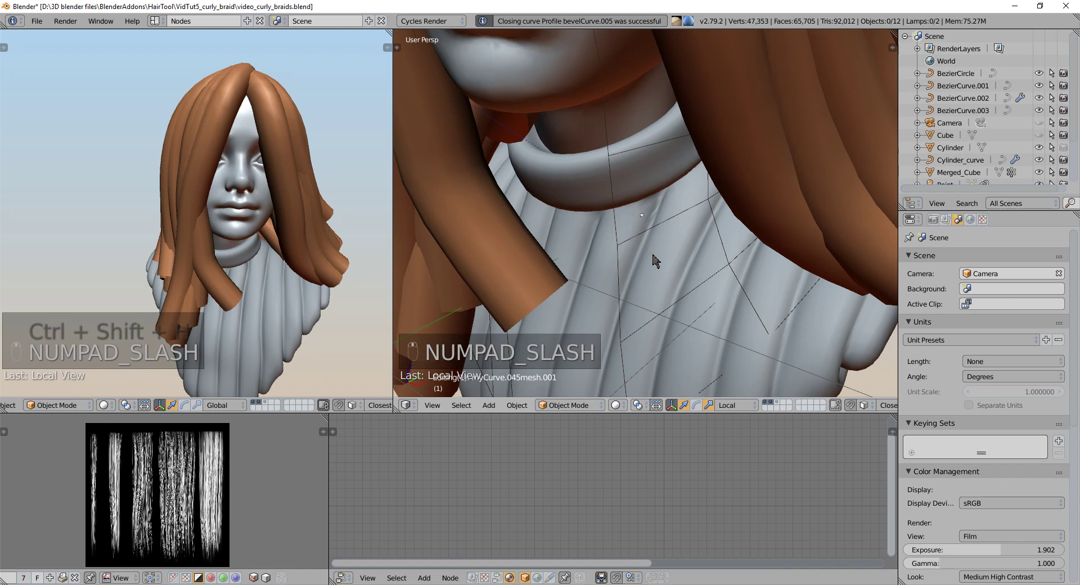
pyautogui.press('alt+q')
pyautogui.press('alt+q')
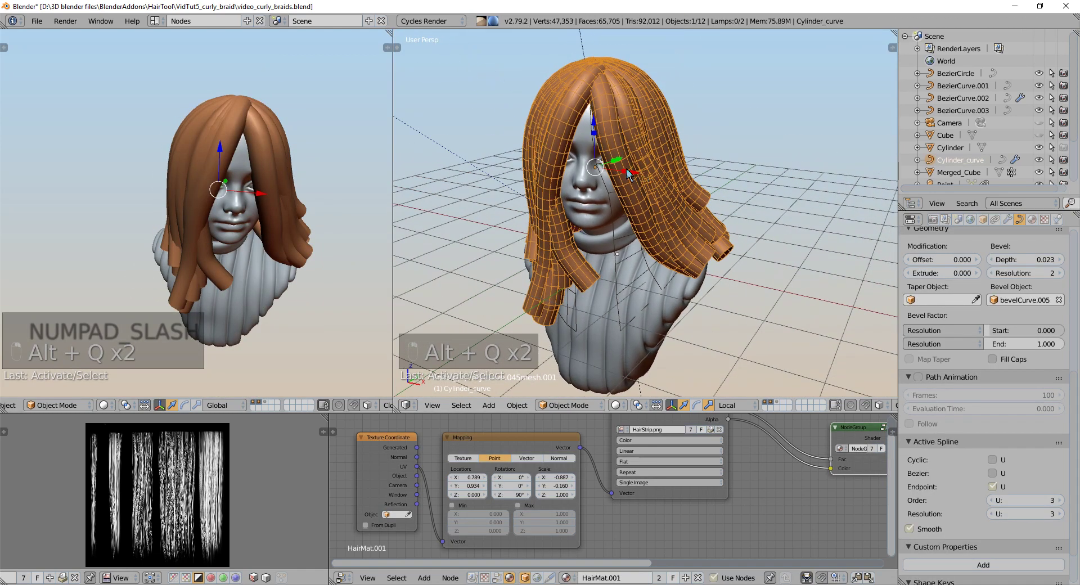
pyautogui.press('a')
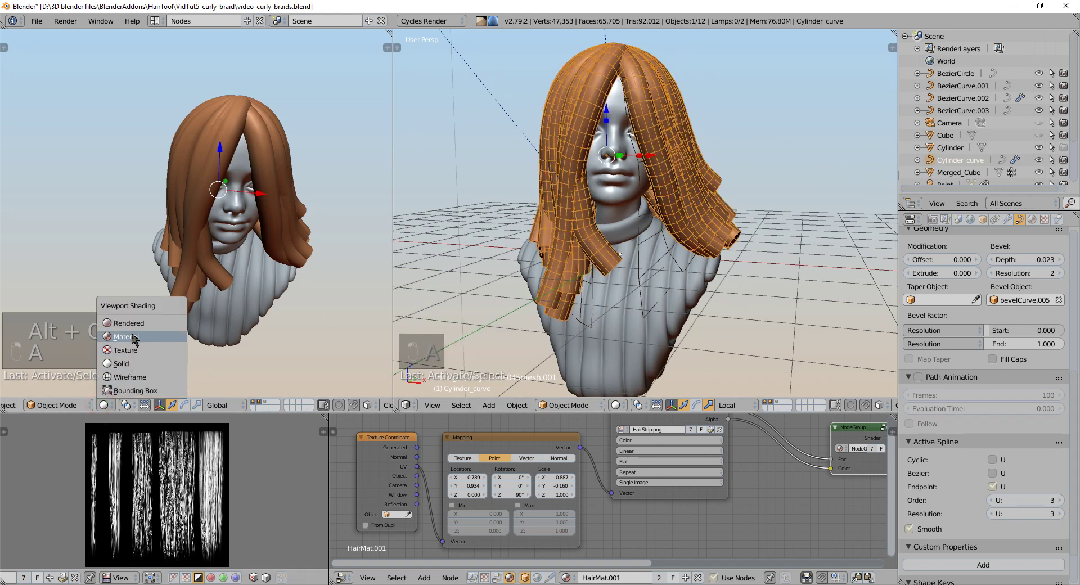
pyautogui.press('a')
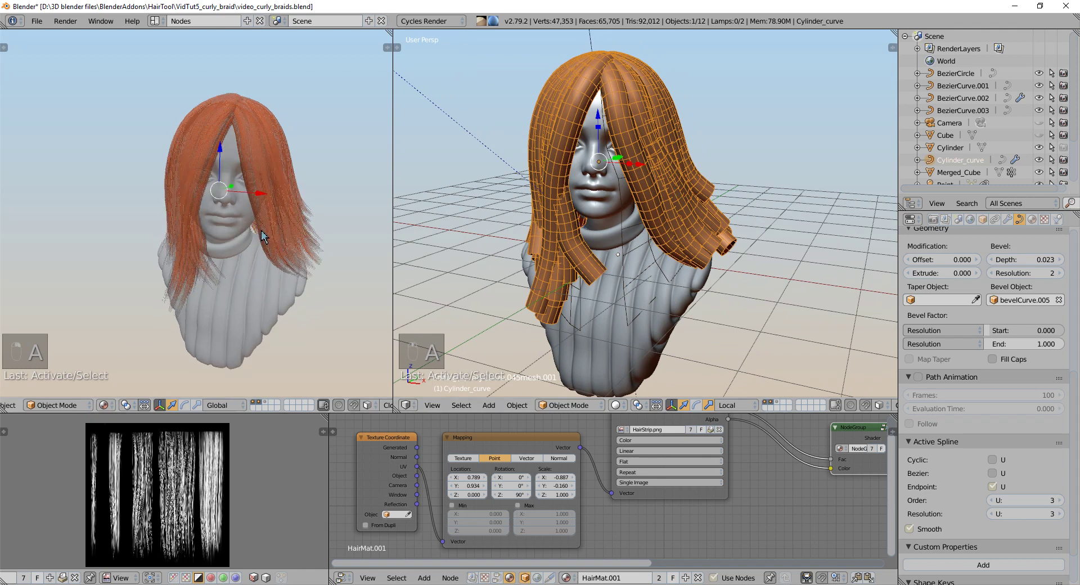
pyautogui.moveTo(647, 208); pyautogui.dragTo(687, 218)
# - Run Randomize curve tilt on the hair with a tilt angle around 763° so the strands curl
pyautogui.press('ctrl+shift+h')
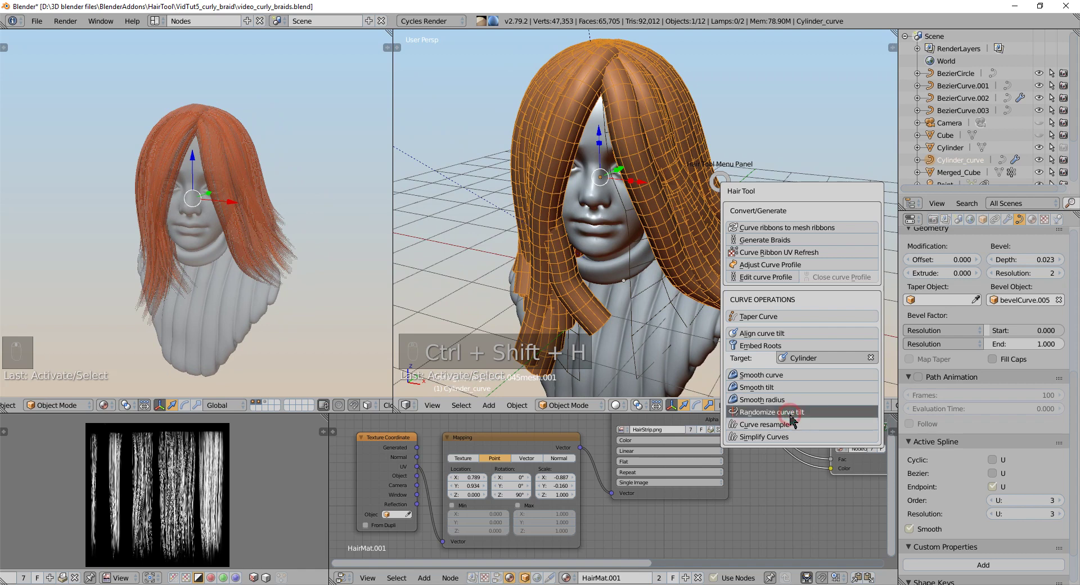
pyautogui.press('ctrl+shift+h')
pyautogui.press('F6')
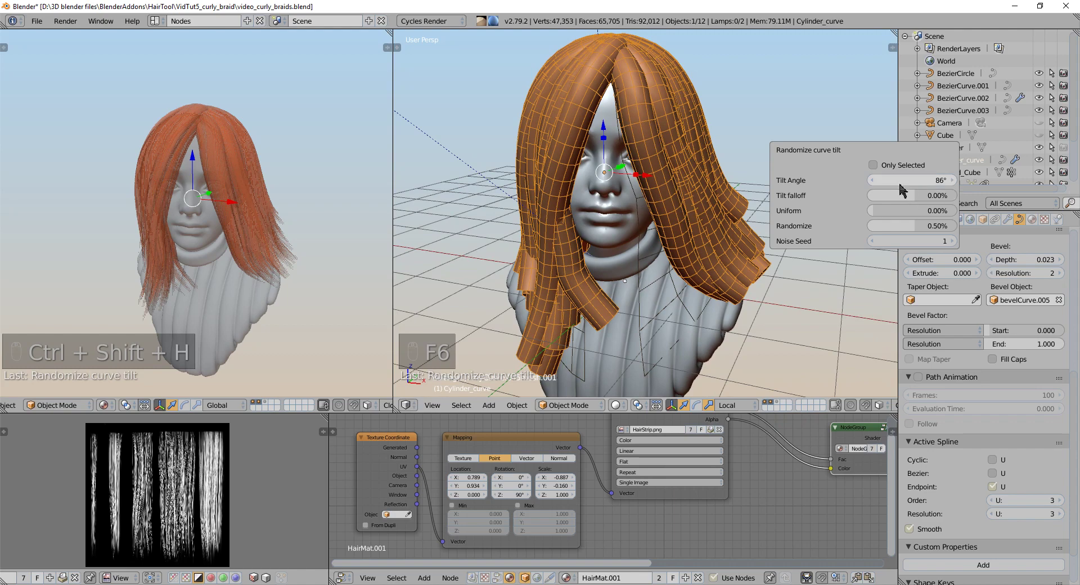
pyautogui.press('F6')
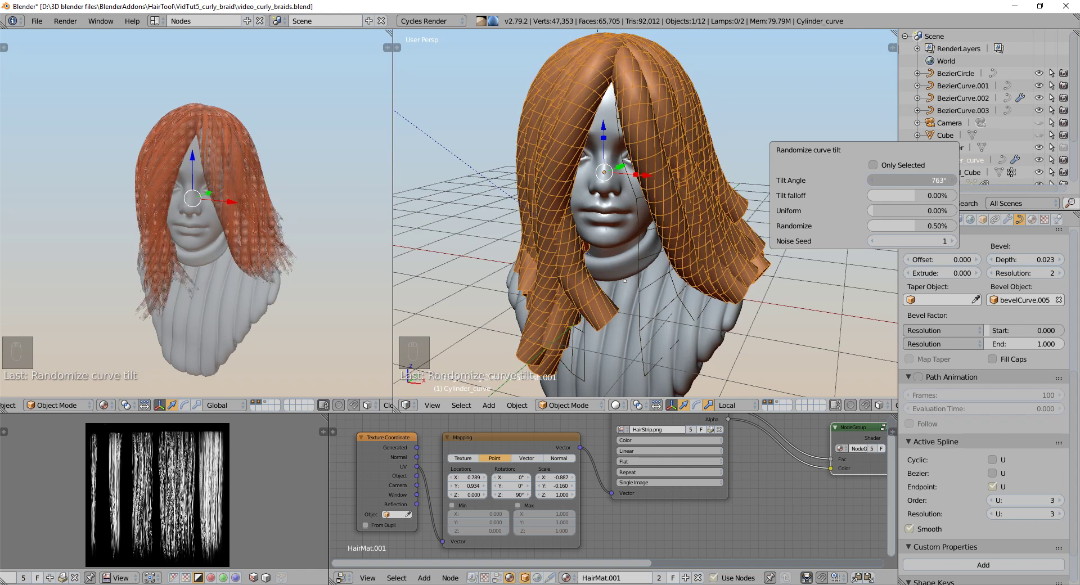
pyautogui.moveTo(289, 190); pyautogui.dragTo(153, 218)
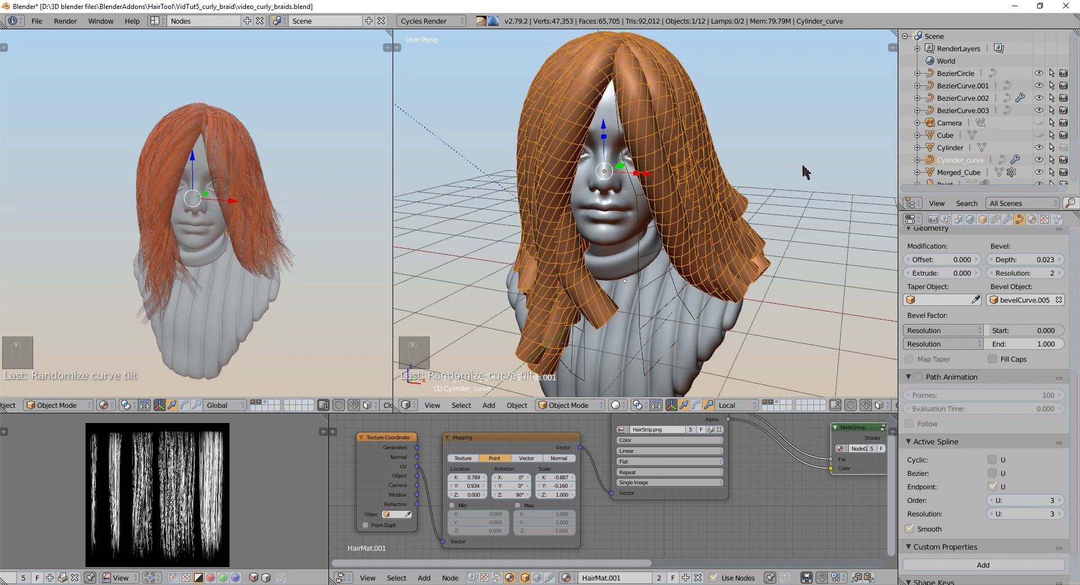
# - Change the strands' Shape Preview U resolution to 5
pyautogui.press('F6')
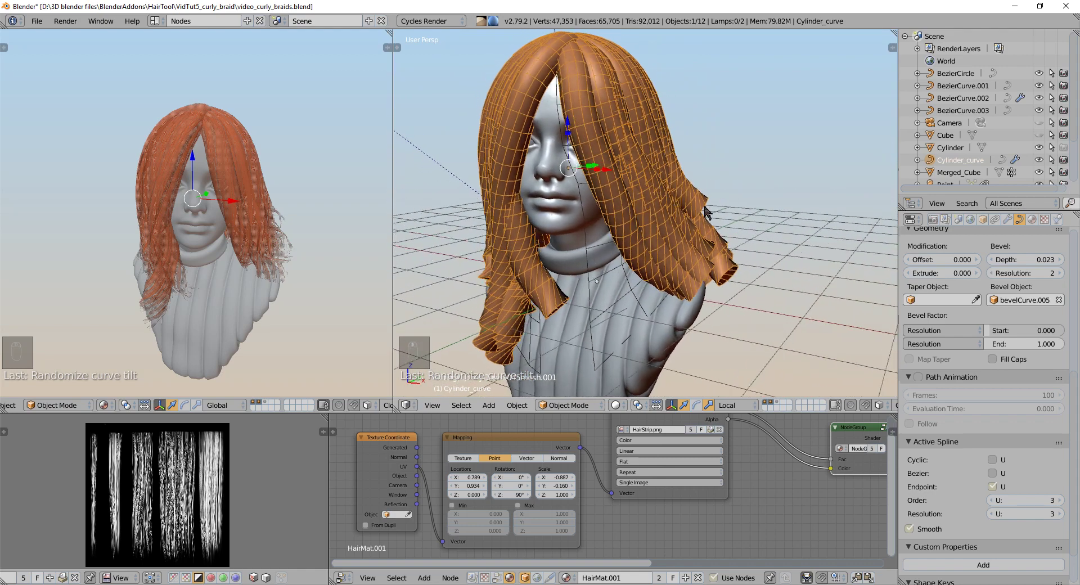
pyautogui.press('F6')
pyautogui.press('F6')
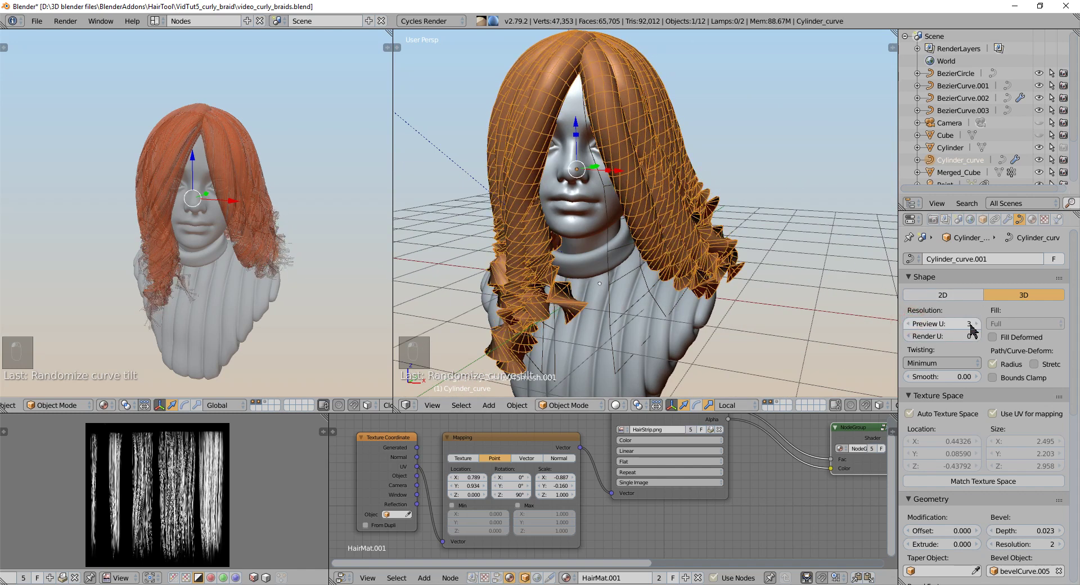
# - Edit the hair curve, select all strand tips and grow the selection a few points inward
pyautogui.press('Tab')
pyautogui.press('a')
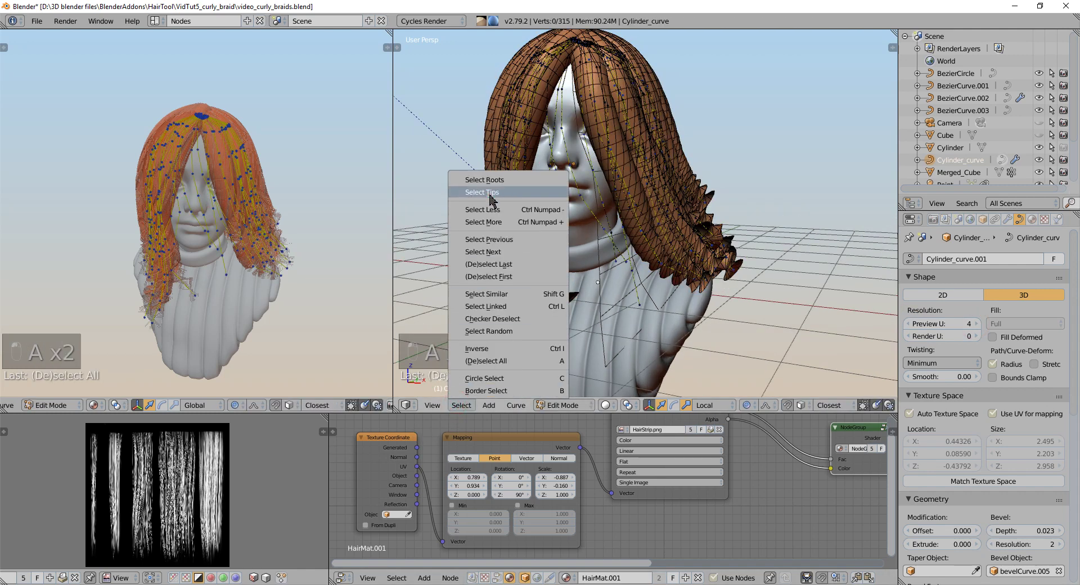
pyautogui.press('ctrl+KP_Add')
pyautogui.press('ctrl+KP_Add')
pyautogui.press('ctrl+KP_Add')
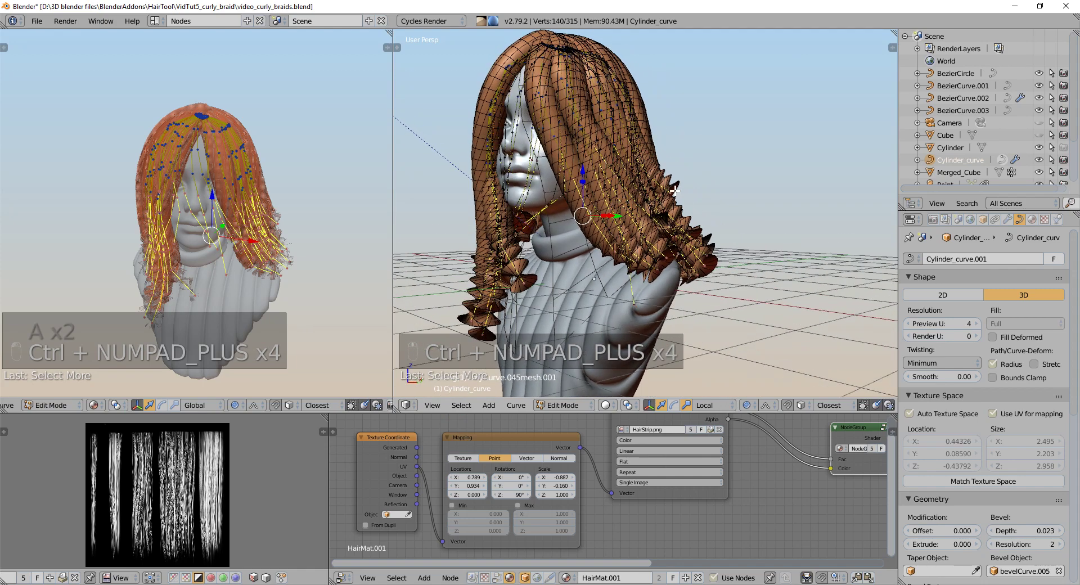
# - Adjust the end points and shrink the selection back toward the strand tips between tweaks
pyautogui.press('w')
pyautogui.press('w')
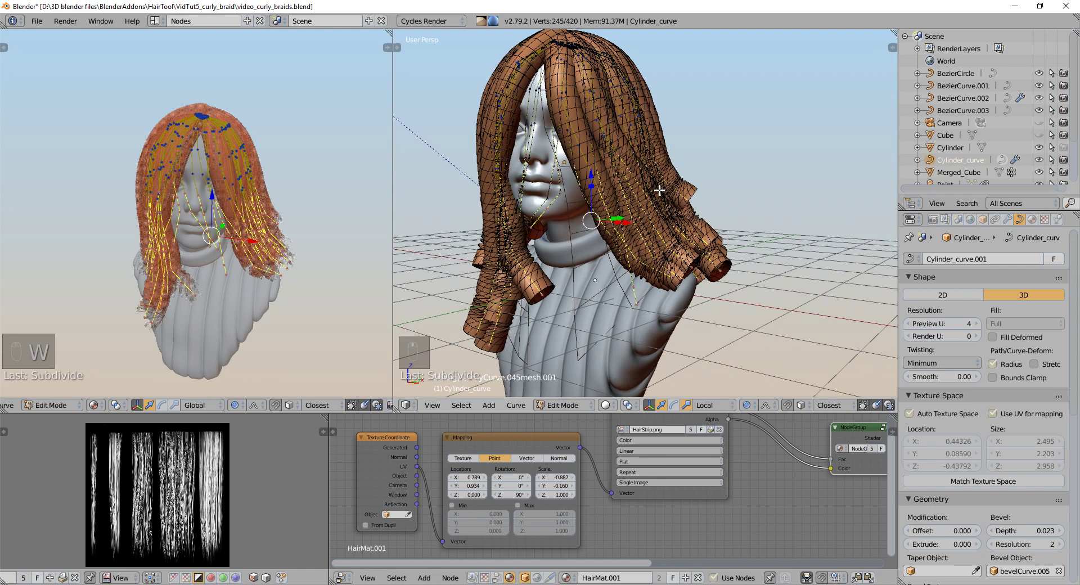
pyautogui.press('ctrl+KP_Subtract')
pyautogui.press('ctrl+KP_Subtract')
pyautogui.press('ctrl+KP_Subtract')
pyautogui.press('ctrl+KP_Subtract')
pyautogui.press('w')
pyautogui.press('ctrl+KP_Subtract')
pyautogui.press('ctrl+KP_Subtract')
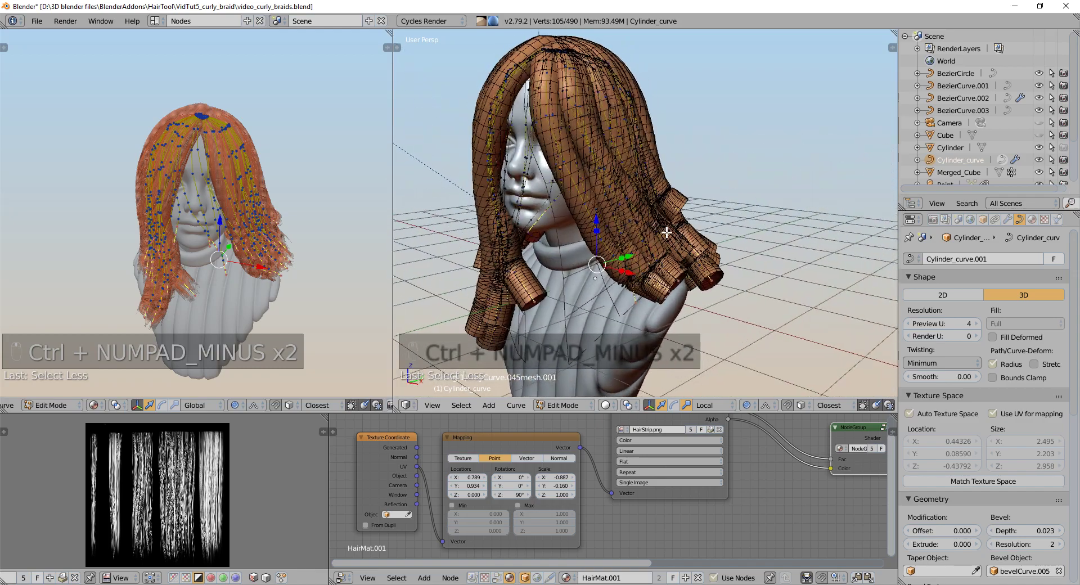
pyautogui.press('w')
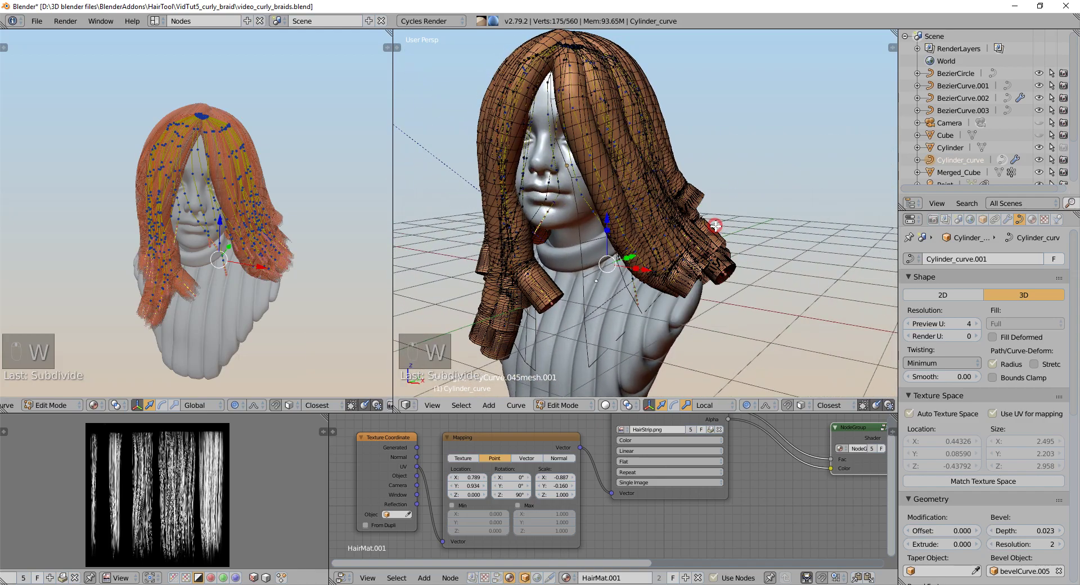
# - Select and deselect all curve points and tilt the strands to settle the locks around the face
pyautogui.press('a')
pyautogui.press('a')
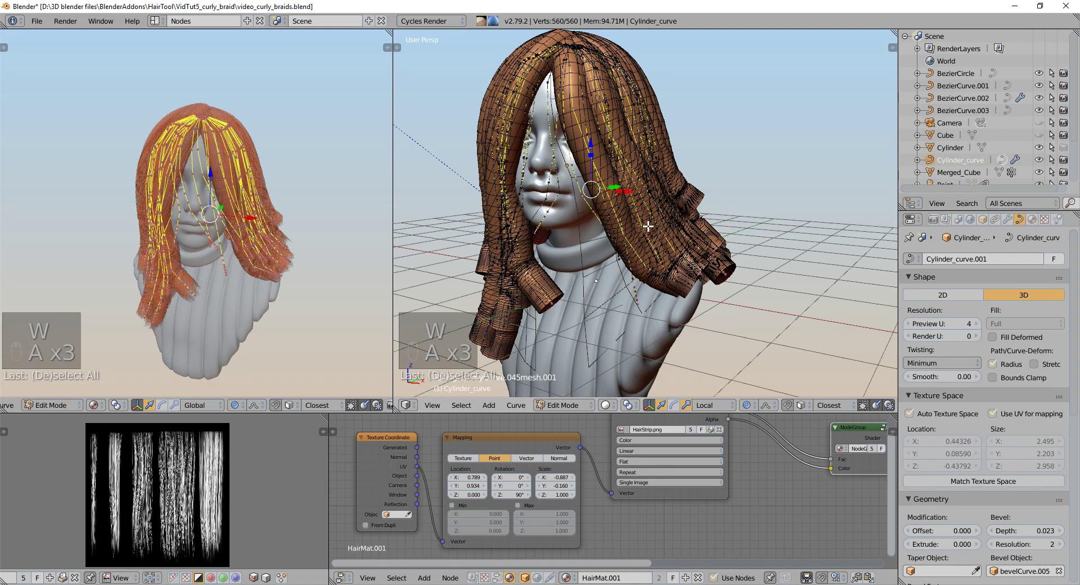
pyautogui.press('a')
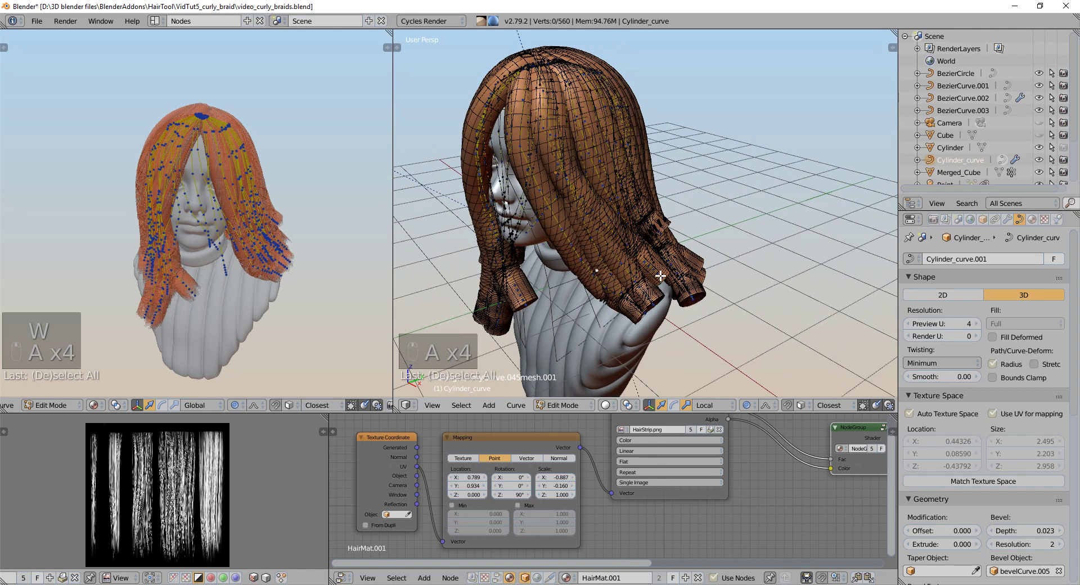
pyautogui.press('a')
pyautogui.press('alt+t')
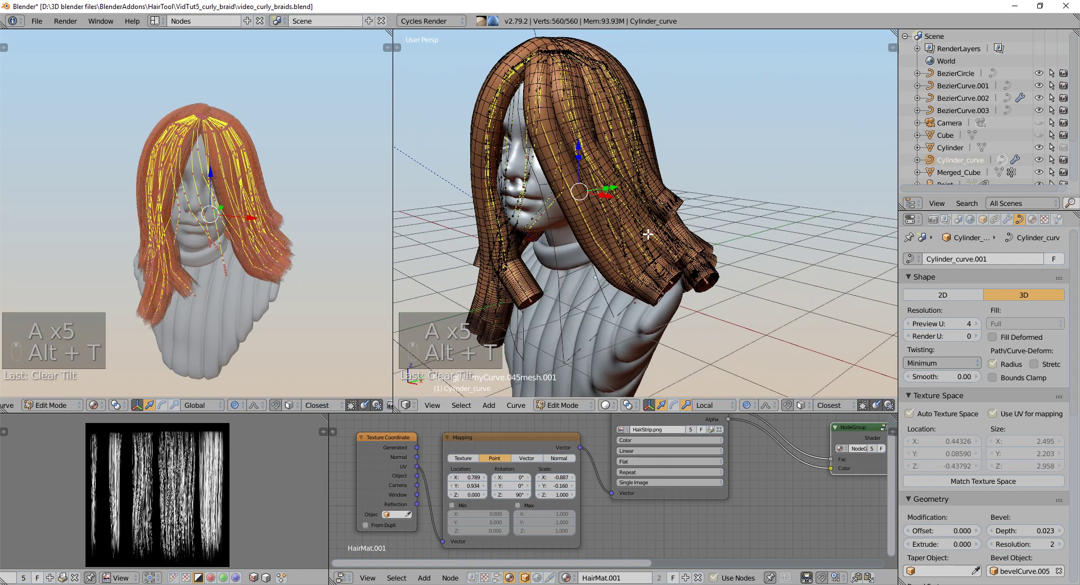
pyautogui.press('a')
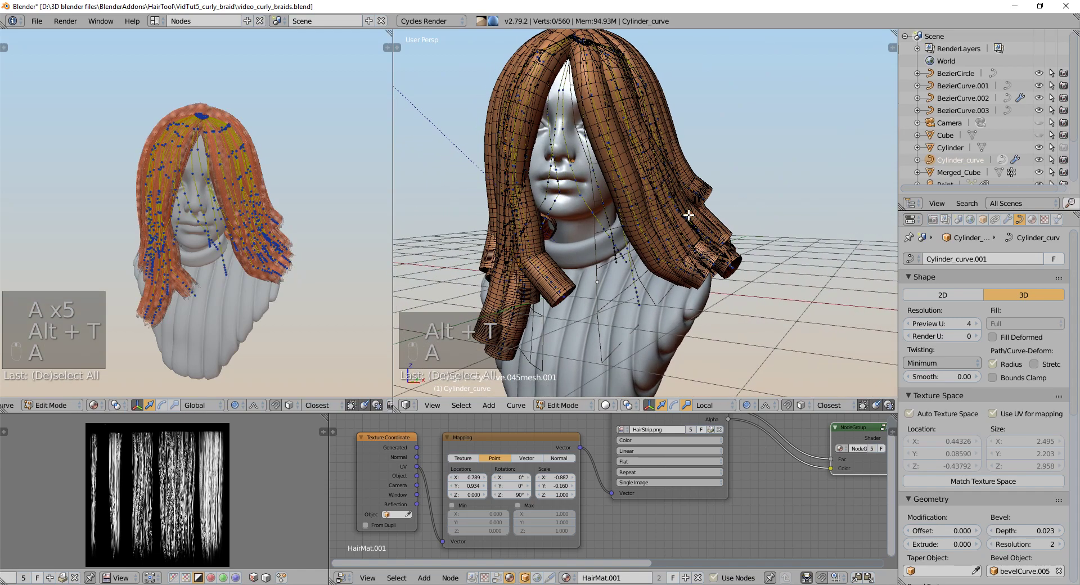
# - Re-enter edit mode and grow the tip selection far up the strands
pyautogui.press('Tab')
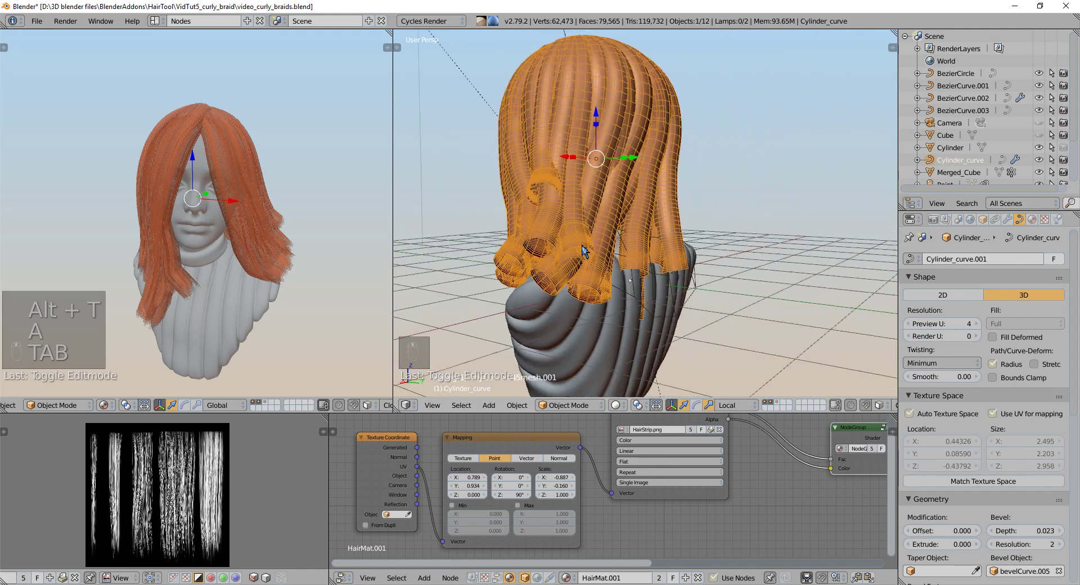
pyautogui.press('Tab')
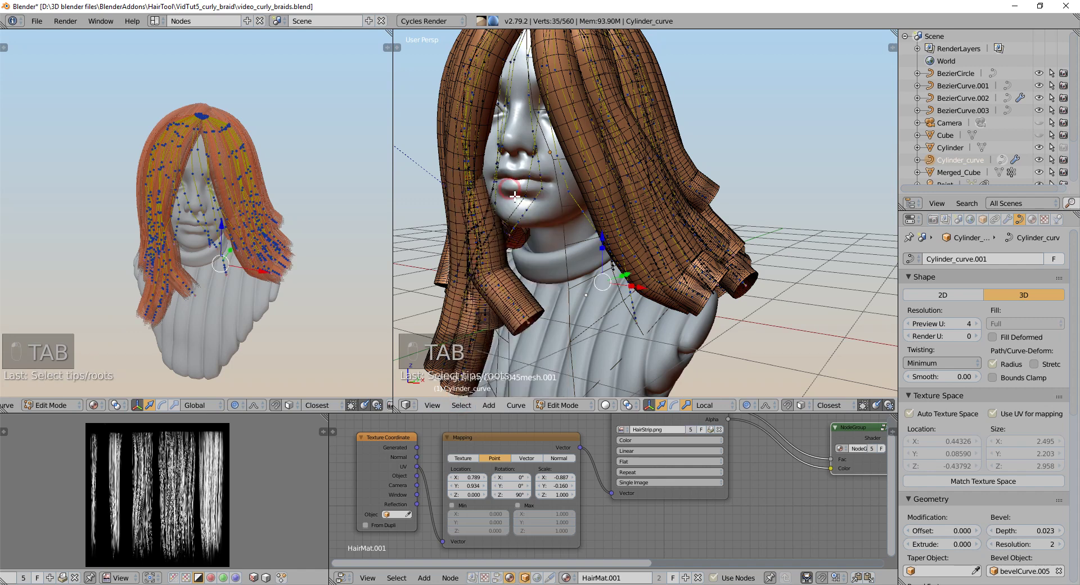
pyautogui.press('ctrl+KP_Add')
pyautogui.press('ctrl+KP_Add')
pyautogui.press('ctrl+KP_Add')
pyautogui.press('ctrl+KP_Add')
pyautogui.press('ctrl+KP_Add')
pyautogui.press('ctrl+KP_Add')
pyautogui.press('ctrl+KP_Add')
pyautogui.press('ctrl+KP_Add')
pyautogui.press('ctrl+KP_Add')
pyautogui.press('ctrl+KP_Add')
pyautogui.press('ctrl+z')
pyautogui.press('ctrl+shift+z')
# - Smooth the selected strand points with 14 iterations and leave edit mode
pyautogui.press('ctrl+shift+h')
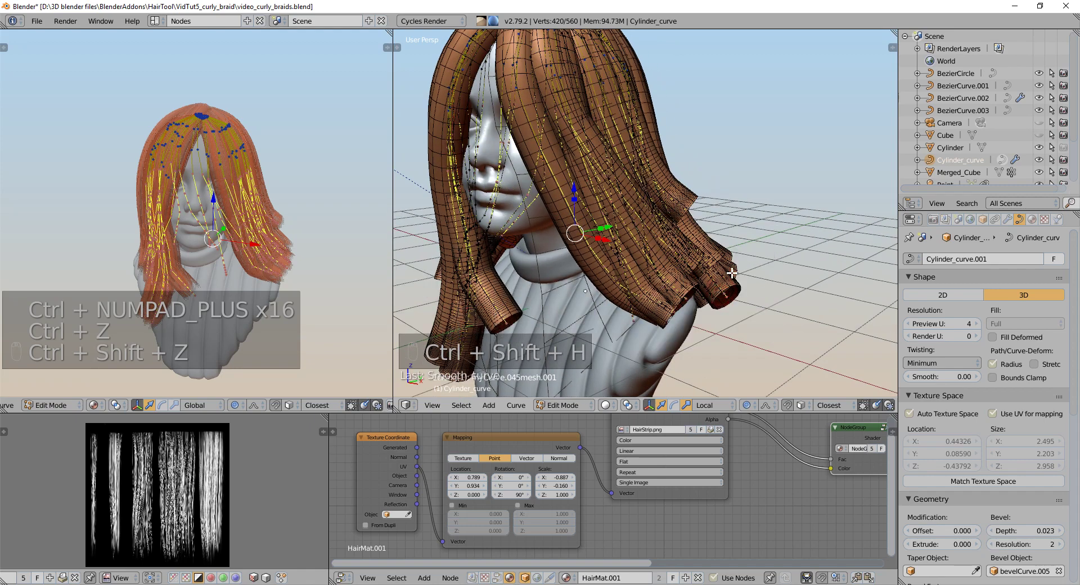
pyautogui.press('F6')
pyautogui.press('F6')
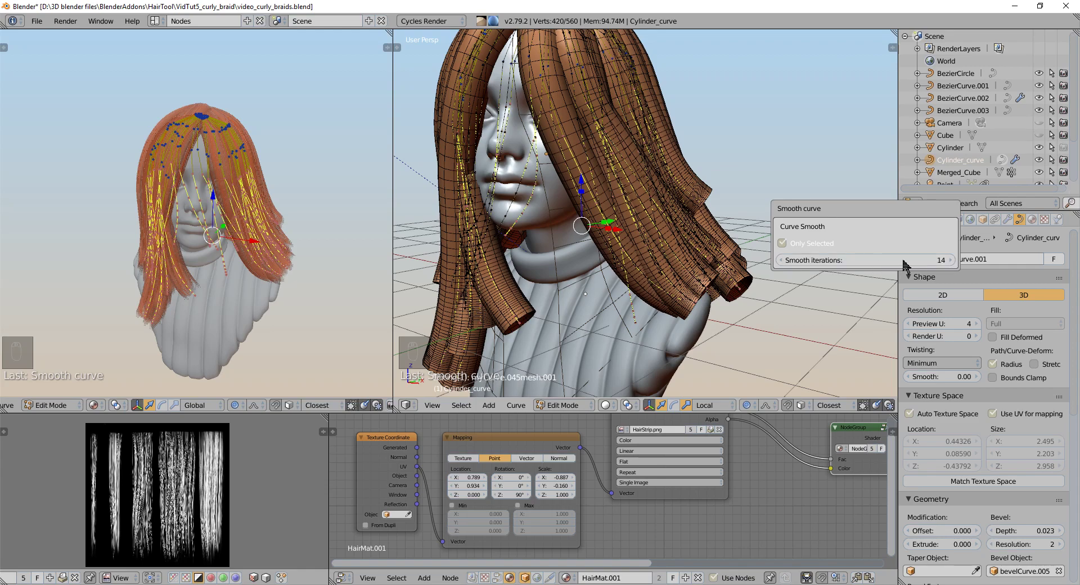
pyautogui.press('Tab')
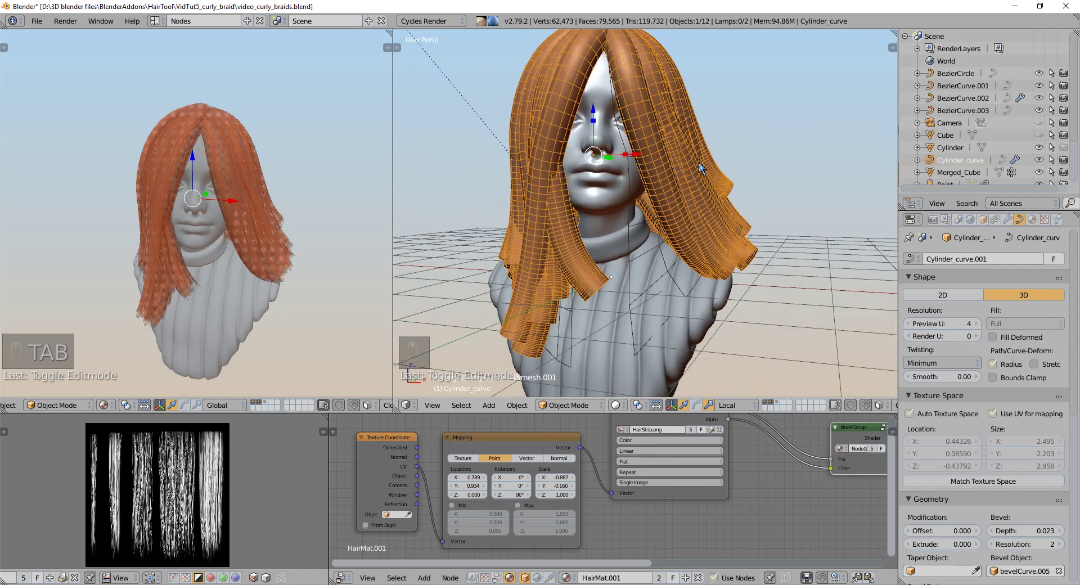
# - Run Randomize curve tilt again and tune its amount so the tube locks fall in looser wavy curls
pyautogui.press('ctrl+shift+h')
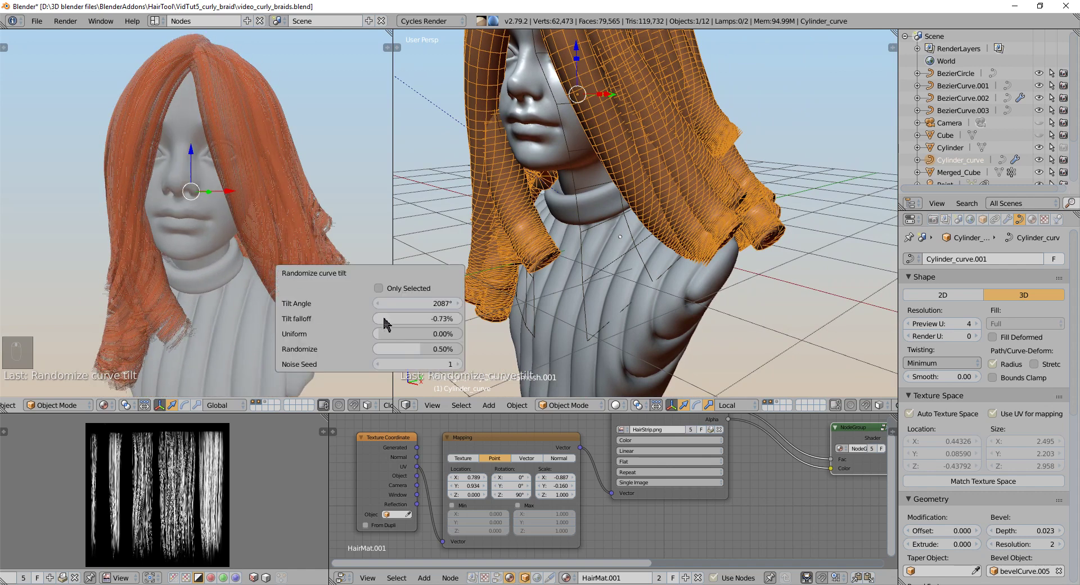
pyautogui.press('F6')
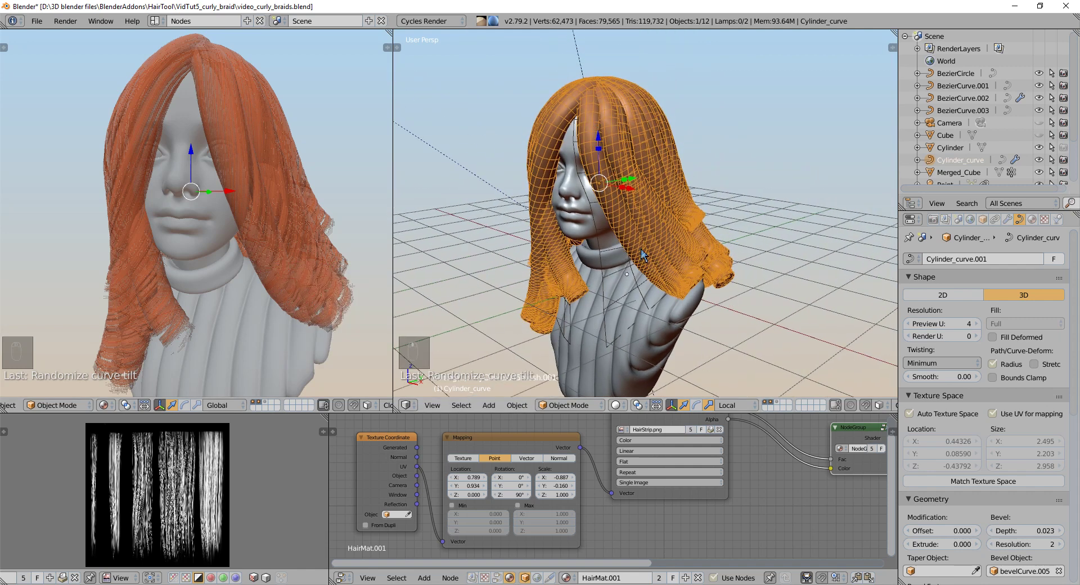
pyautogui.press('F6')
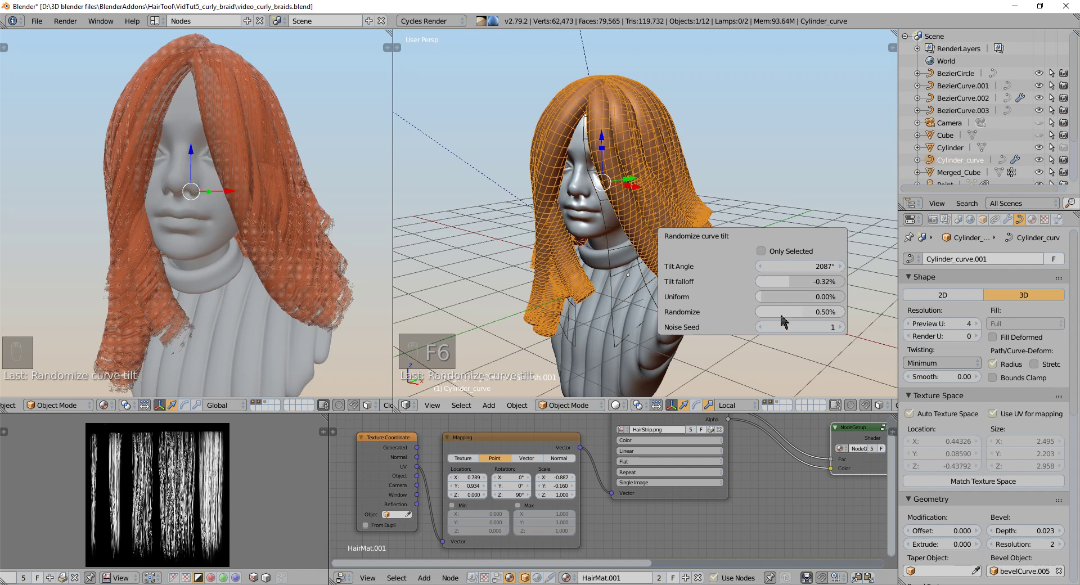
pyautogui.press('F6')
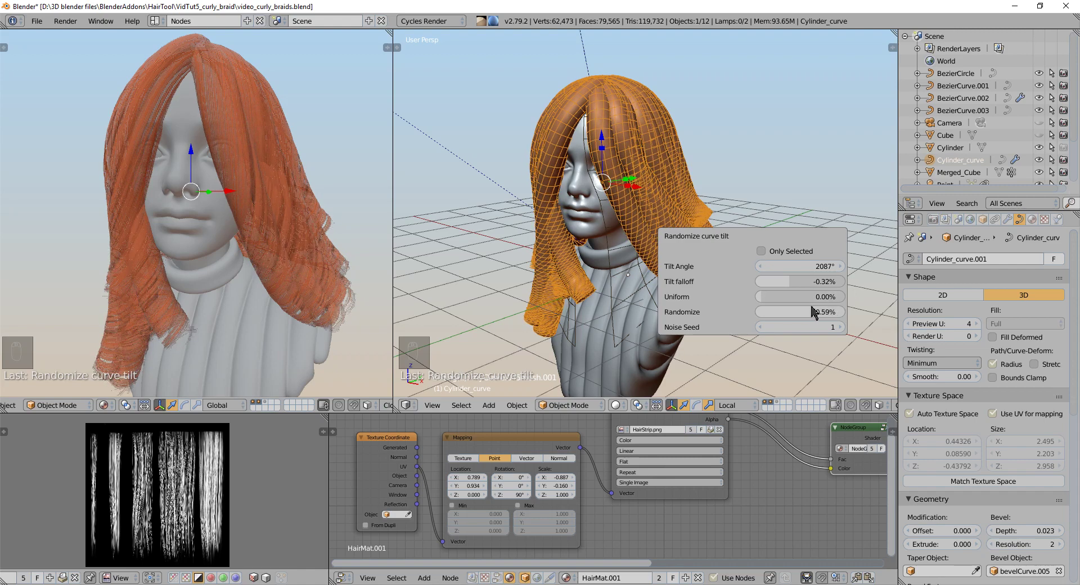
pyautogui.moveTo(257, 295); pyautogui.dragTo(308, 281)
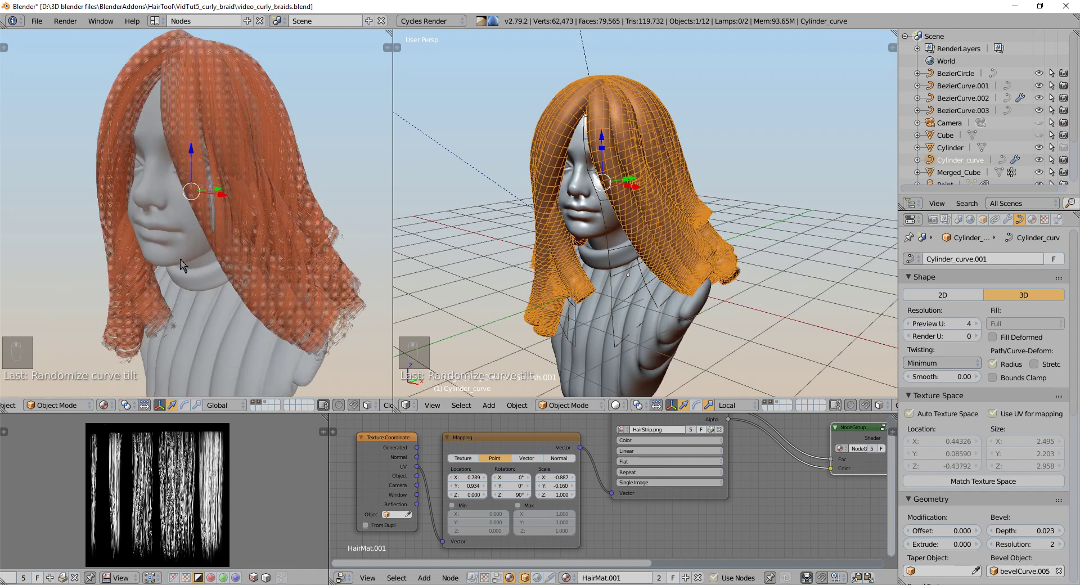
pyautogui.press('F6')
pyautogui.press('F6')
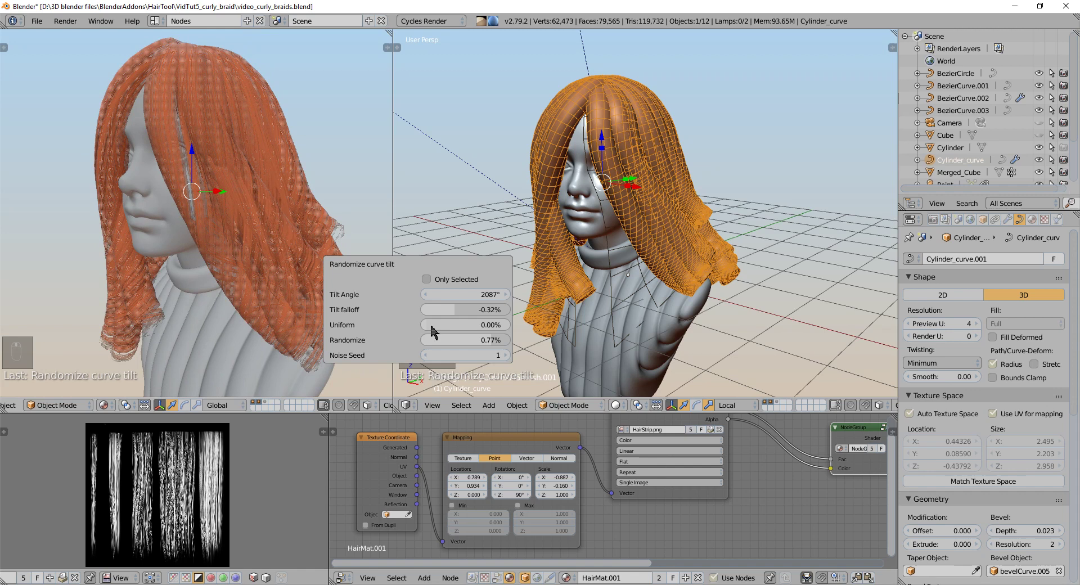
pyautogui.press('F6')
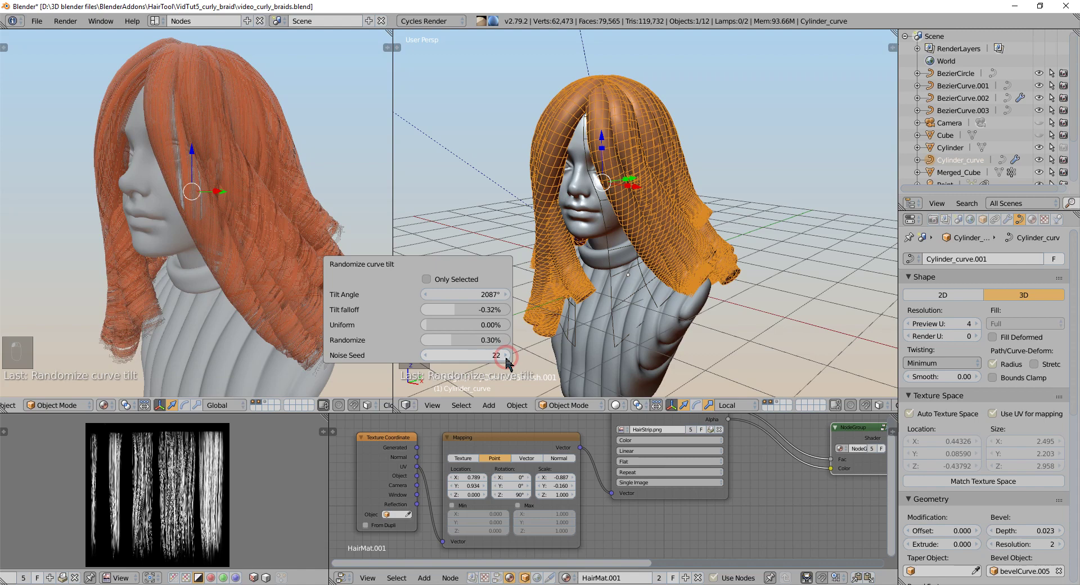
# - Select all the hair strands and bring up their circular cross-section profile for editing
pyautogui.middleClick(263, 229)
pyautogui.press('Tab')
pyautogui.press('Tab')
pyautogui.press('a')
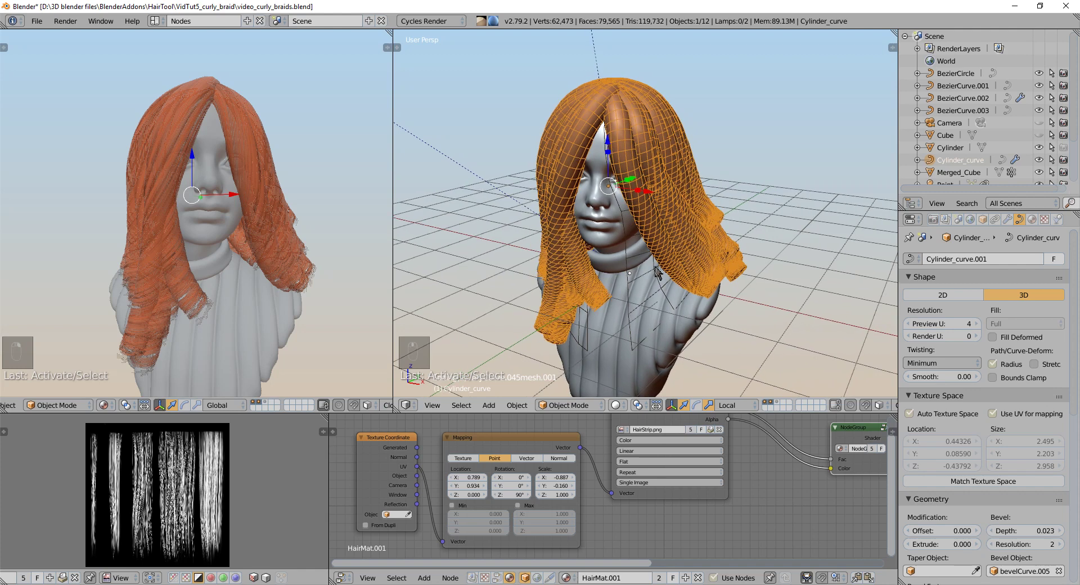
pyautogui.press('ctrl+shift+h')
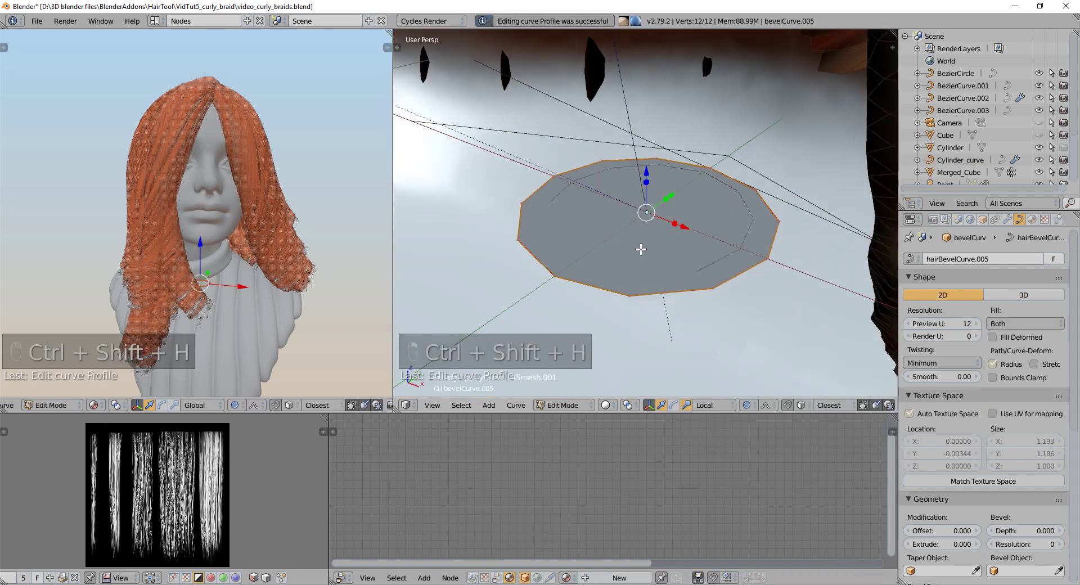
# - Delete three profile vertices so strands become open ribbons, then close the profile back to the hair
pyautogui.press('KP_Divide')
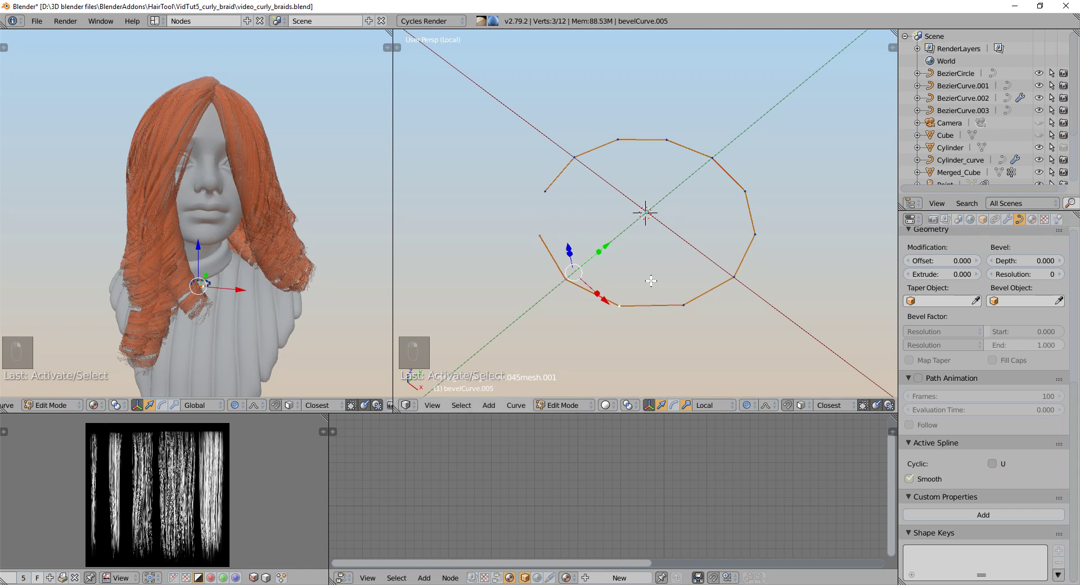
pyautogui.press('x')
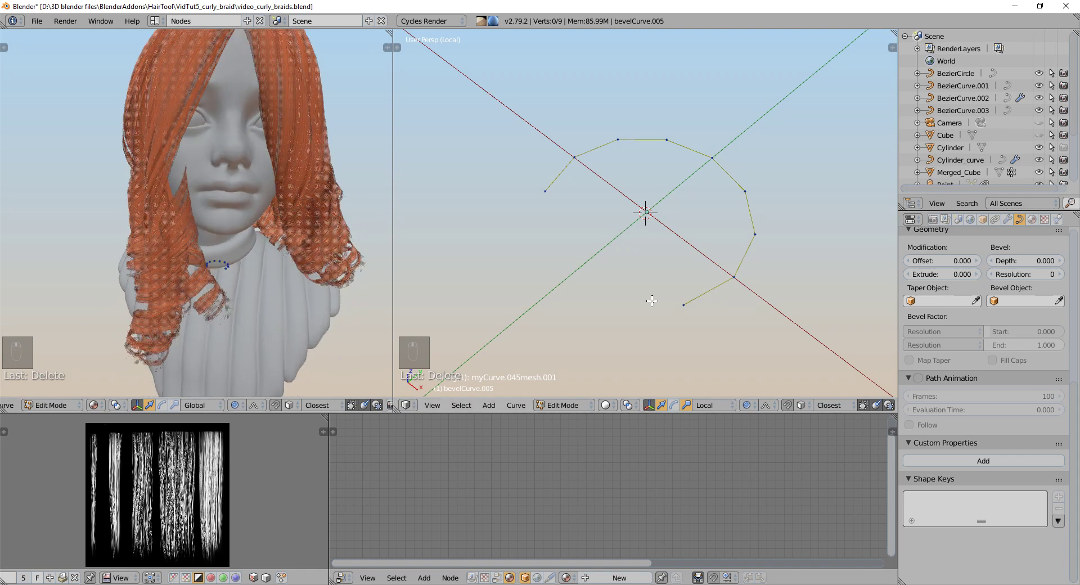
pyautogui.press('Tab')
pyautogui.press('ctrl+shift+h')
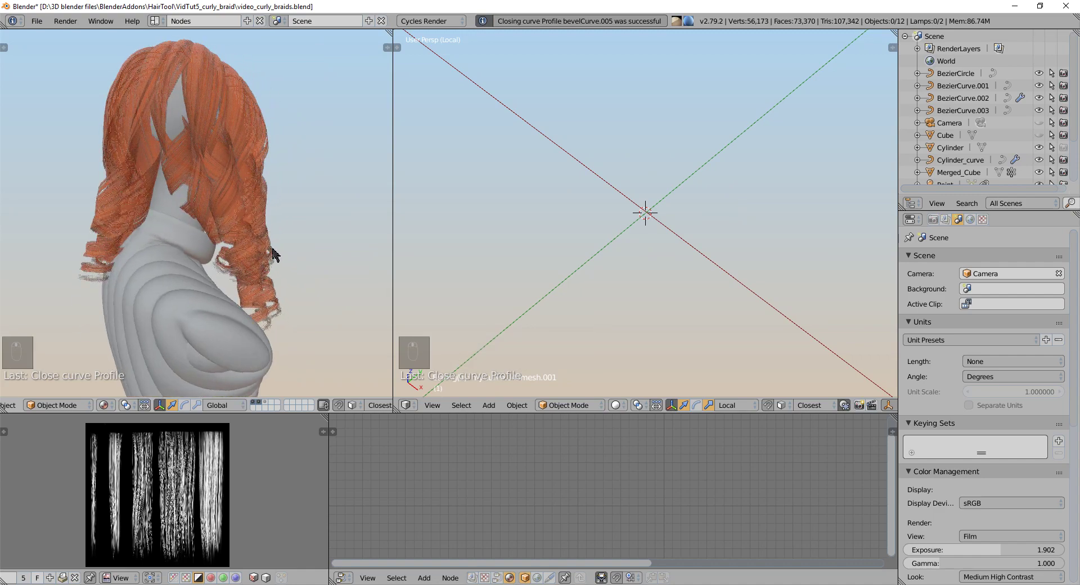
pyautogui.moveTo(229, 251); pyautogui.dragTo(192, 252)
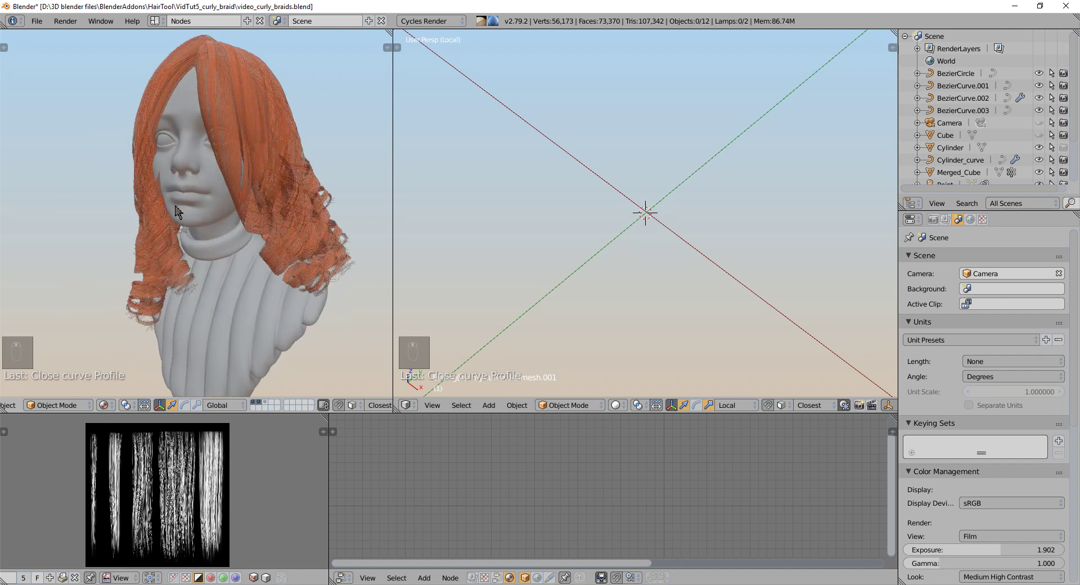
pyautogui.rightClick(165, 237)
pyautogui.press('Tab')
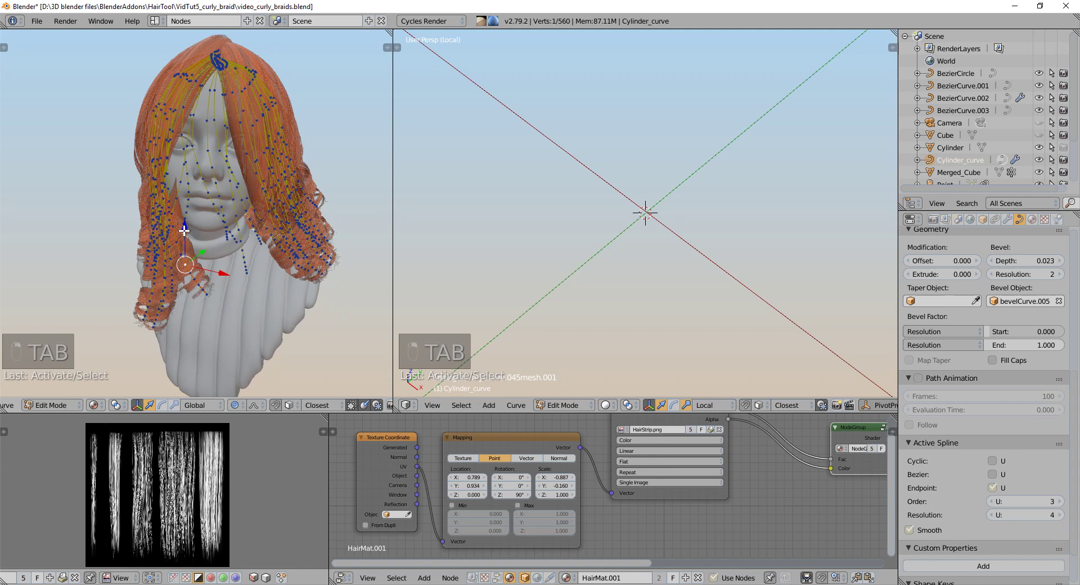
pyautogui.press('Tab')
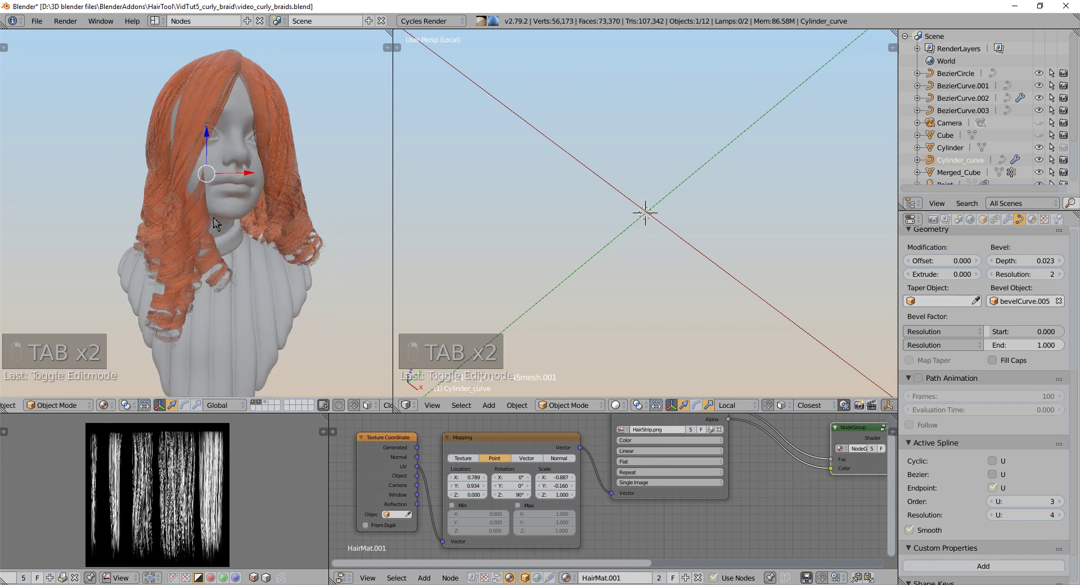
pyautogui.press('Tab')
pyautogui.press('4')
pyautogui.press('g')
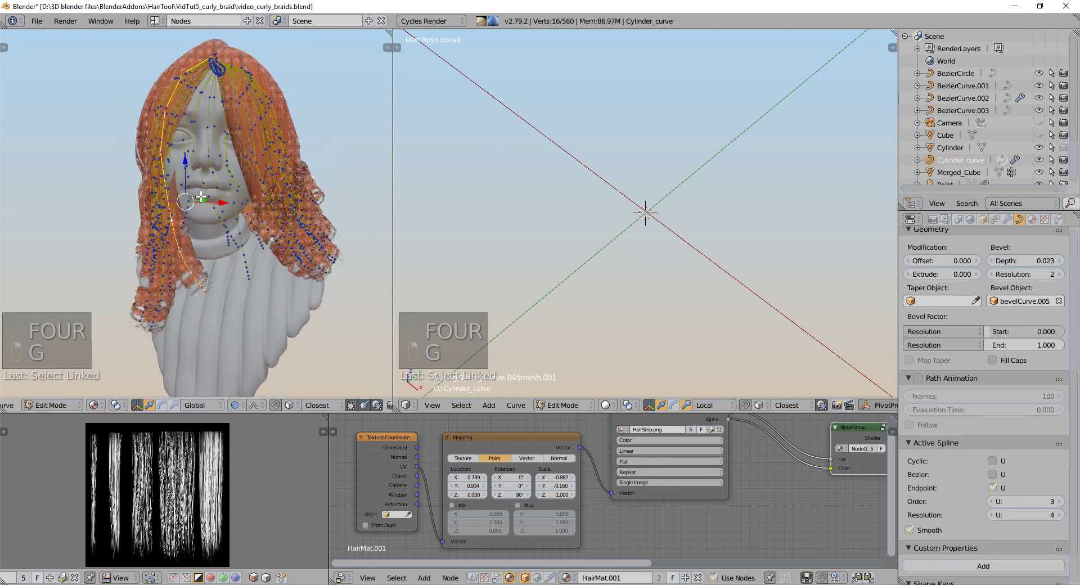
pyautogui.press('c')
pyautogui.press('c')
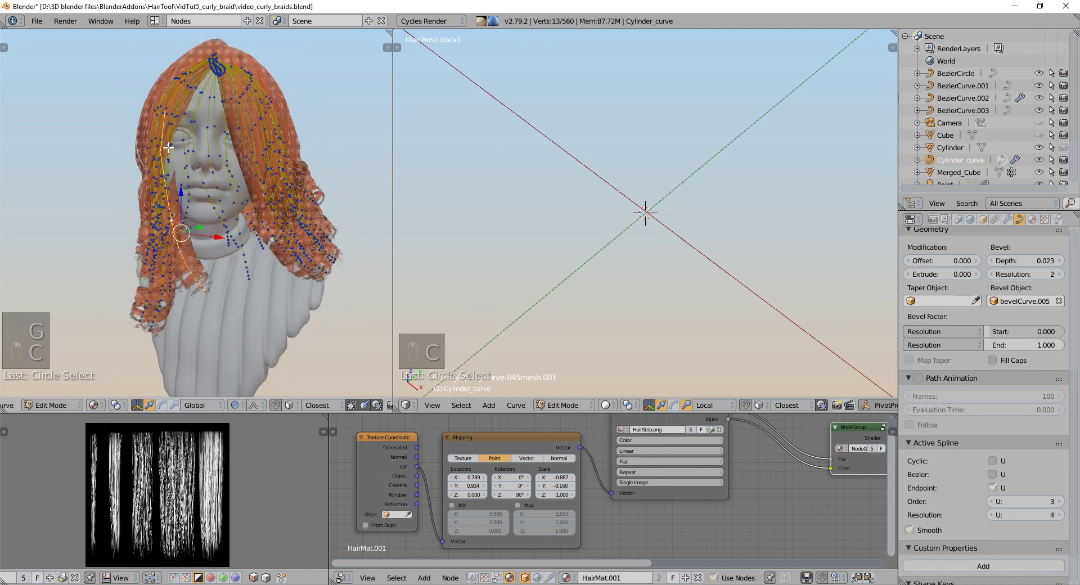
pyautogui.press('g')
pyautogui.press('Tab')
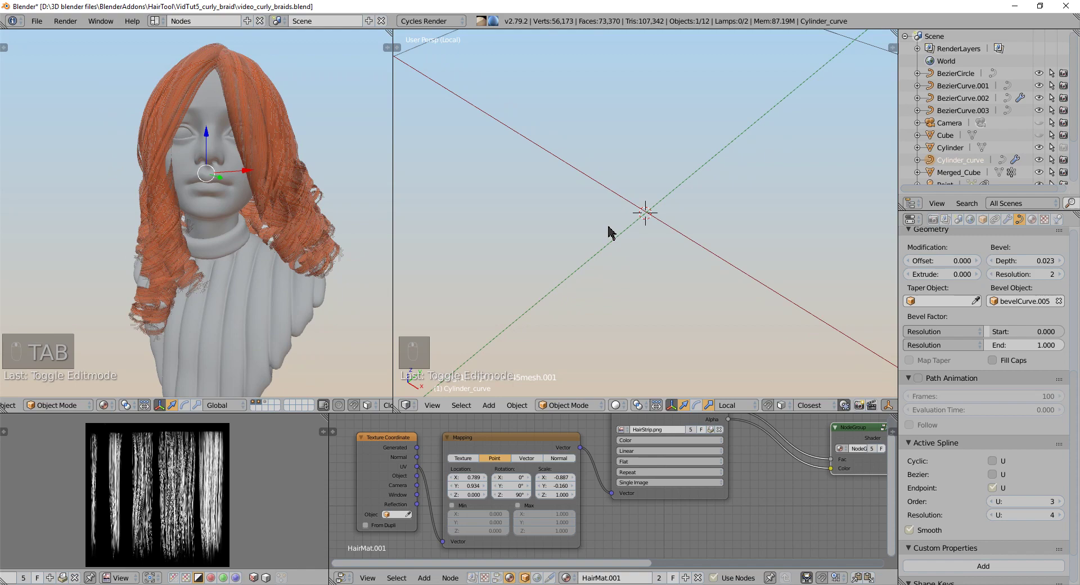
pyautogui.press('KP_Divide')
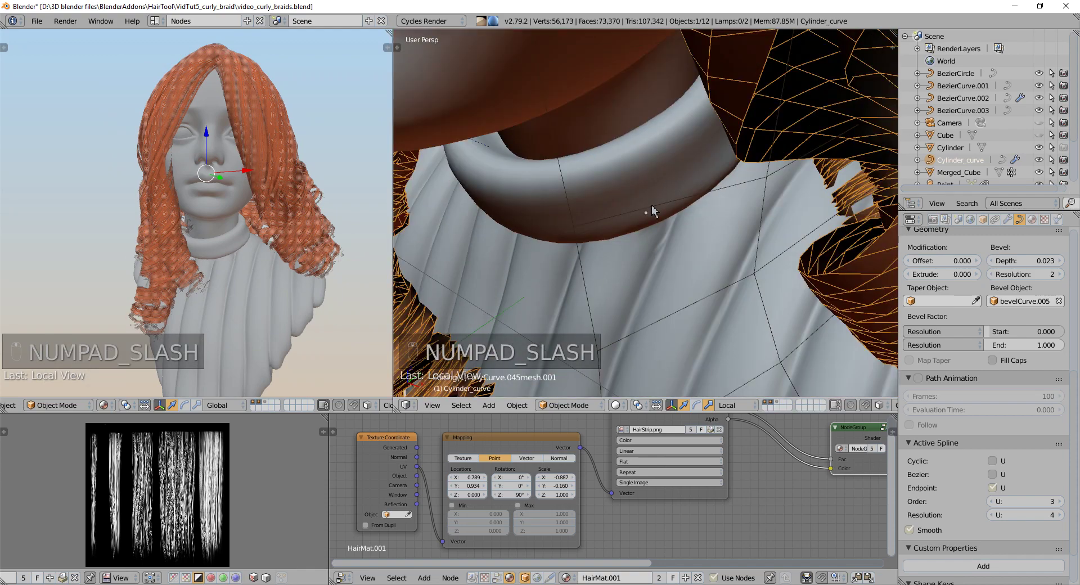
# - Select one hair strand in edit mode and duplicate it
pyautogui.press('a')
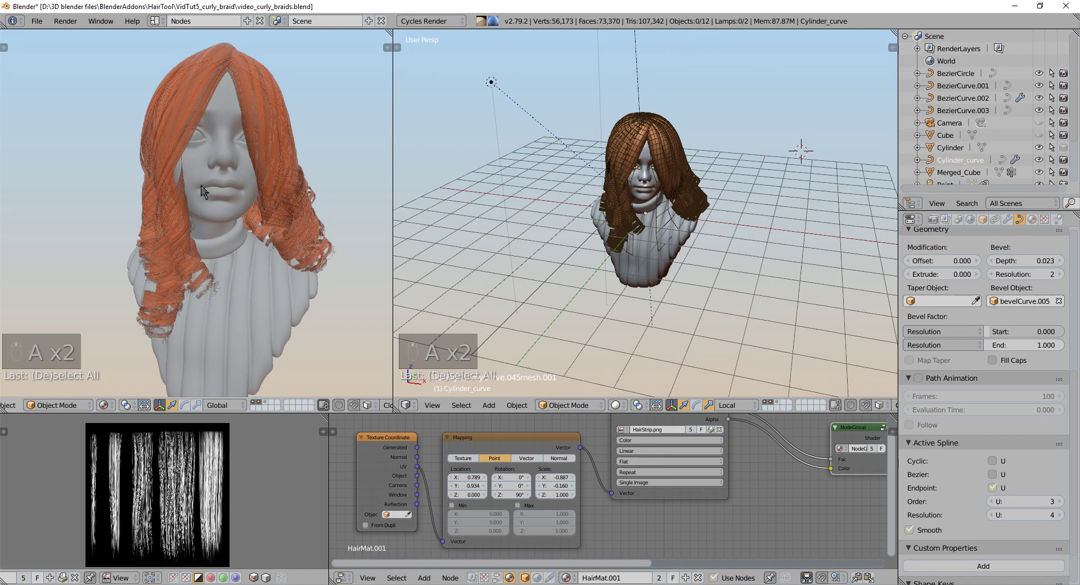
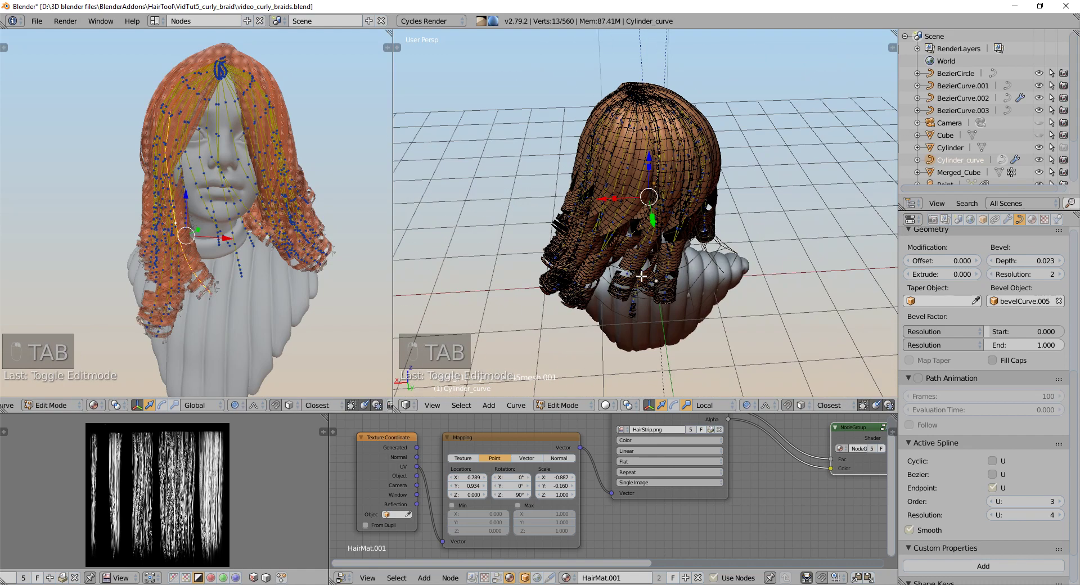
pyautogui.press('4')
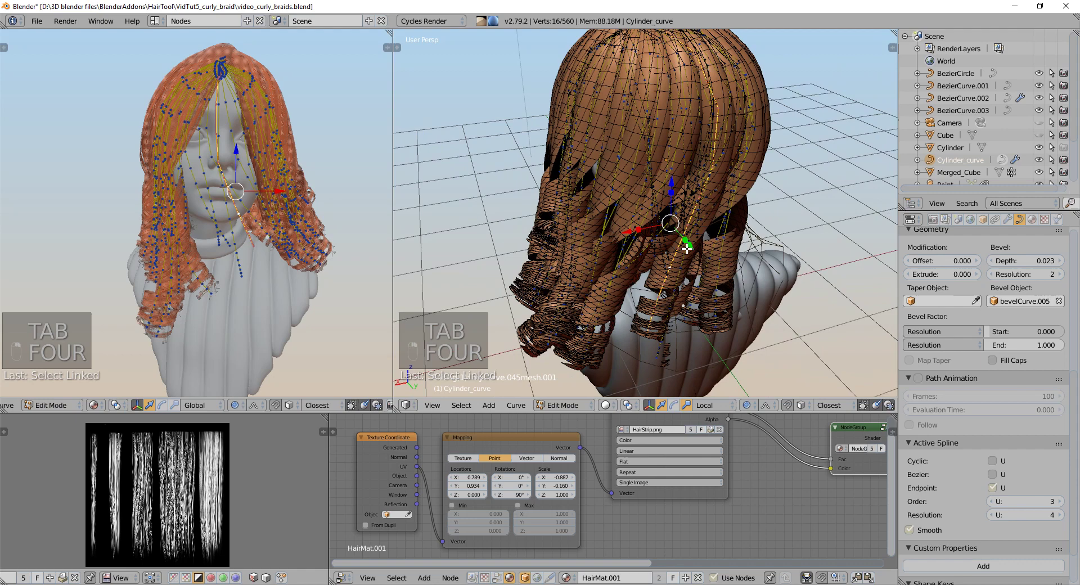
pyautogui.press('4')
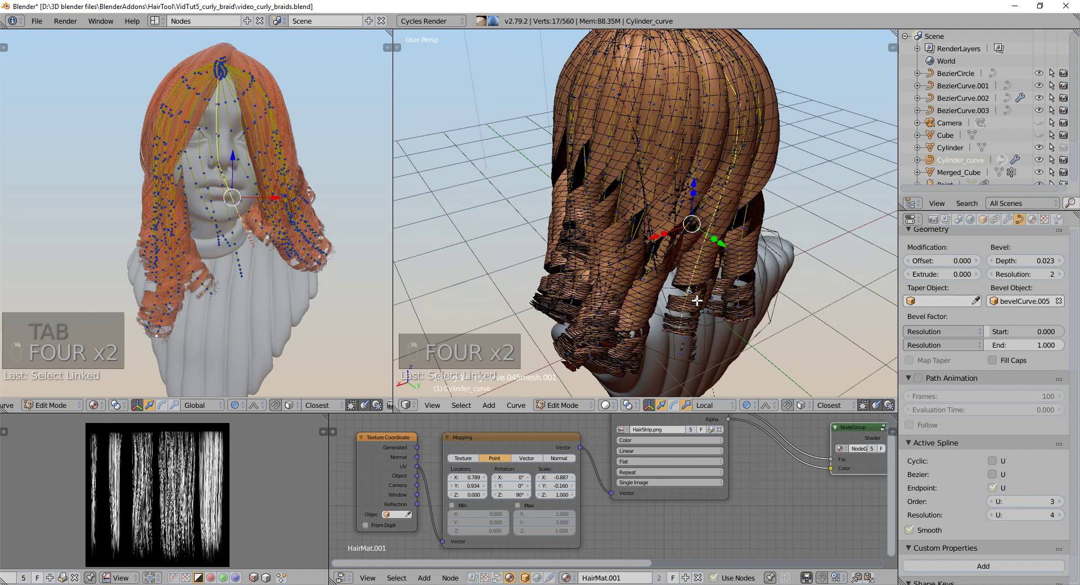
pyautogui.press('a')
pyautogui.press('4')
pyautogui.press('shift+d')
pyautogui.press('g')
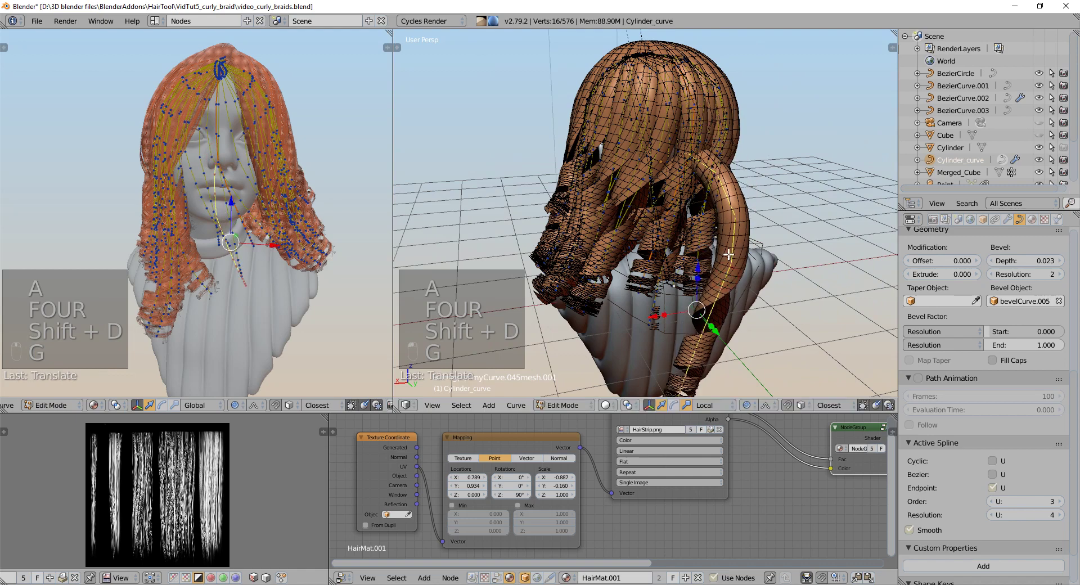
# - Separate the copied strand into its own object, Cylinder_curve.001
pyautogui.press('p')
pyautogui.press('p')
pyautogui.press('Tab')
pyautogui.press('Tab')
pyautogui.press('a')
pyautogui.press('a')
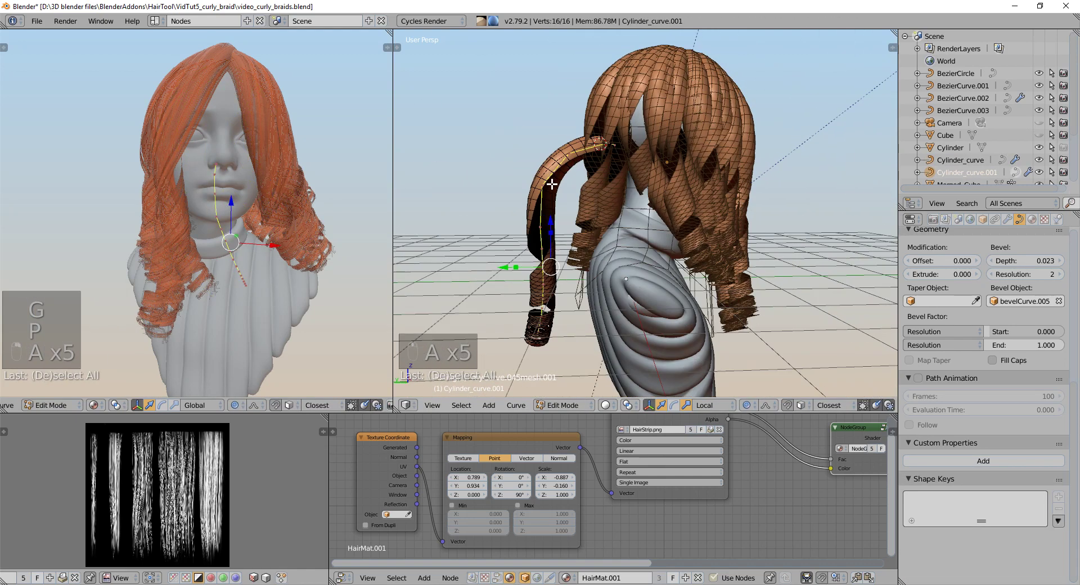
# - Move and rotate the separated strand's points so it hangs down the back as the braid guide
pyautogui.press('alt+t')
pyautogui.press('g')
pyautogui.press('r')
pyautogui.press('ctrl+shift+h')
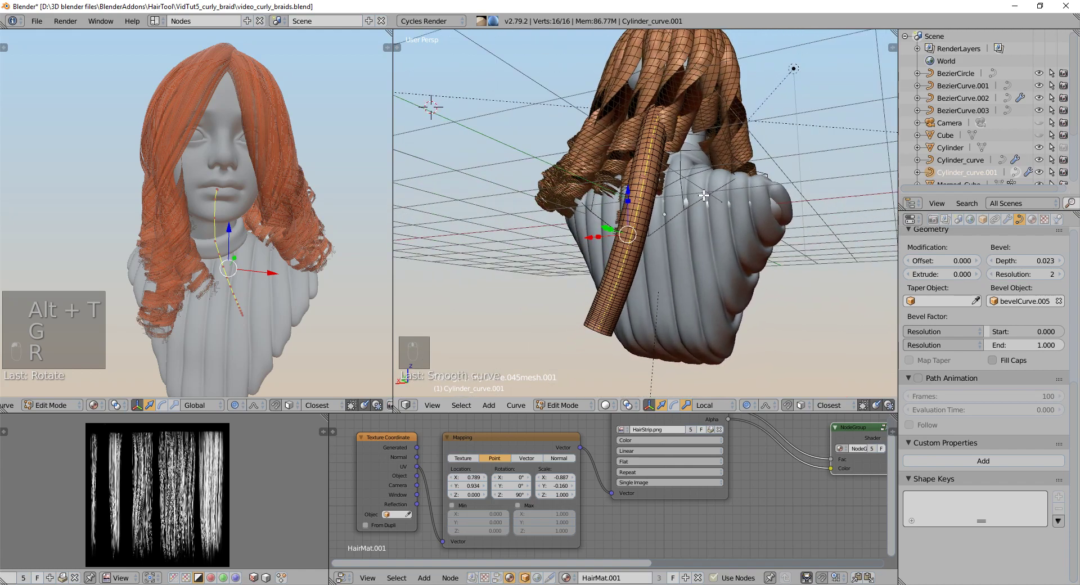
pyautogui.press('g')
pyautogui.press('g')
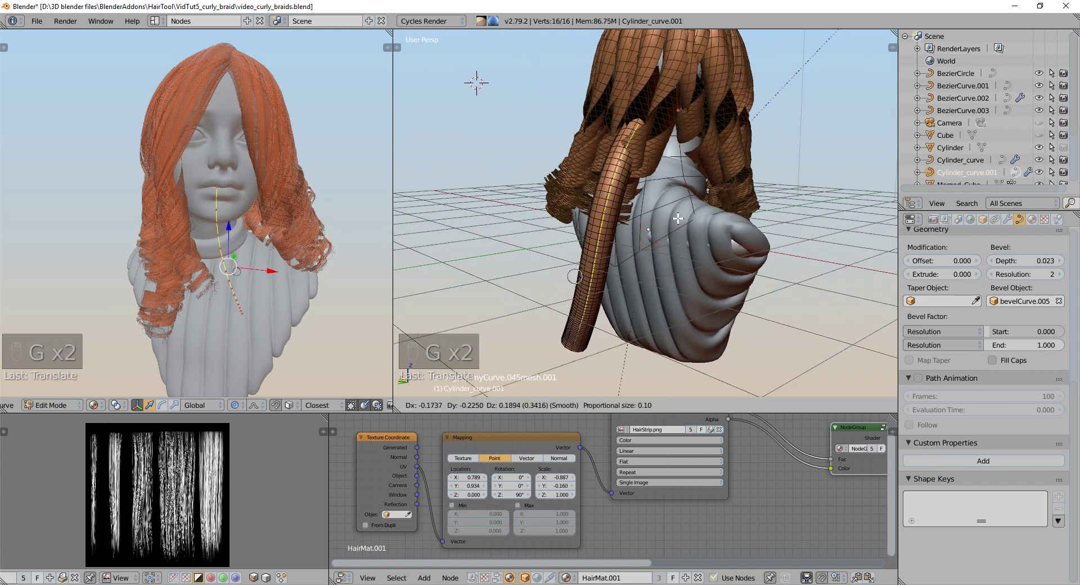
pyautogui.press('g')
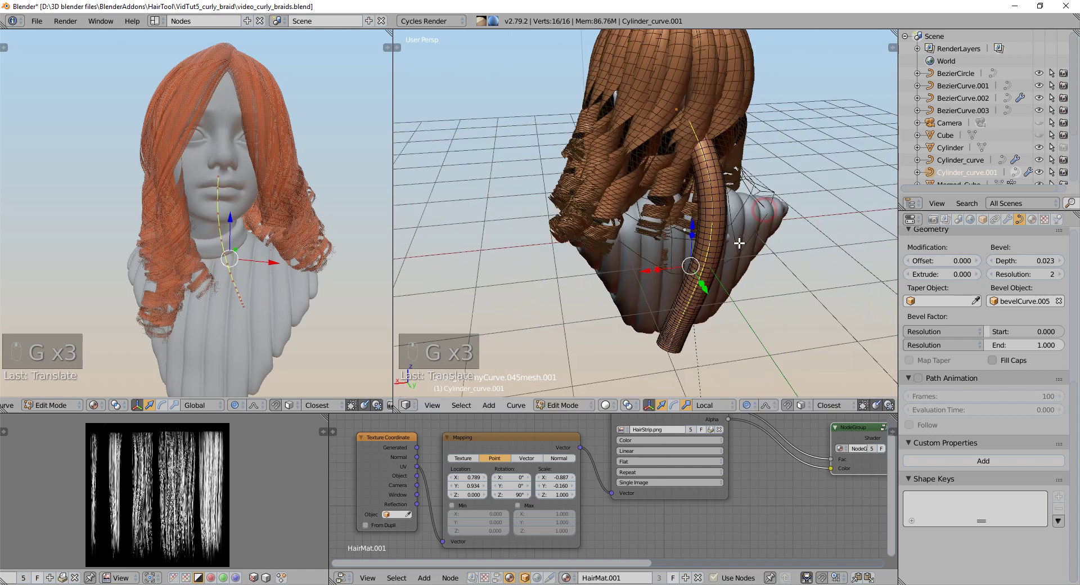
pyautogui.press('r')
pyautogui.press('g')
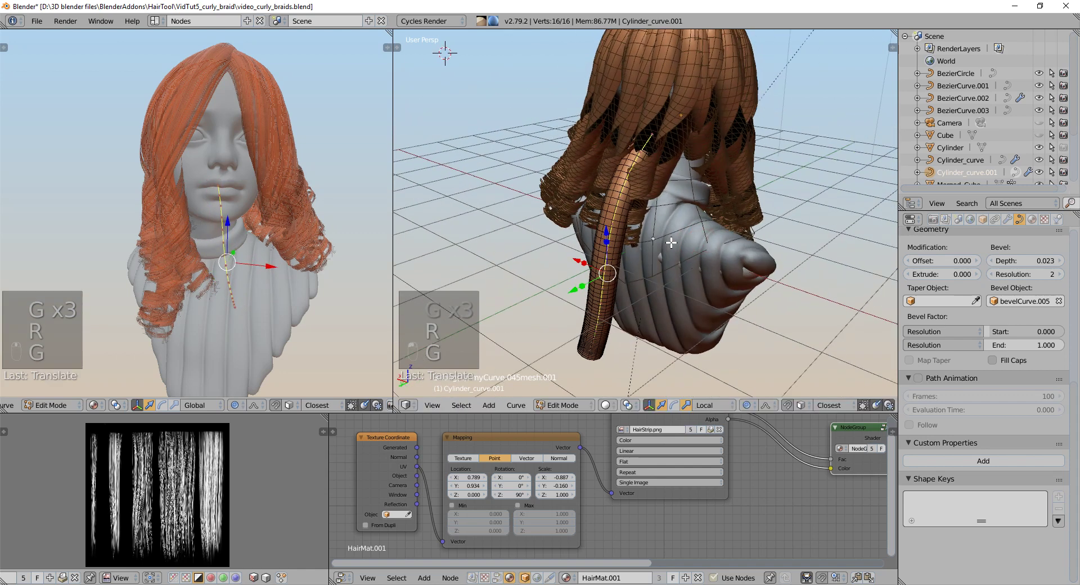
pyautogui.press('ctrl+shift+h')
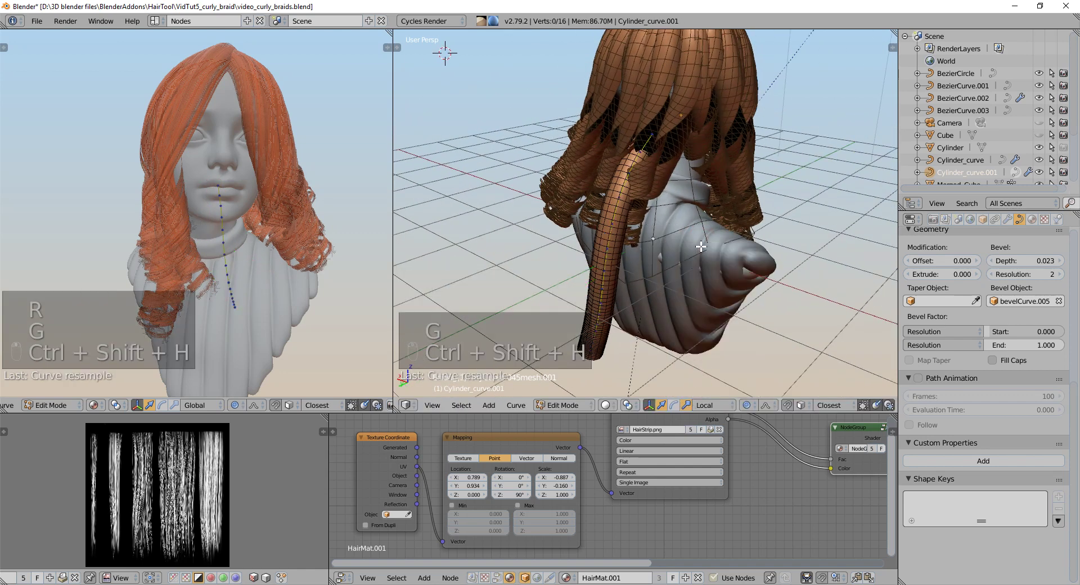
# - Resample the guide into a 5-point NURBS curve without uniform spacing and inspect its points
pyautogui.press('F6')
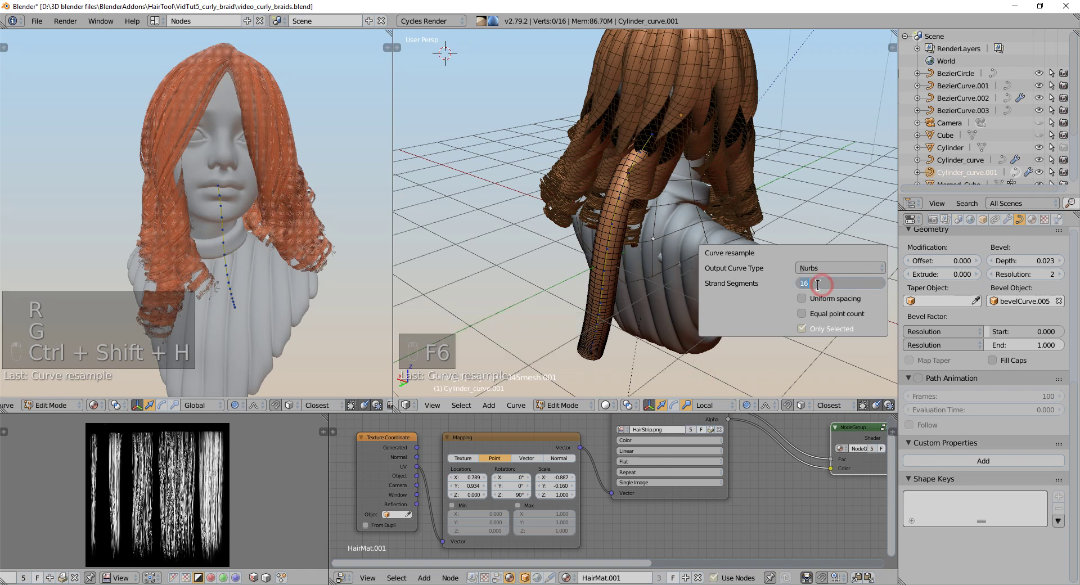
pyautogui.press('F6')
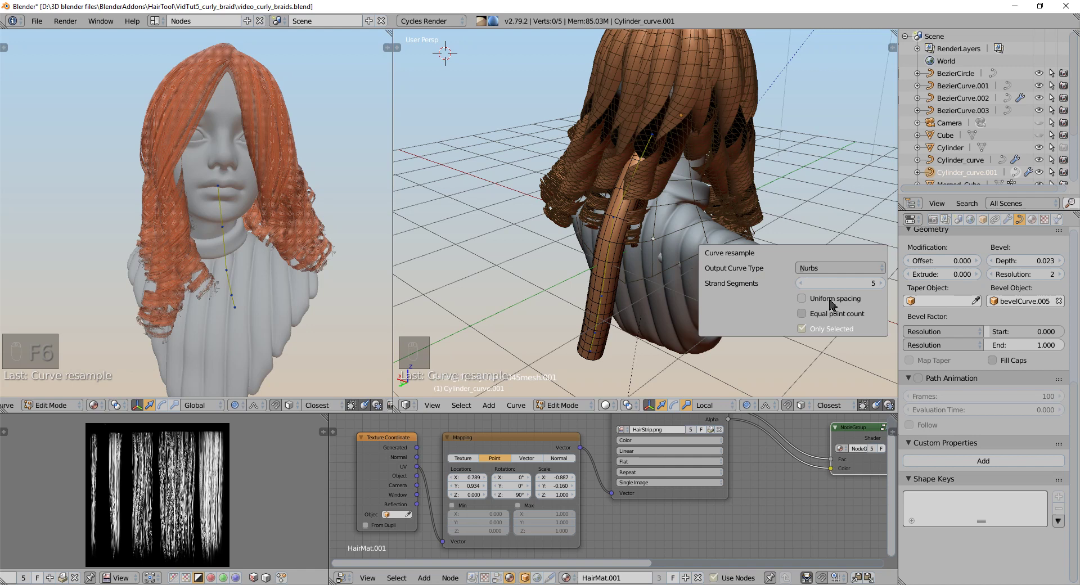
pyautogui.press('g')
pyautogui.press('g')
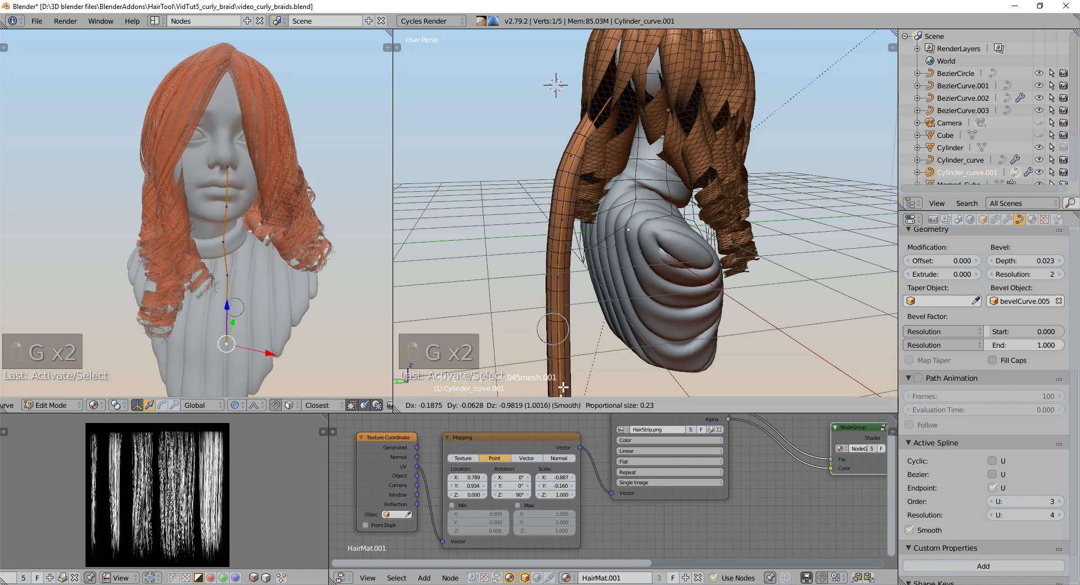
pyautogui.press('g')
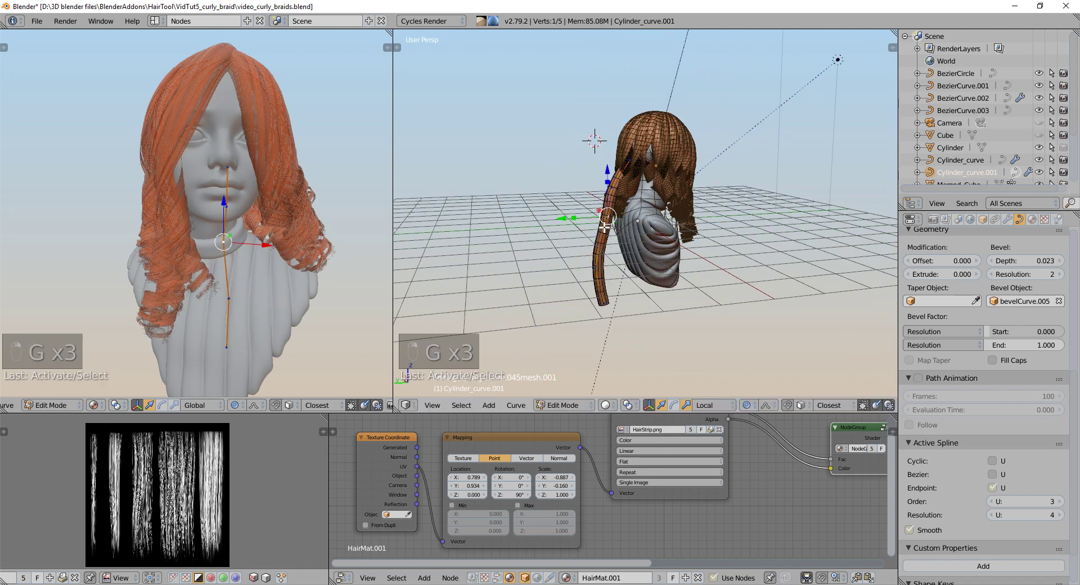
# - In Object Mode, view the head from behind and run Generate Braids on the guide curve
pyautogui.press('g')
pyautogui.press('g')
pyautogui.press('Tab')
pyautogui.press('g')
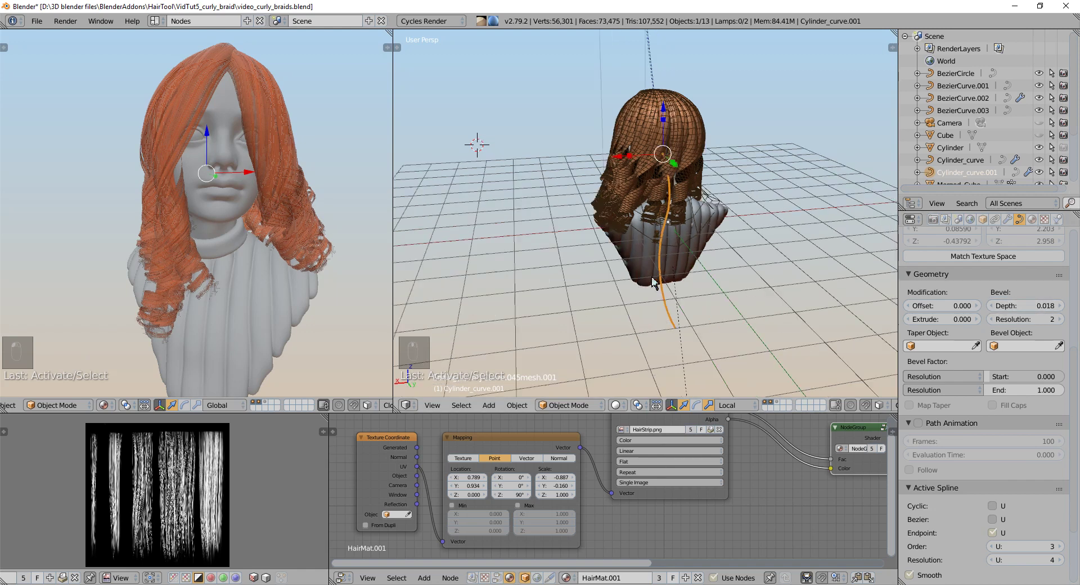
pyautogui.press('g')
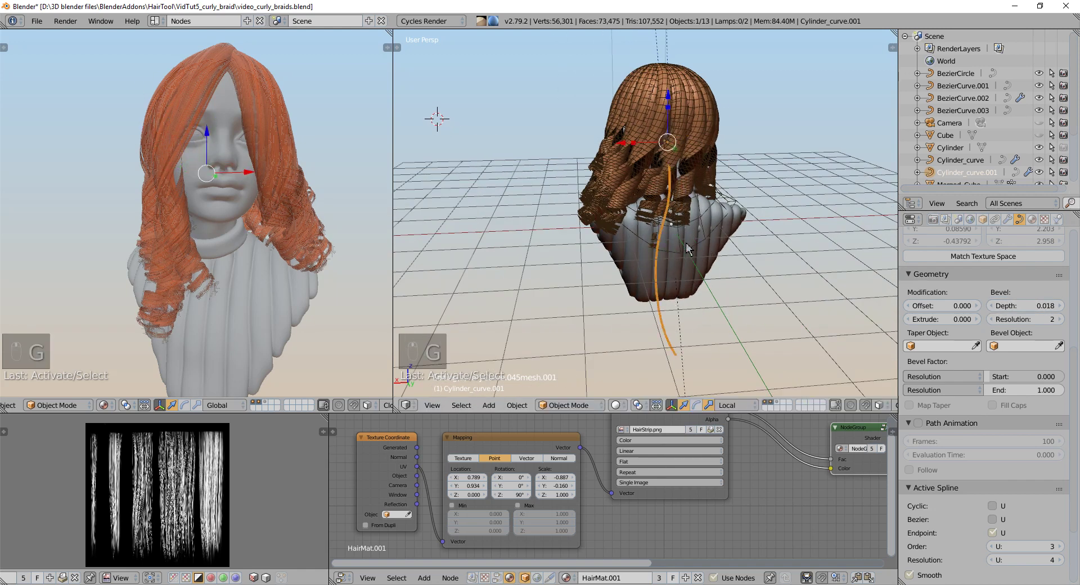
pyautogui.press('ctrl+shift+h')
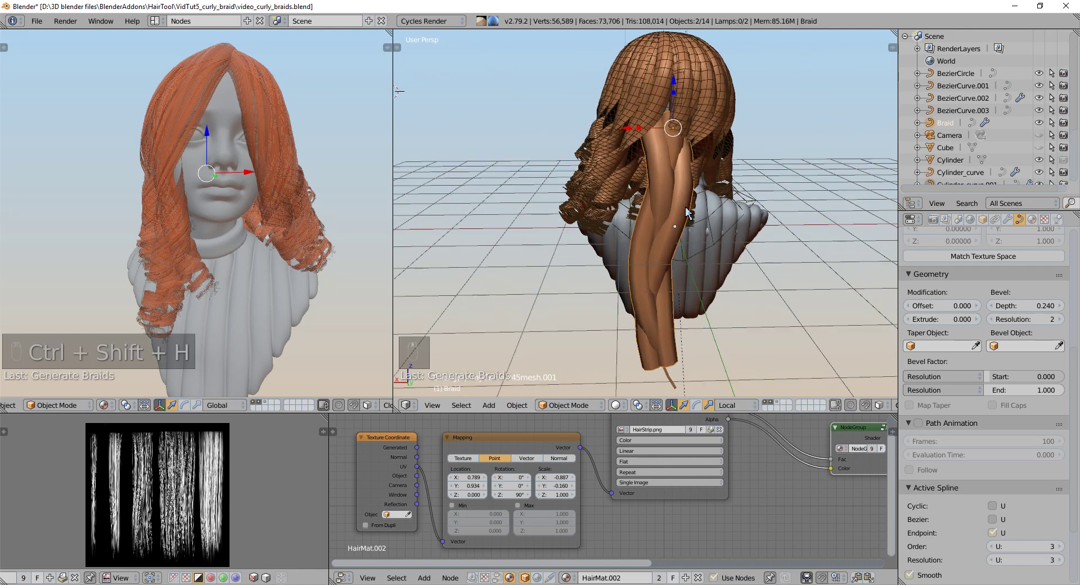
# - Tighten the braid twist in the redo panel and lower its Bevel Depth to 0.189
pyautogui.press('F6')
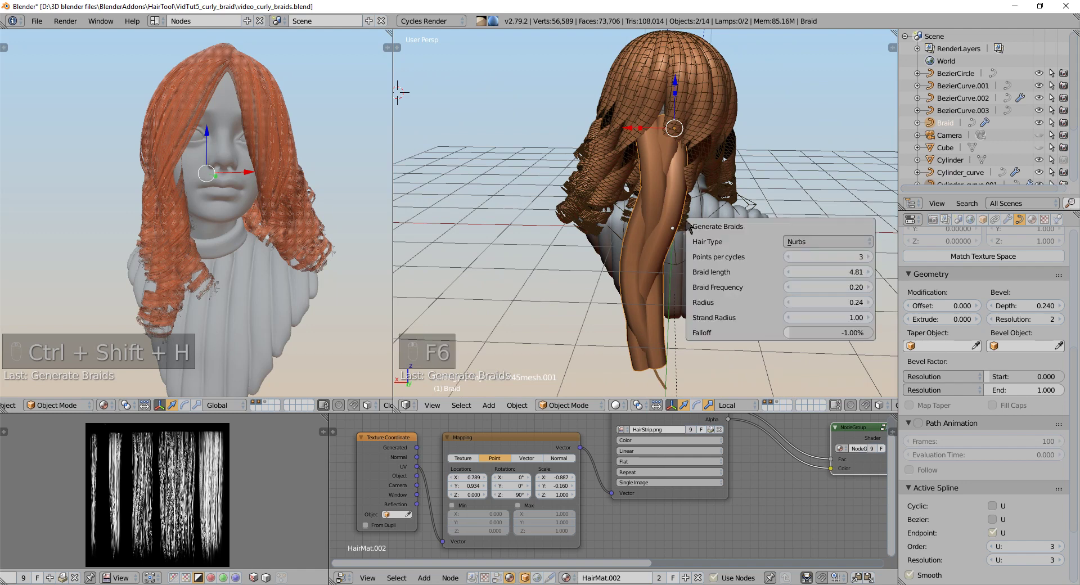
pyautogui.press('F6')
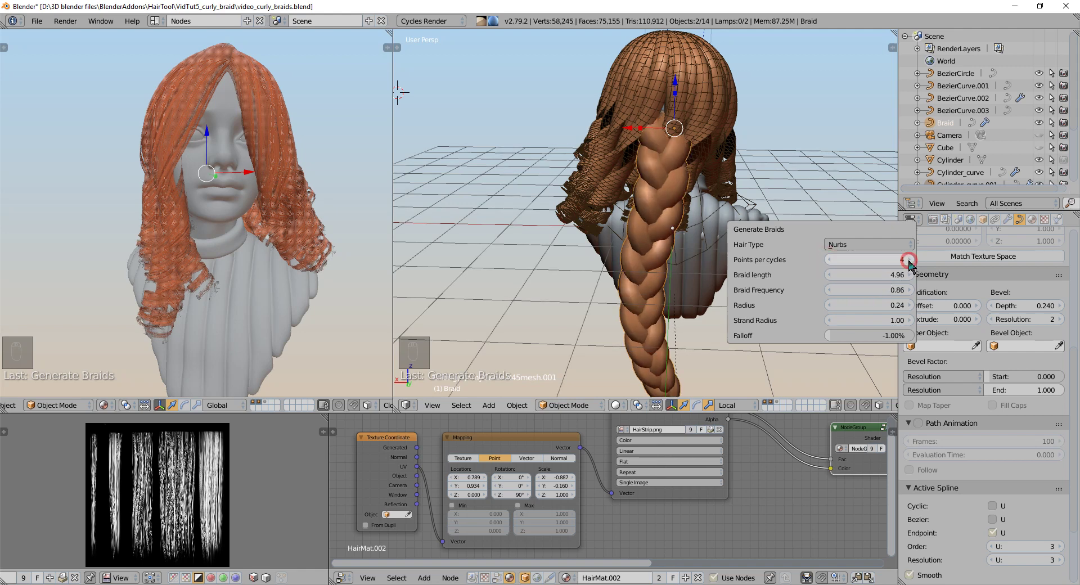
pyautogui.moveTo(914, 266); pyautogui.dragTo(832, 261)
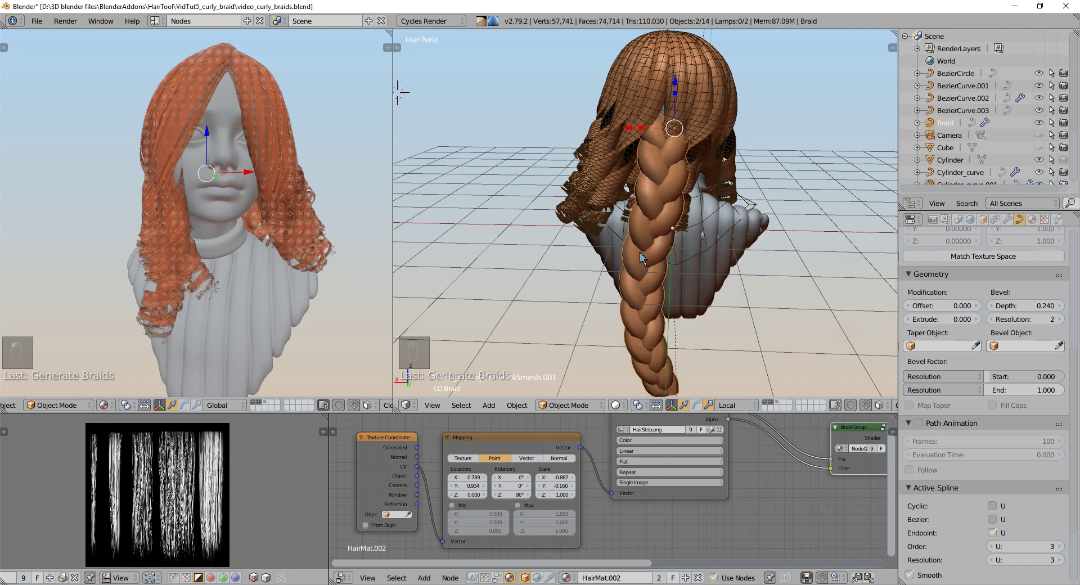
pyautogui.press('F6')
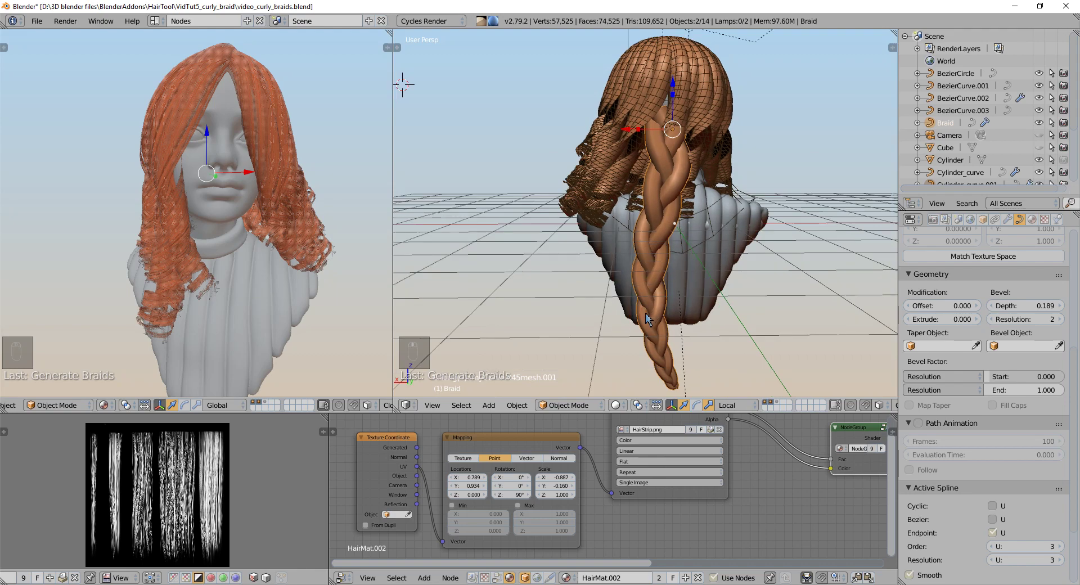
# - Select the guide curve inside the braid using wireframe and enter edit mode on its points
pyautogui.moveTo(657, 224); pyautogui.dragTo(665, 249)
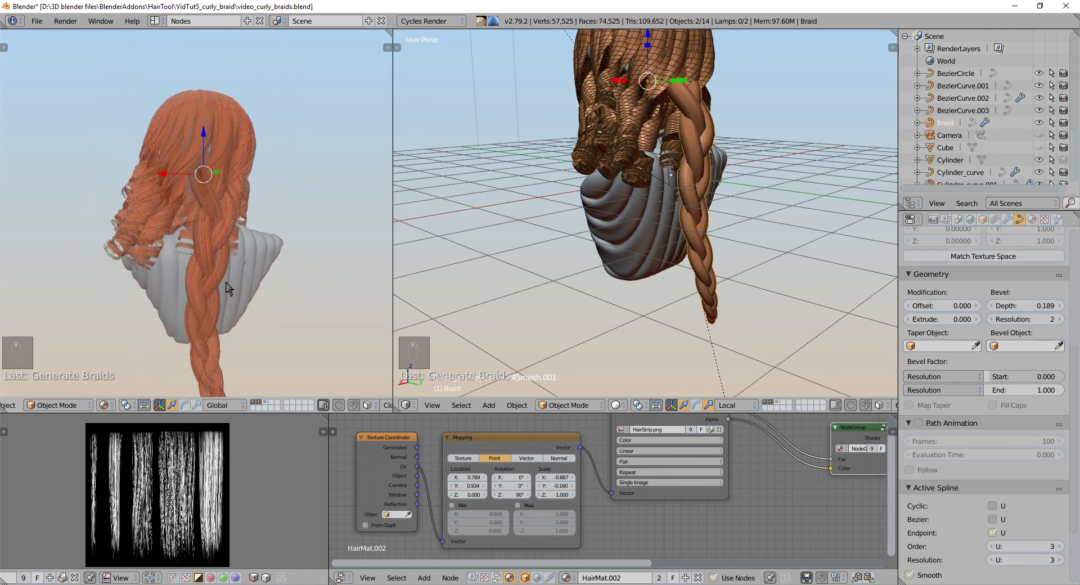
pyautogui.moveTo(237, 183); pyautogui.dragTo(254, 194)
pyautogui.press('g')
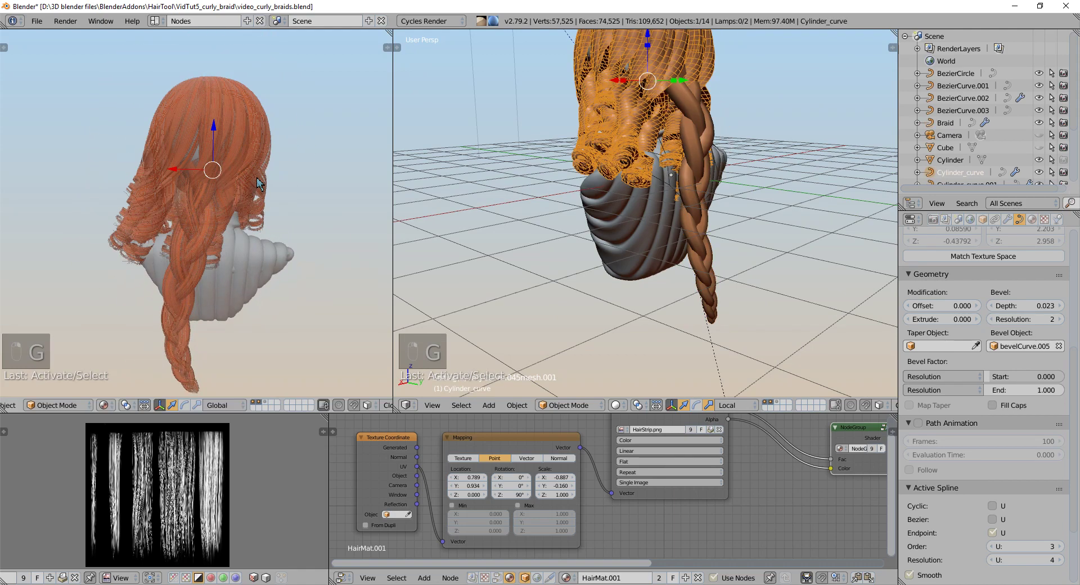
pyautogui.press('a')
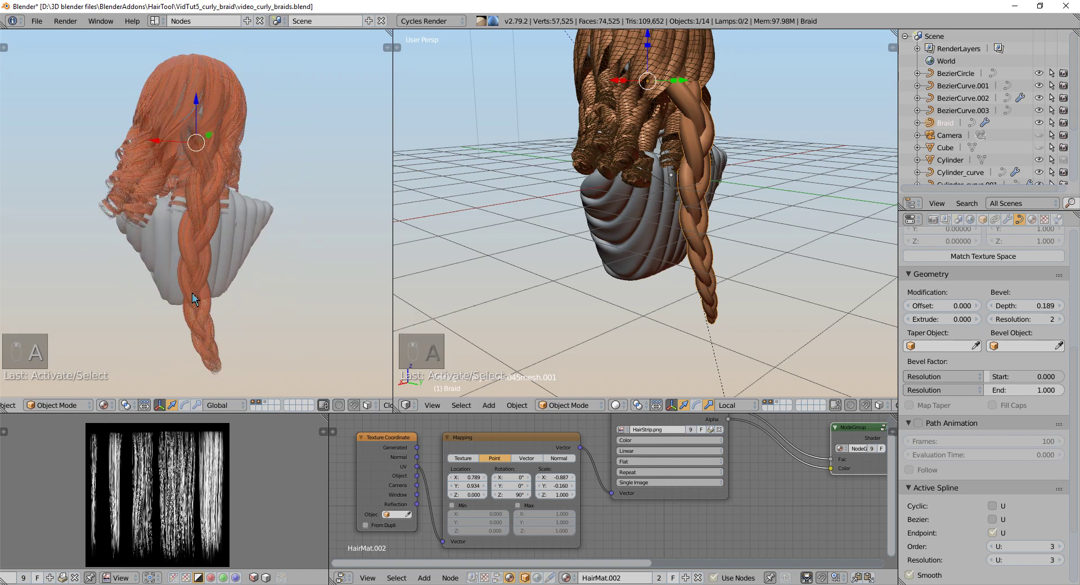
pyautogui.press('g')
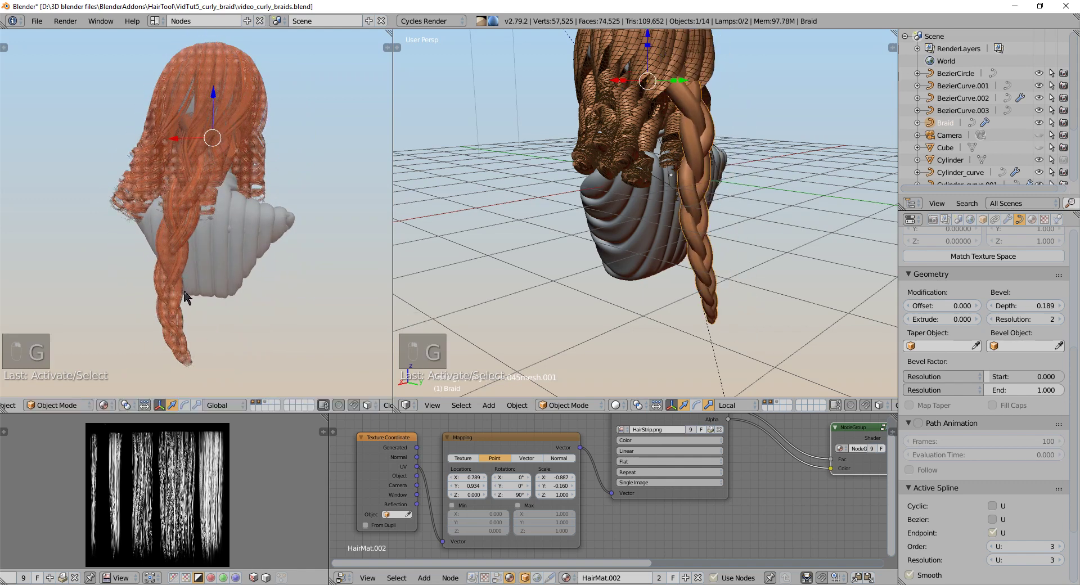
pyautogui.press('z')
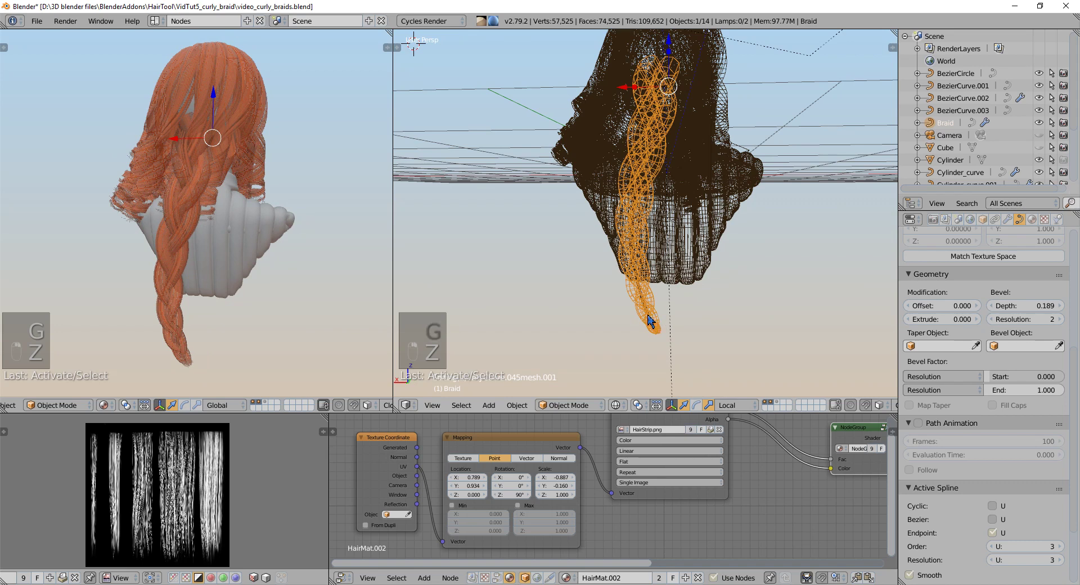
pyautogui.press('Tab')
pyautogui.press('g')
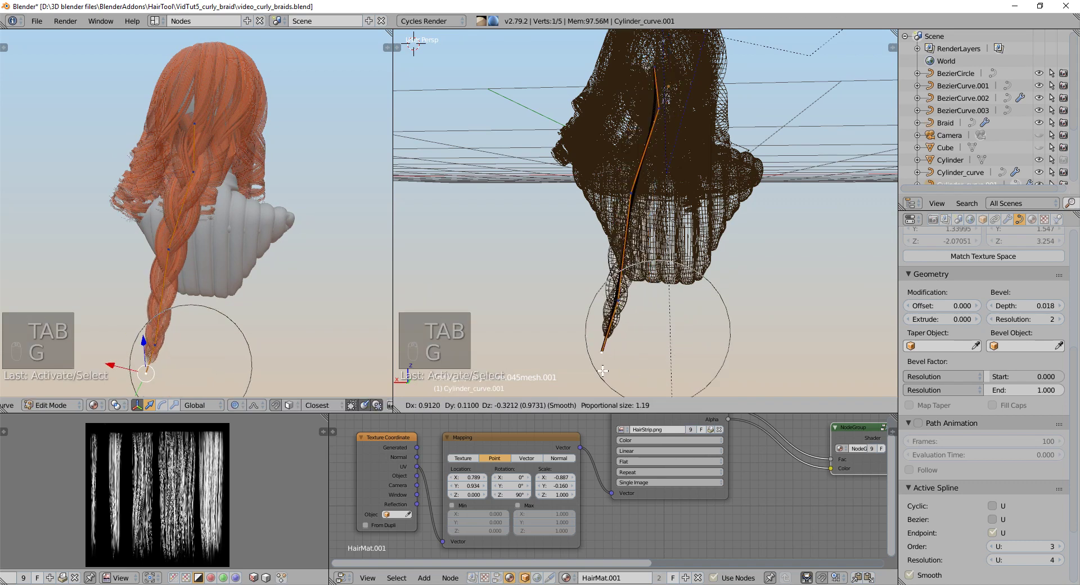
pyautogui.press('z')
# - Move the guide curve's control points so the braid hangs down the centre of the back
pyautogui.press('g')
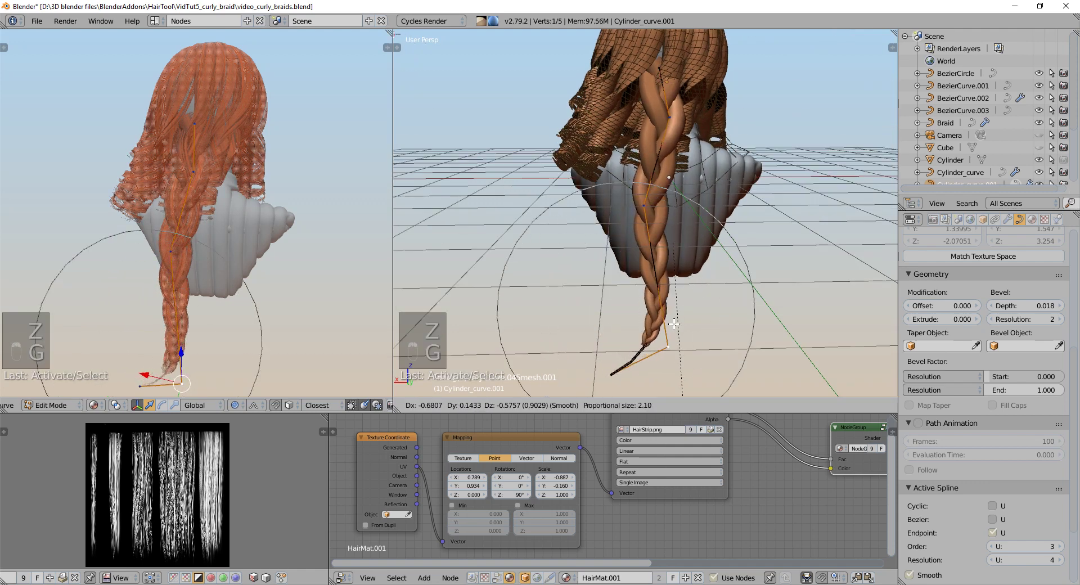
pyautogui.press('g')
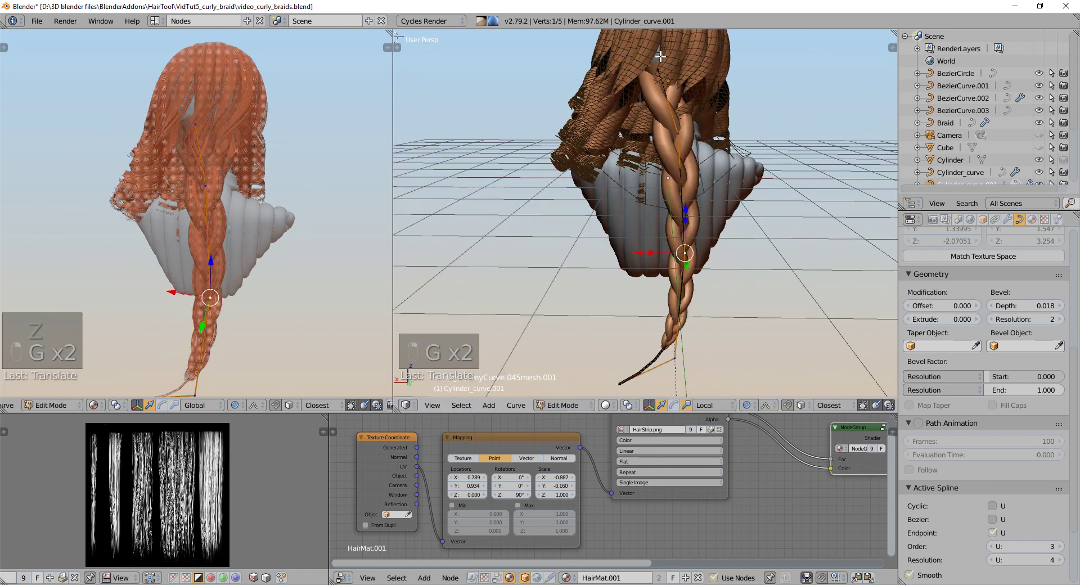
pyautogui.press('g')
pyautogui.press('ctrl+t')
pyautogui.press('ctrl+t')
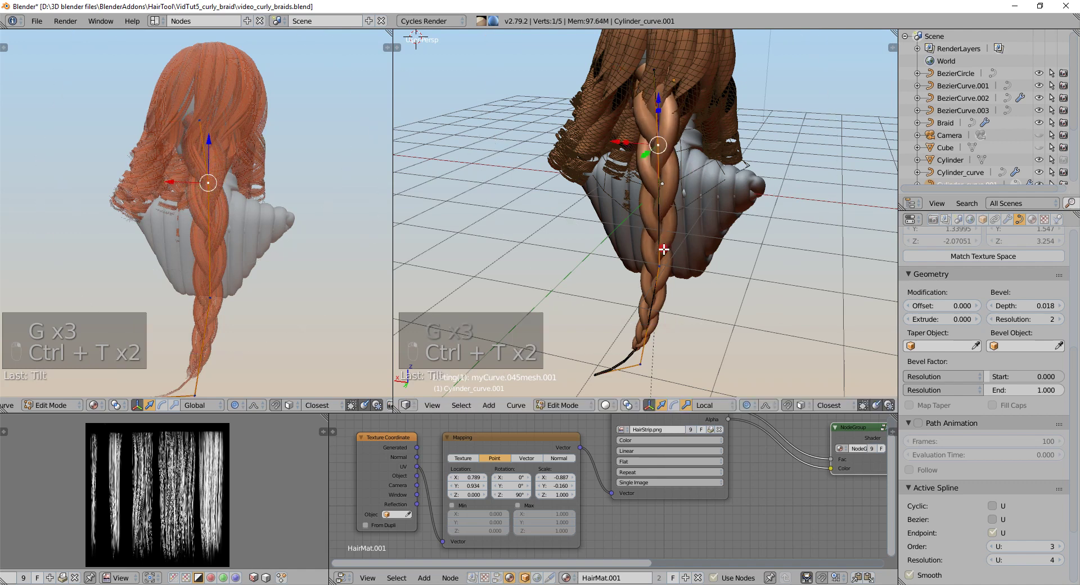
pyautogui.press('alt+s')
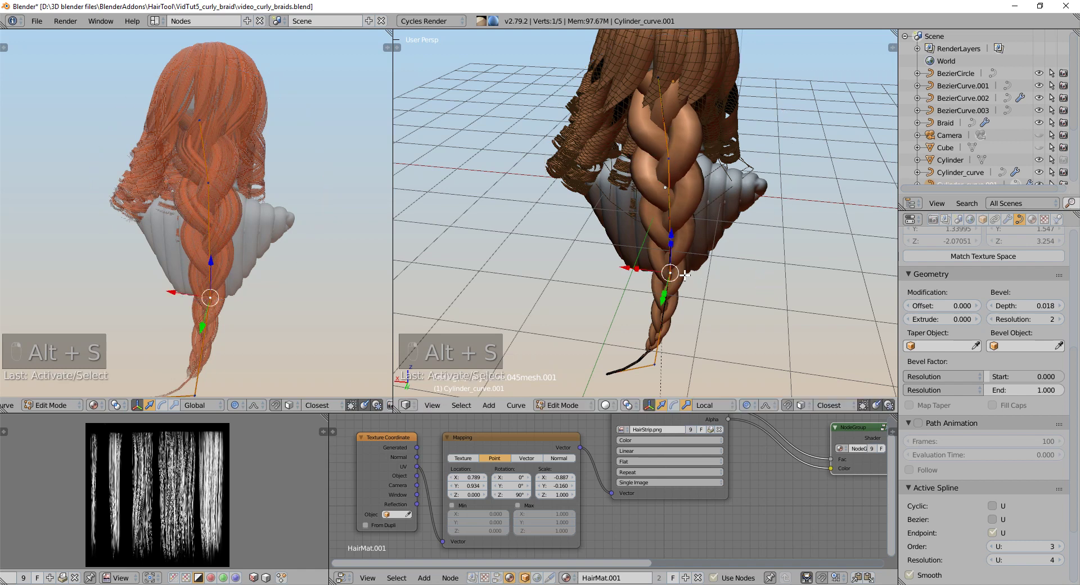
pyautogui.press('g')
pyautogui.press('g')
pyautogui.press('g')
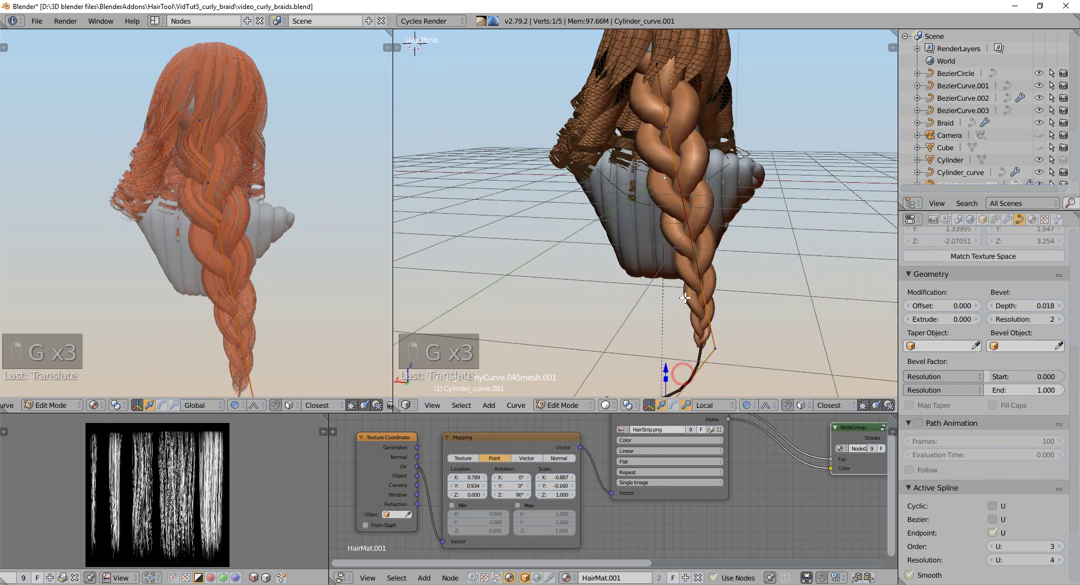
pyautogui.press('g')
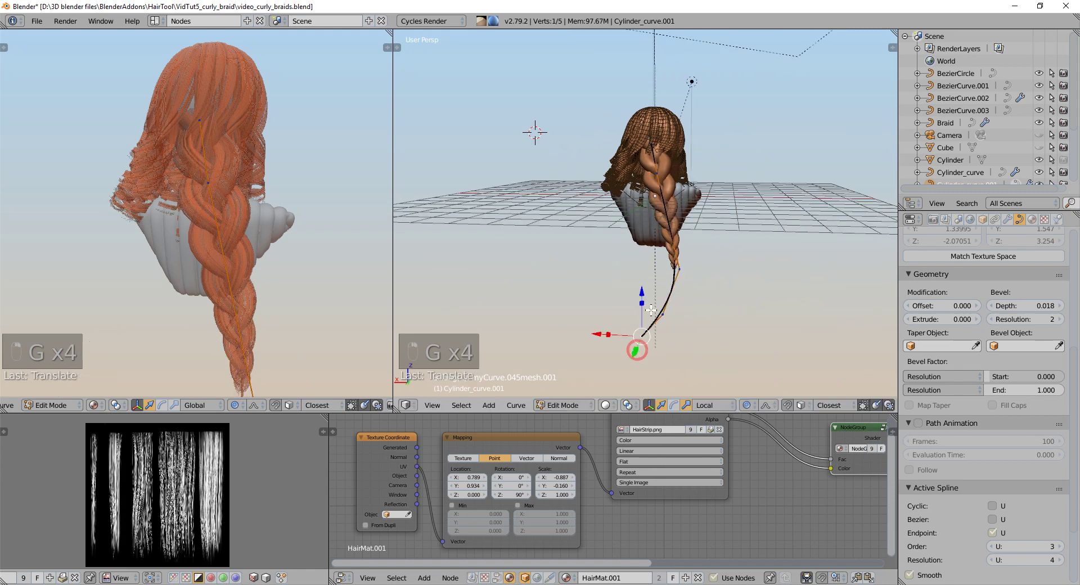
# - Rerun Generate Braids on the Braid object and raise its Length to reach below the shoulders
pyautogui.press('g')
pyautogui.press('Tab')
pyautogui.press('ctrl+shift+h')
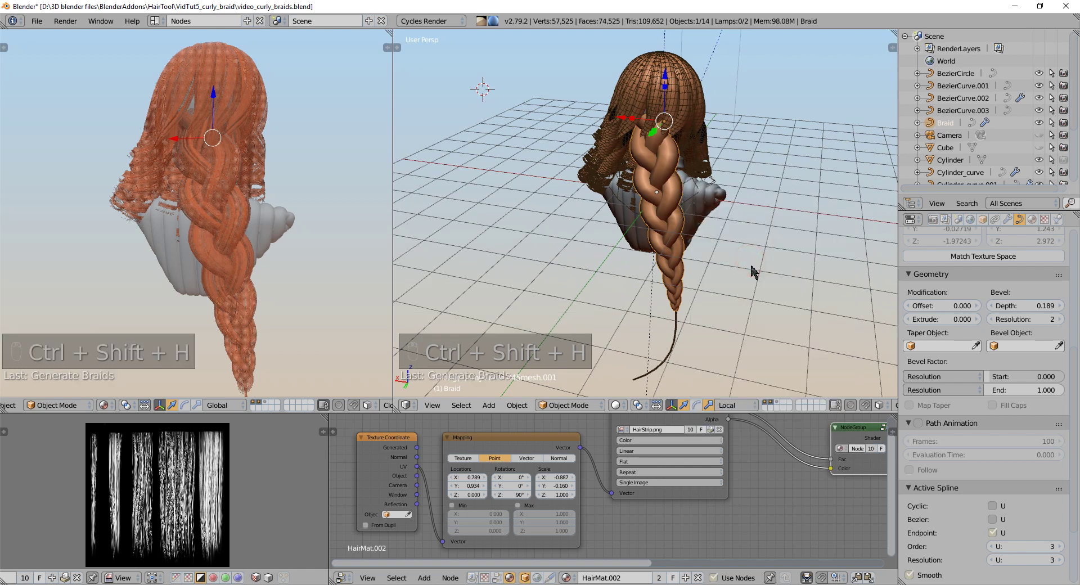
pyautogui.press('F6')
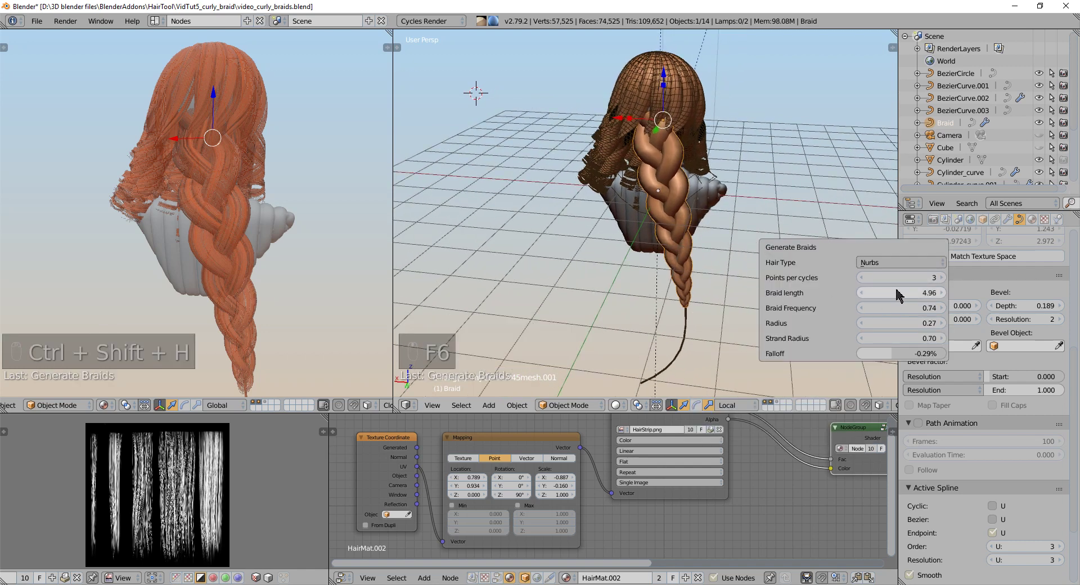
pyautogui.press('F6')
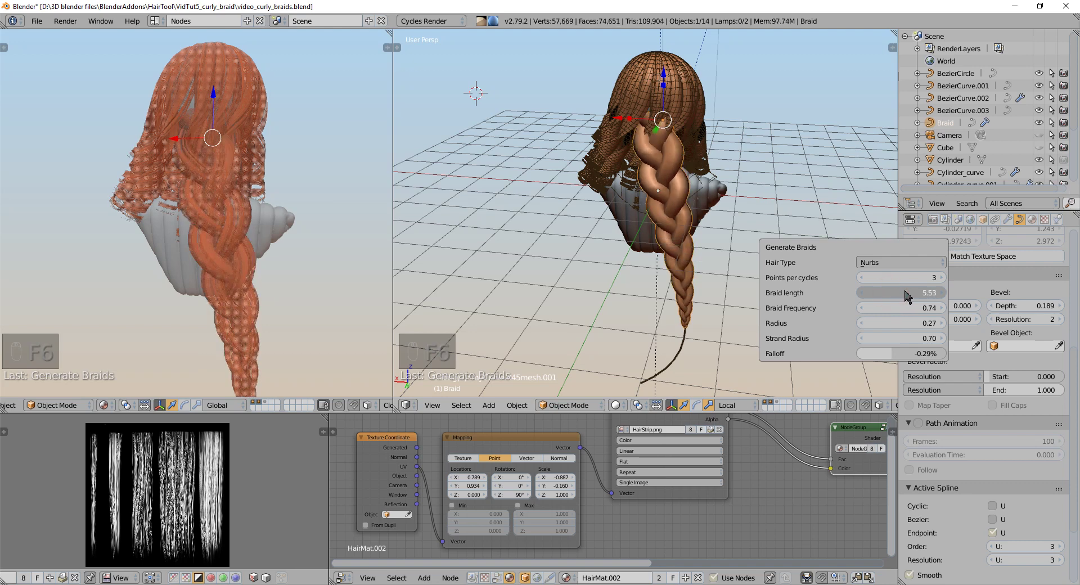
pyautogui.press('F6')
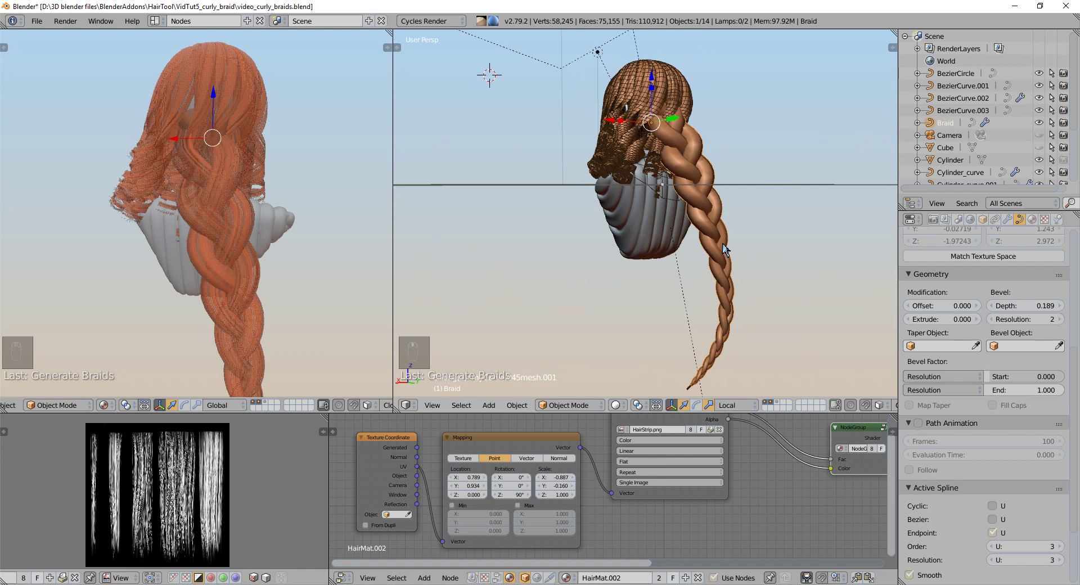
# - Check the guide curve in wireframe, return to solid shading and view the head from the front
pyautogui.press('Tab')
pyautogui.press('Tab')
pyautogui.press('z')
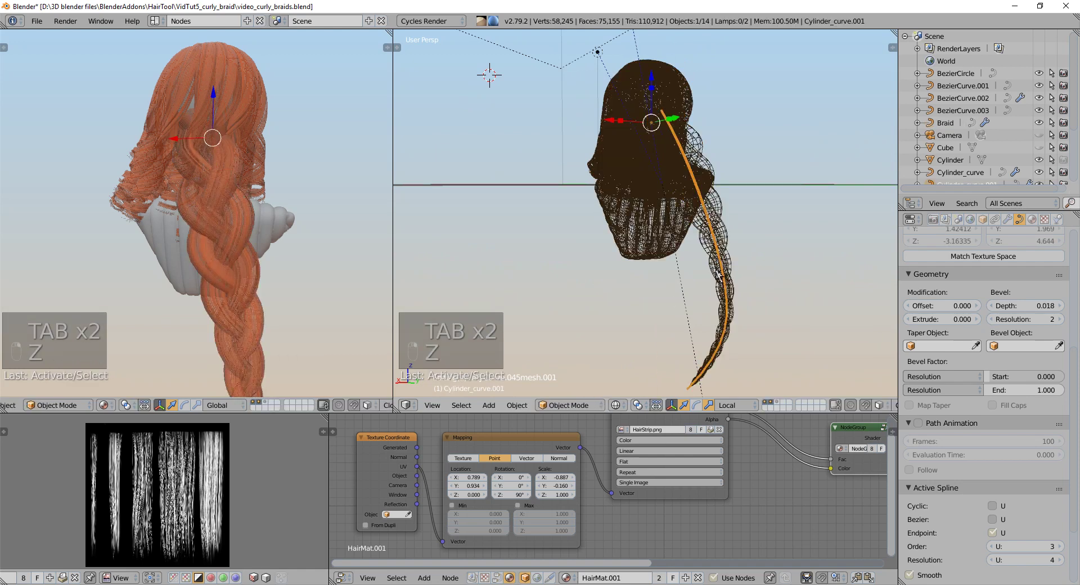
pyautogui.press('Tab')
pyautogui.press('g')
pyautogui.press('Tab')
pyautogui.press('z')
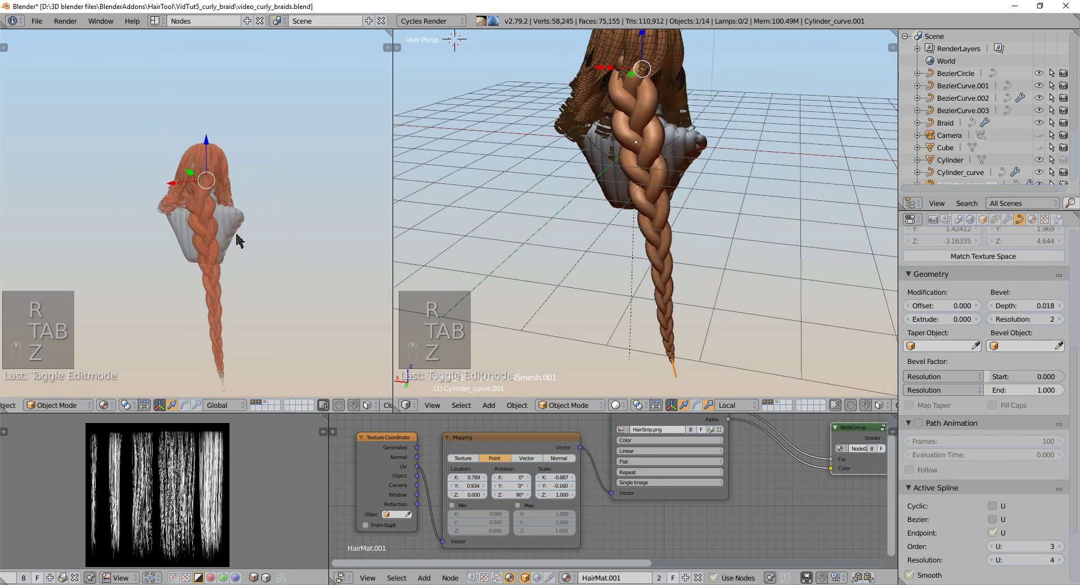
pyautogui.press('a')
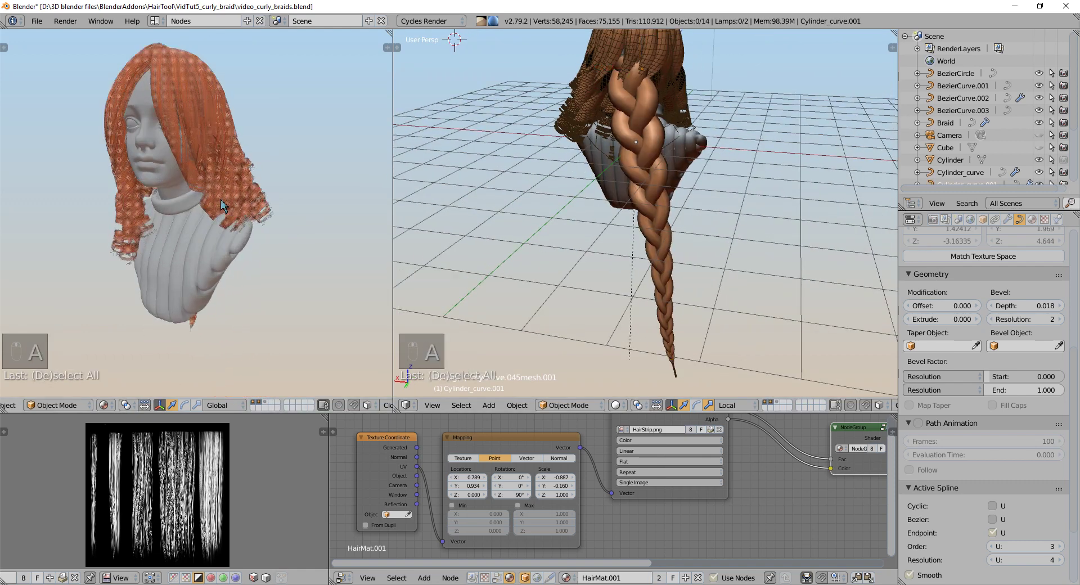